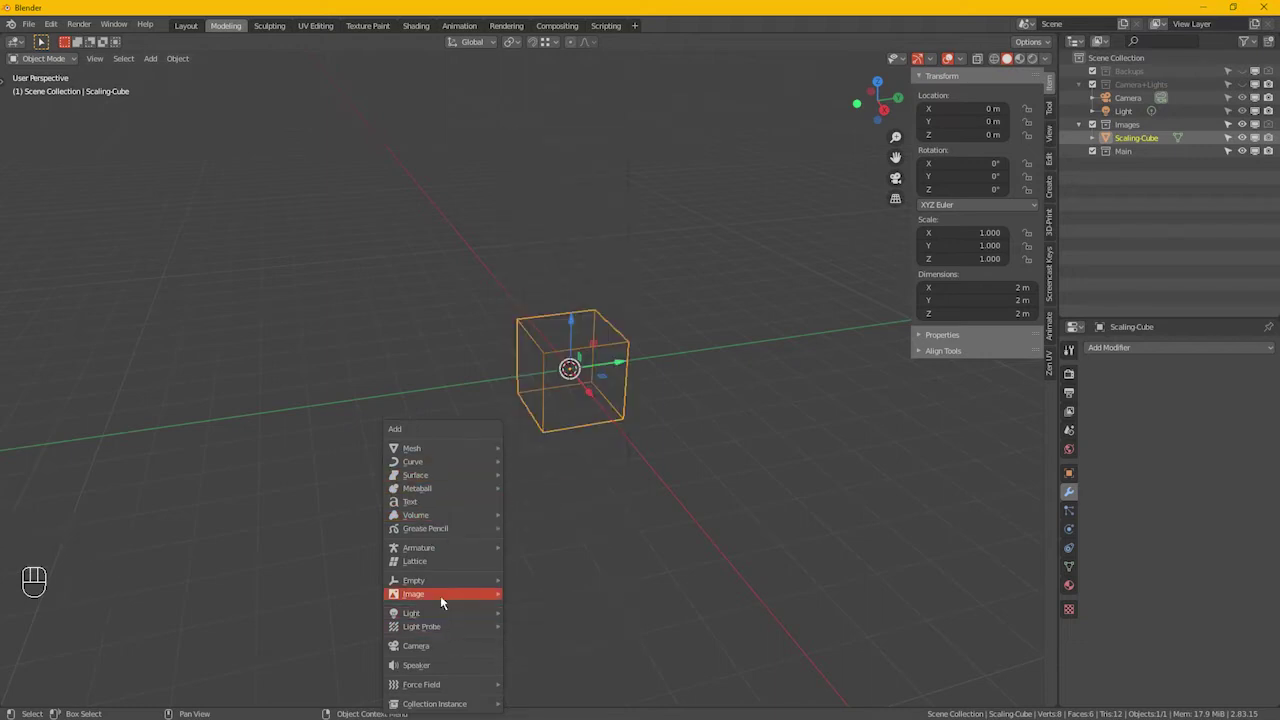
Step: Filter the add-on preferences to confirm Import Images as Planes is enabled
{"action": "left_click_drag", "start_coordinate": [67, 36], "coordinate": [313, 57]}
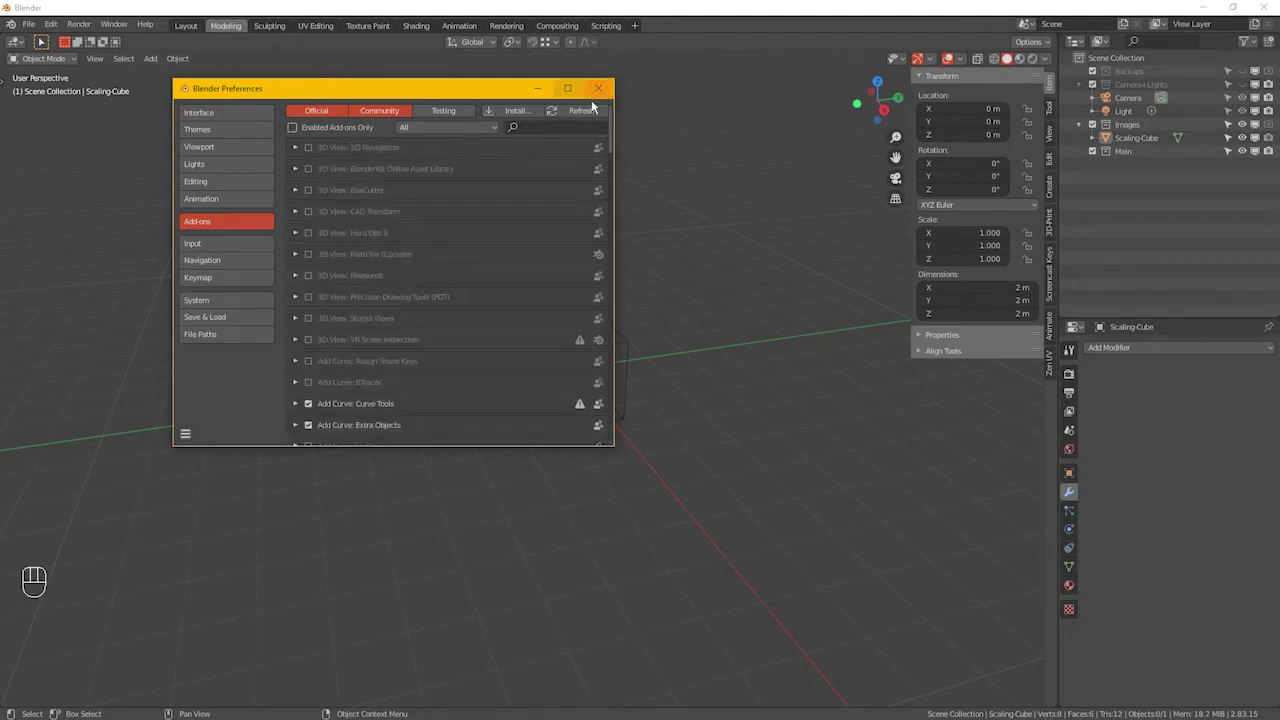
Step: Import the ferrari_f40 blueprint as a textured plane, frame it, and move it into the Images collection
{"action": "key", "text": "shift+a"}
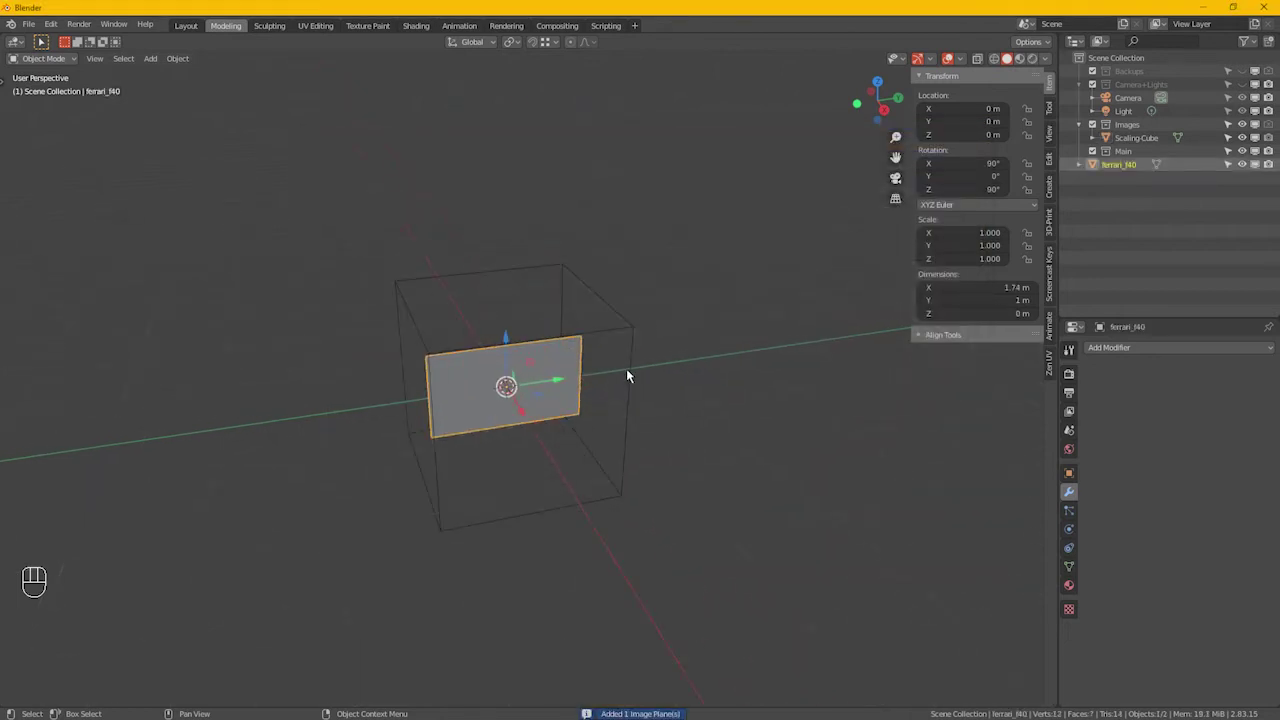
{"action": "key", "text": "KP_Decimal"}
{"action": "left_click_drag", "start_coordinate": [607, 483], "coordinate": [585, 455]}
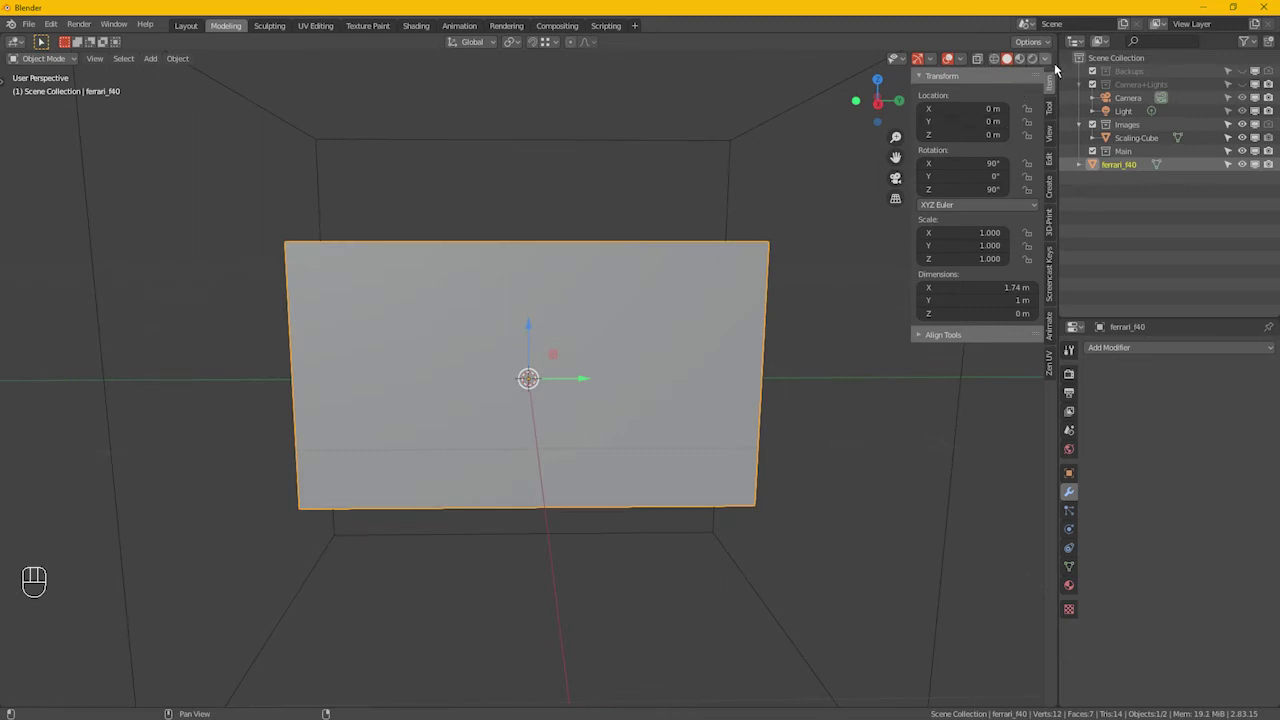
{"action": "left_click_drag", "start_coordinate": [1059, 69], "coordinate": [690, 366]}
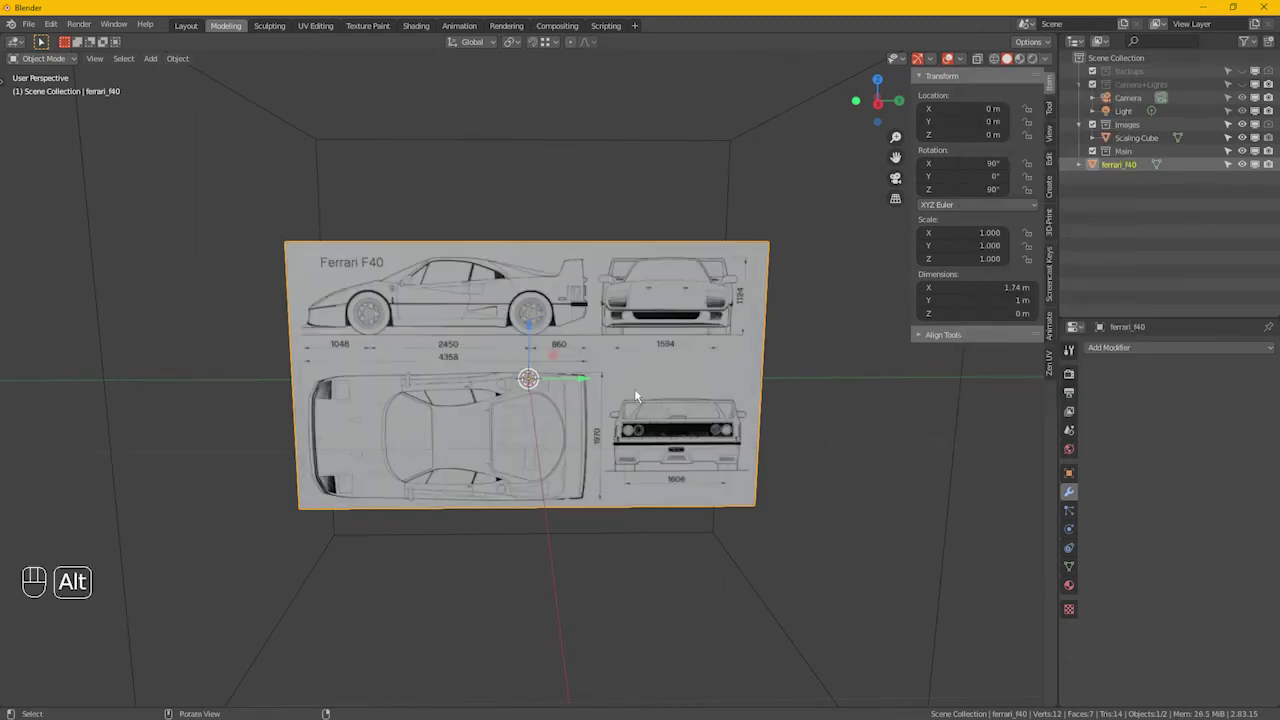
{"action": "left_click", "coordinate": [625, 401]}
{"action": "double_click", "coordinate": [633, 402]}
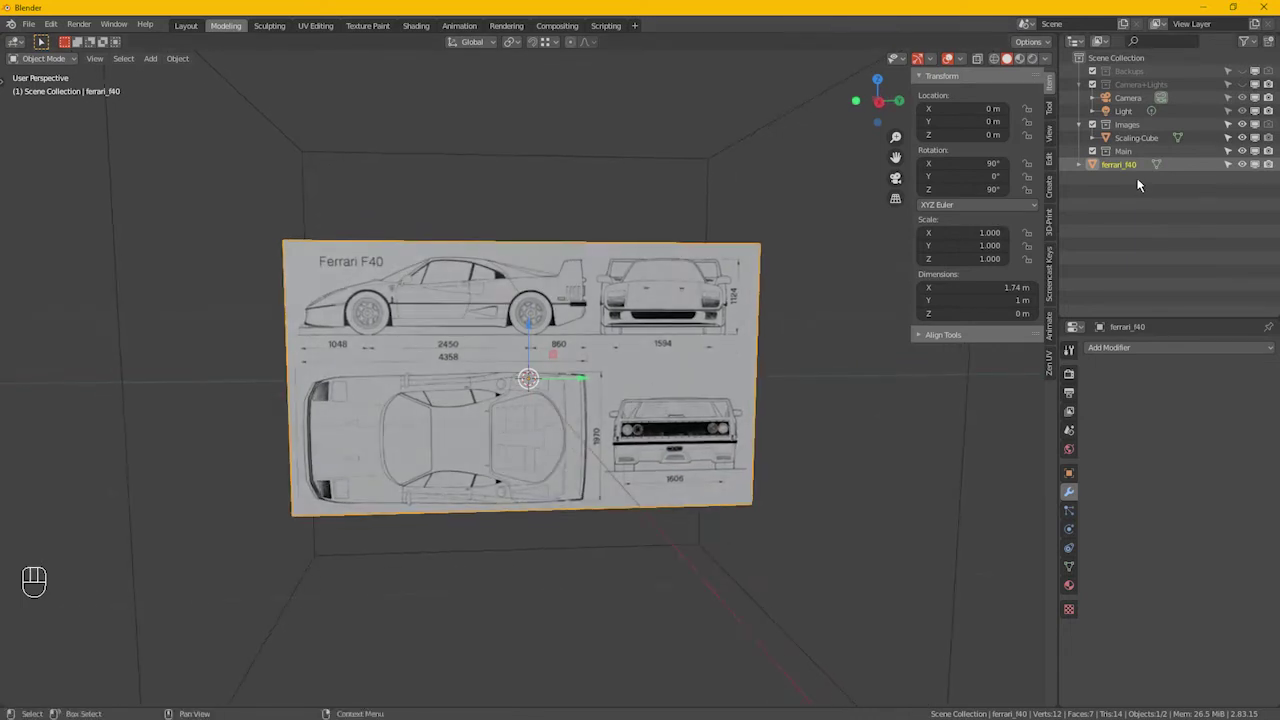
{"action": "left_click_drag", "start_coordinate": [1139, 178], "coordinate": [1143, 143]}
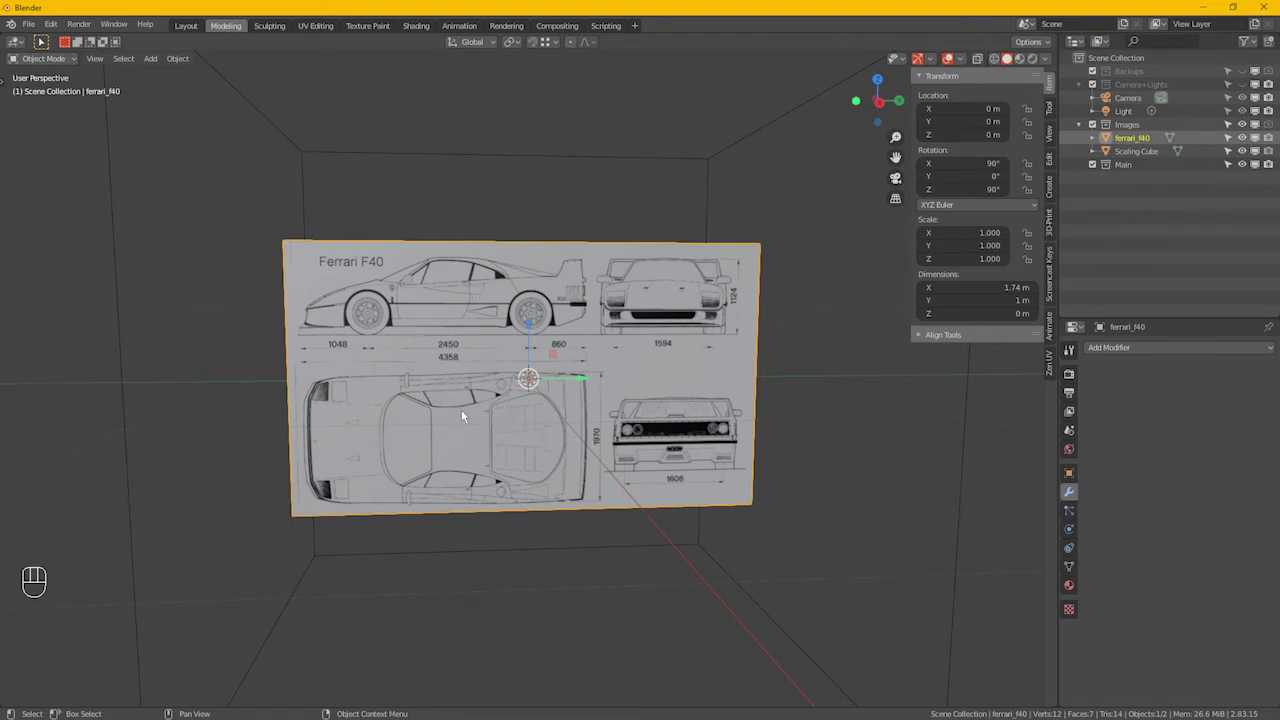
Step: Edit the blueprint plane and add three horizontal loop cuts, one along the front view's bottom border
{"action": "left_click", "coordinate": [466, 411]}
{"action": "right_click", "coordinate": [466, 411]}
{"action": "key", "text": "Tab"}
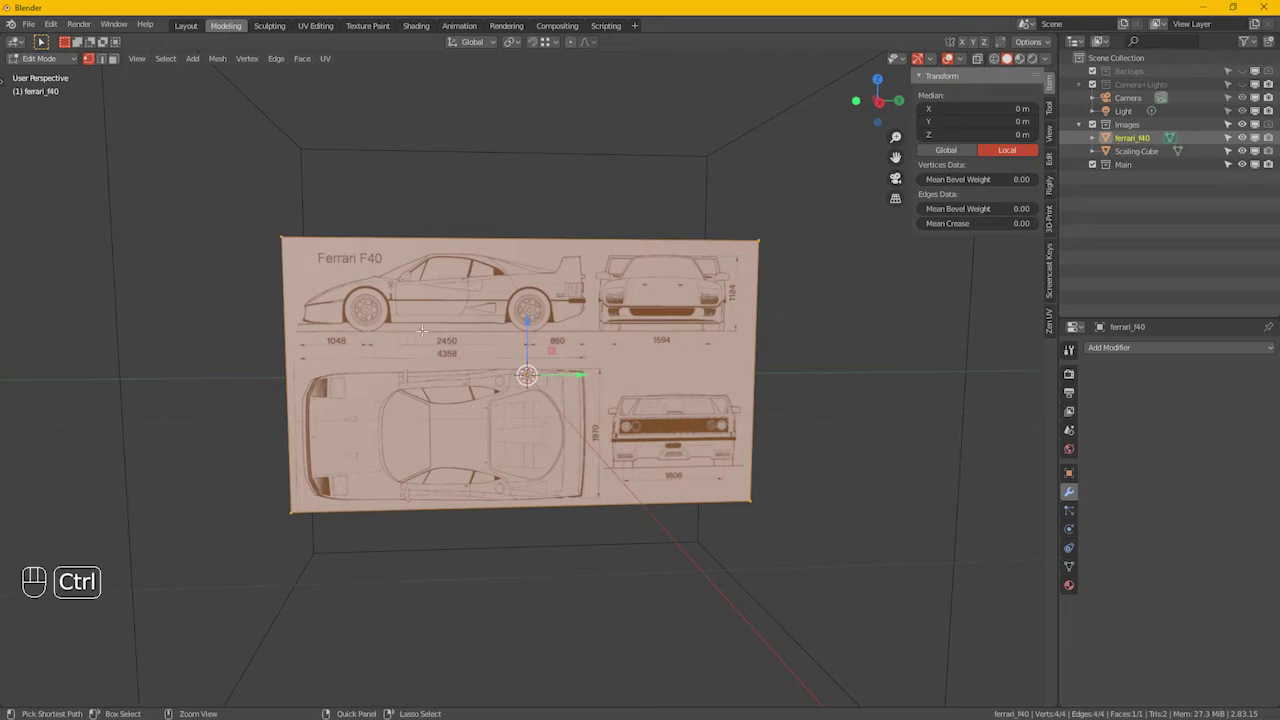
{"action": "key", "text": "ctrl+r"}
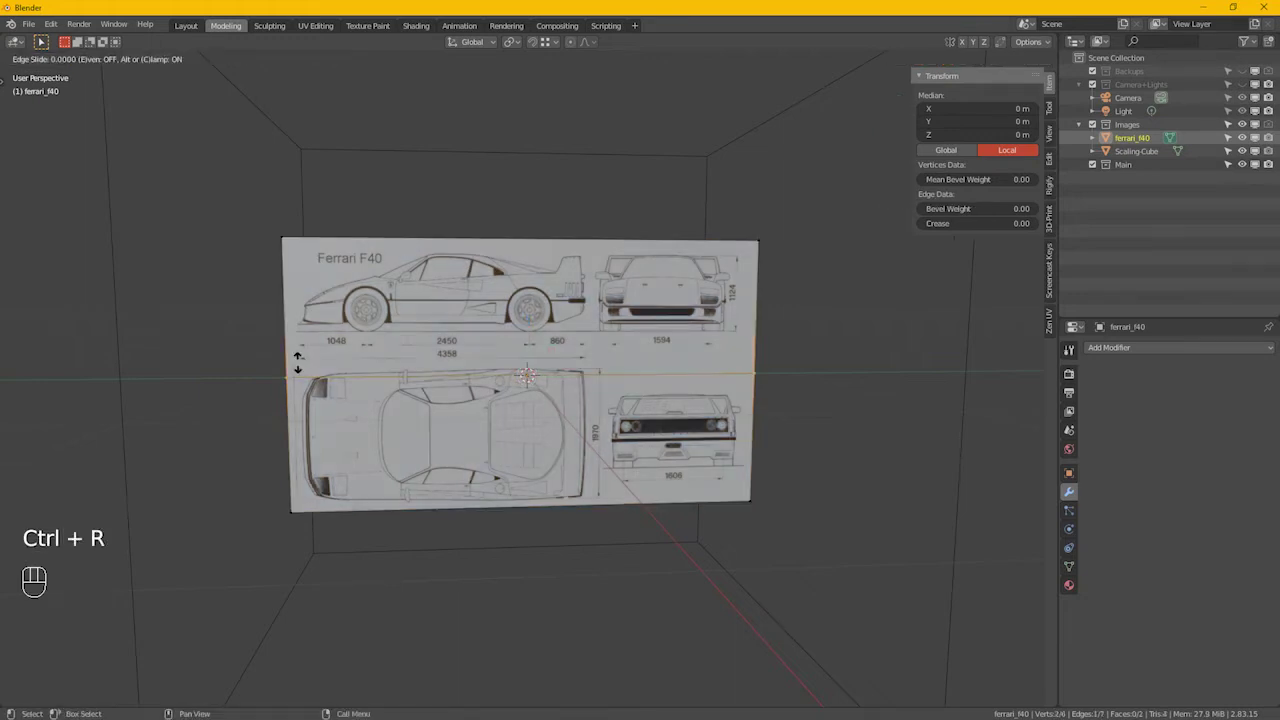
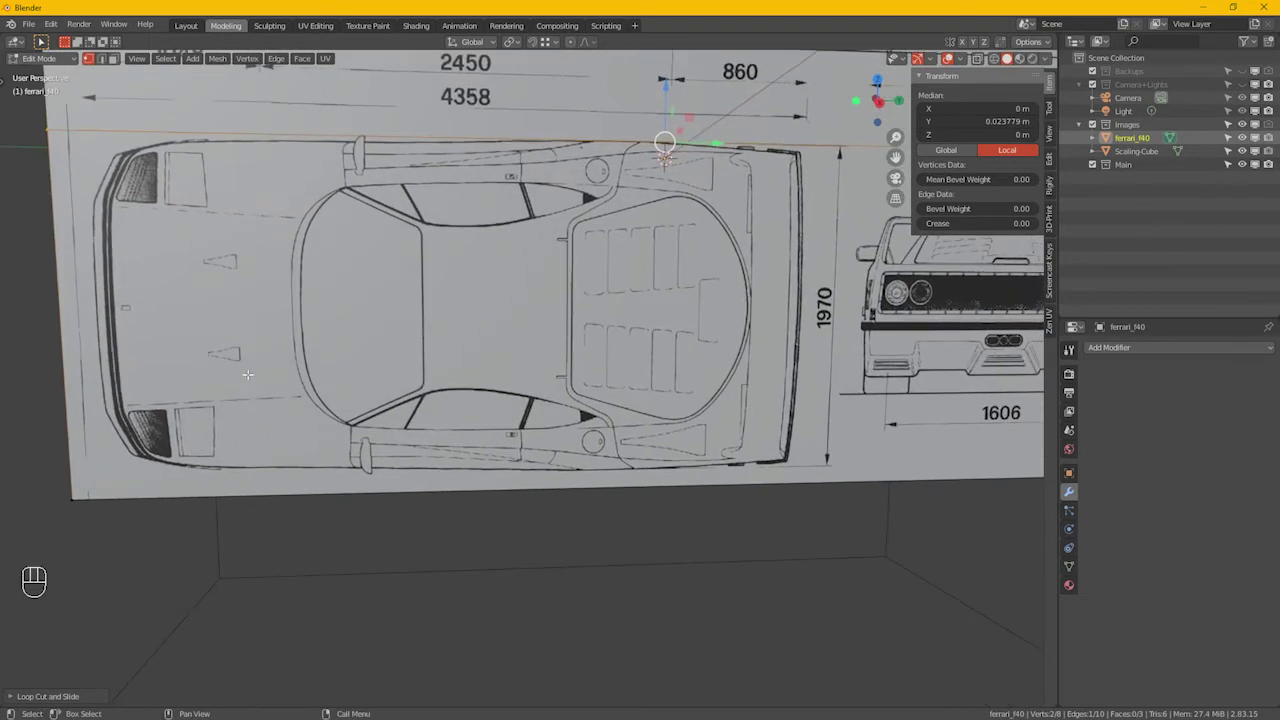
{"action": "key", "text": "ctrl+r"}
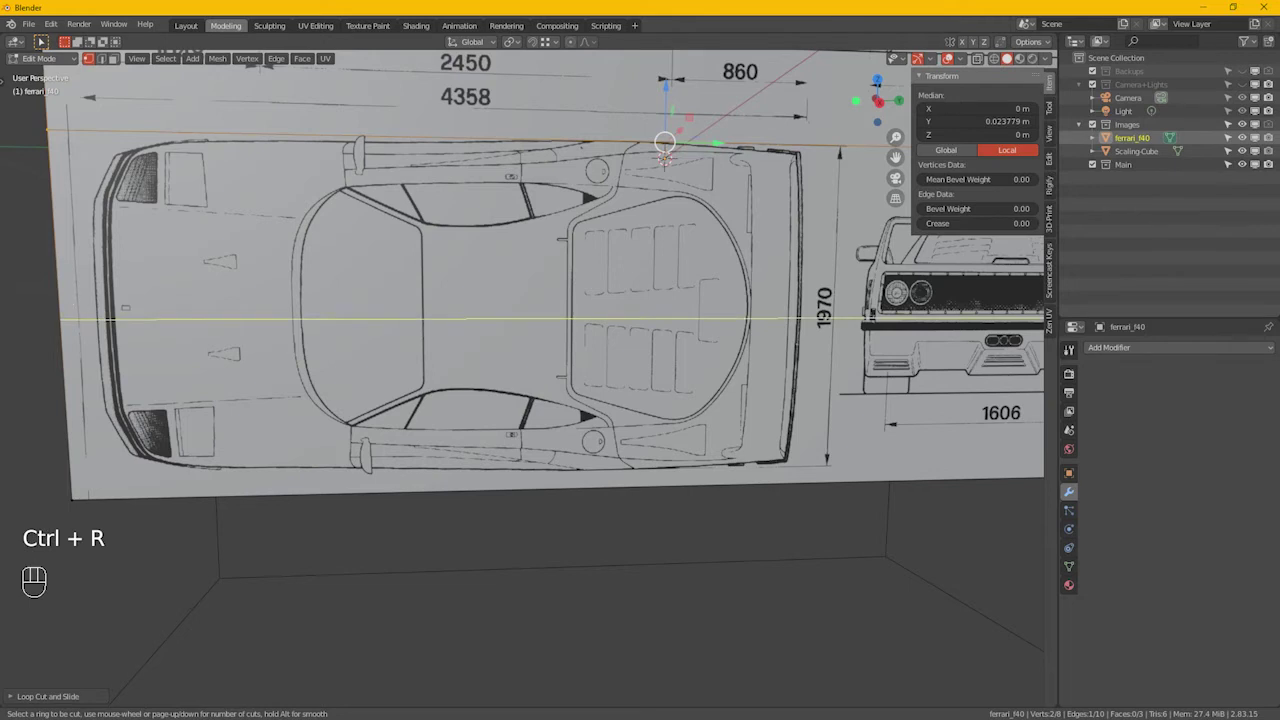
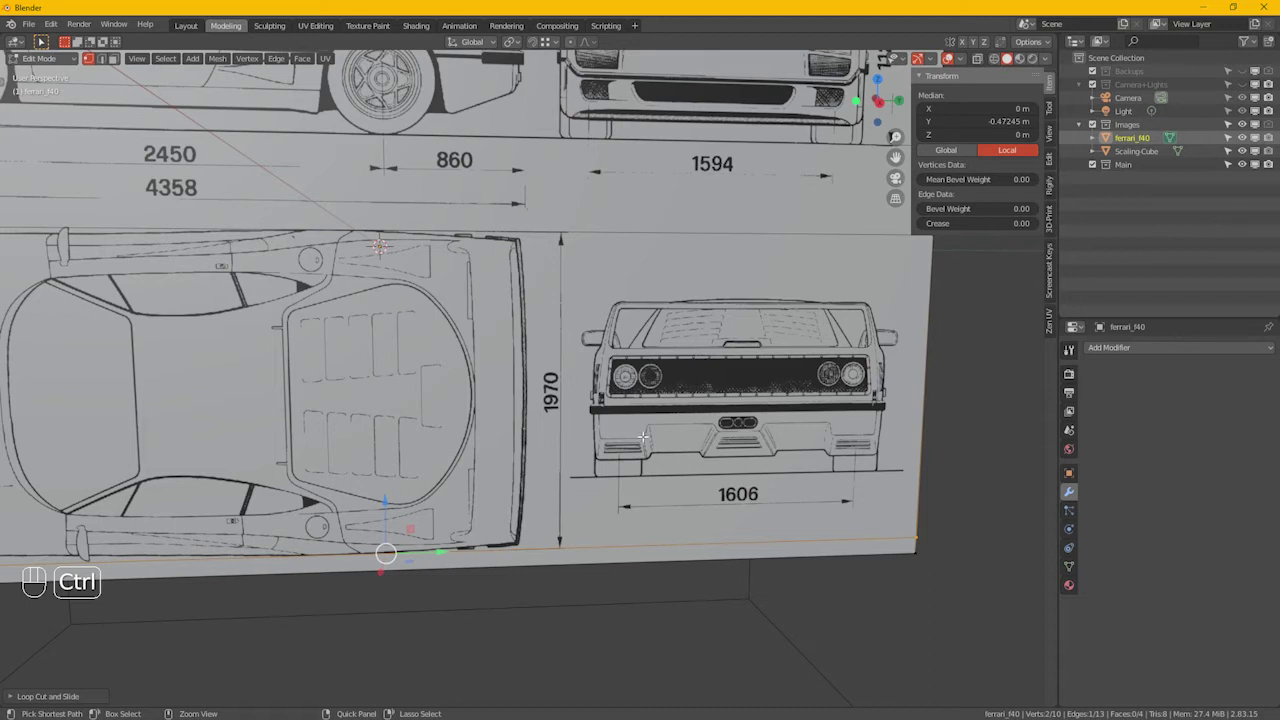
{"action": "key", "text": "ctrl+r"}
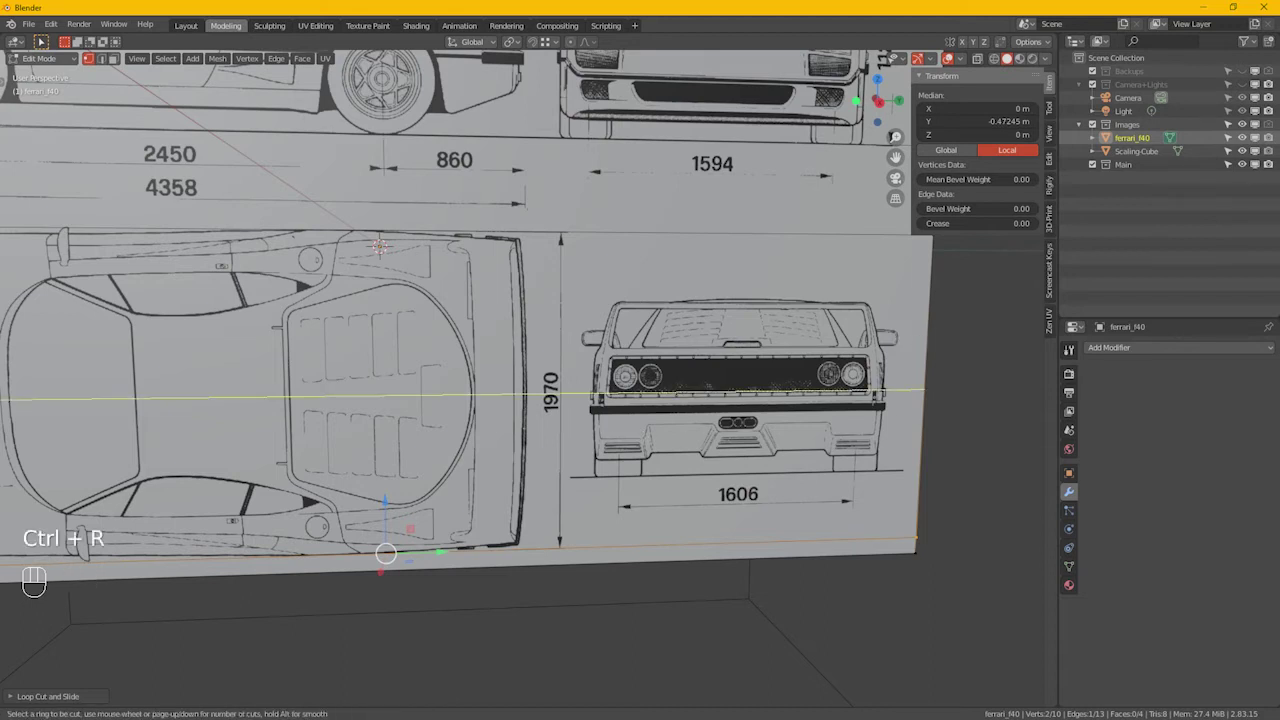
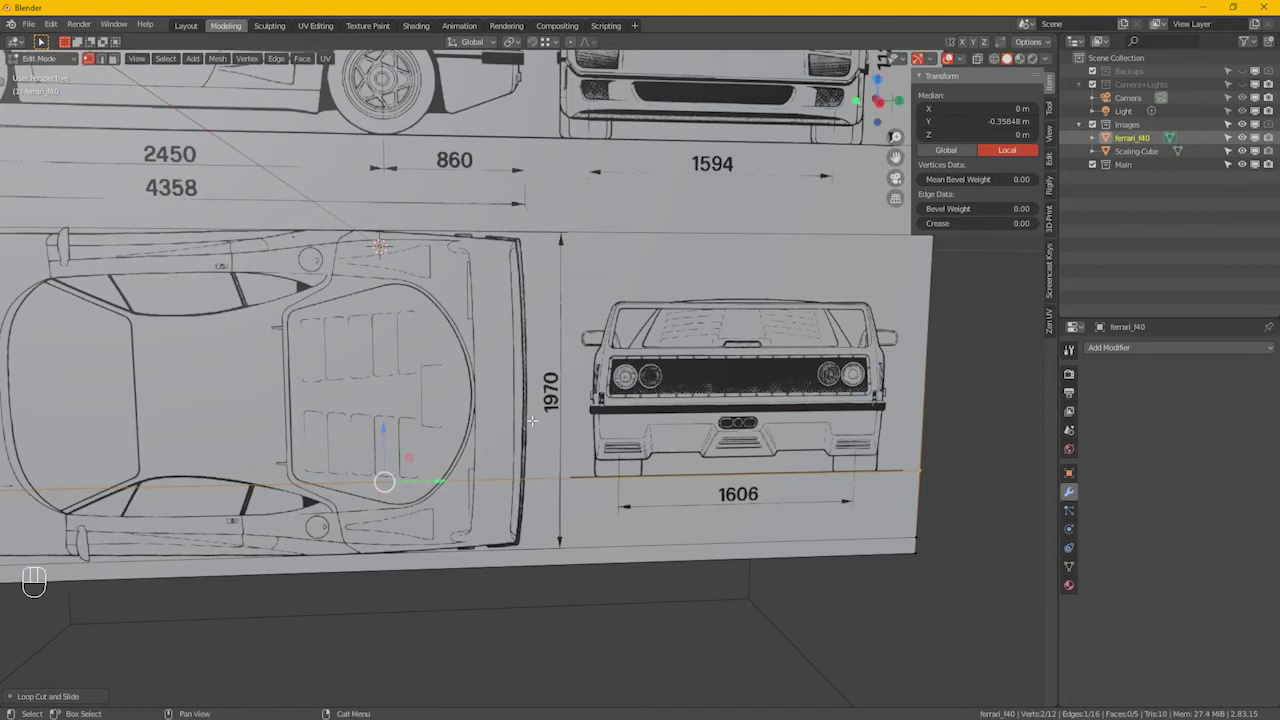
Step: From side ortho view, add cuts along the front and side view tops and a vertical cut beside the side view
{"action": "key", "text": "KP_3"}
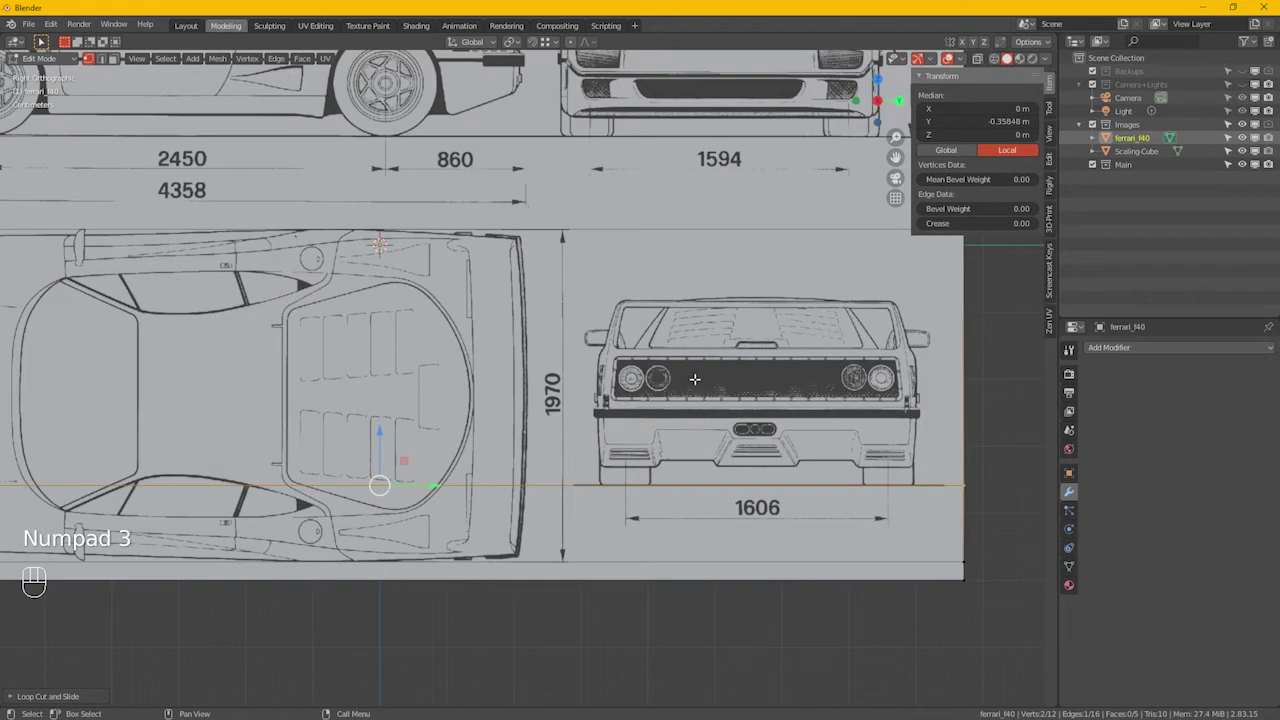
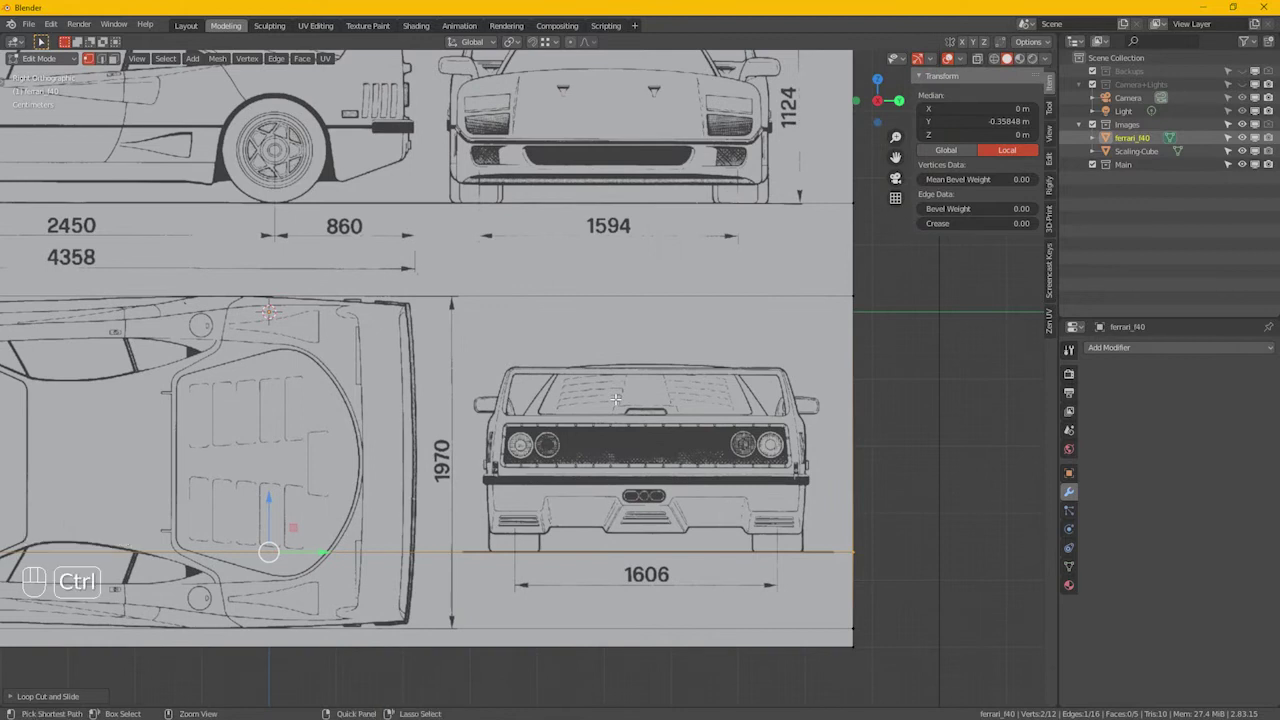
{"action": "key", "text": "ctrl+r"}
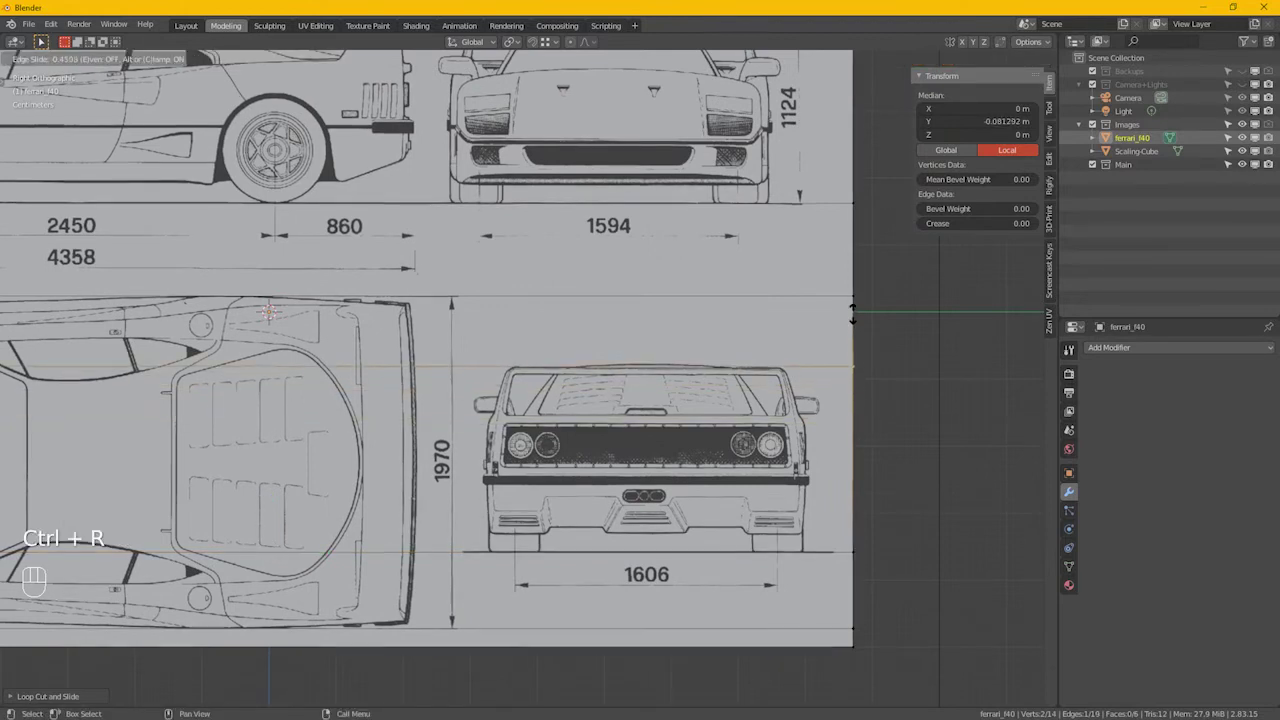
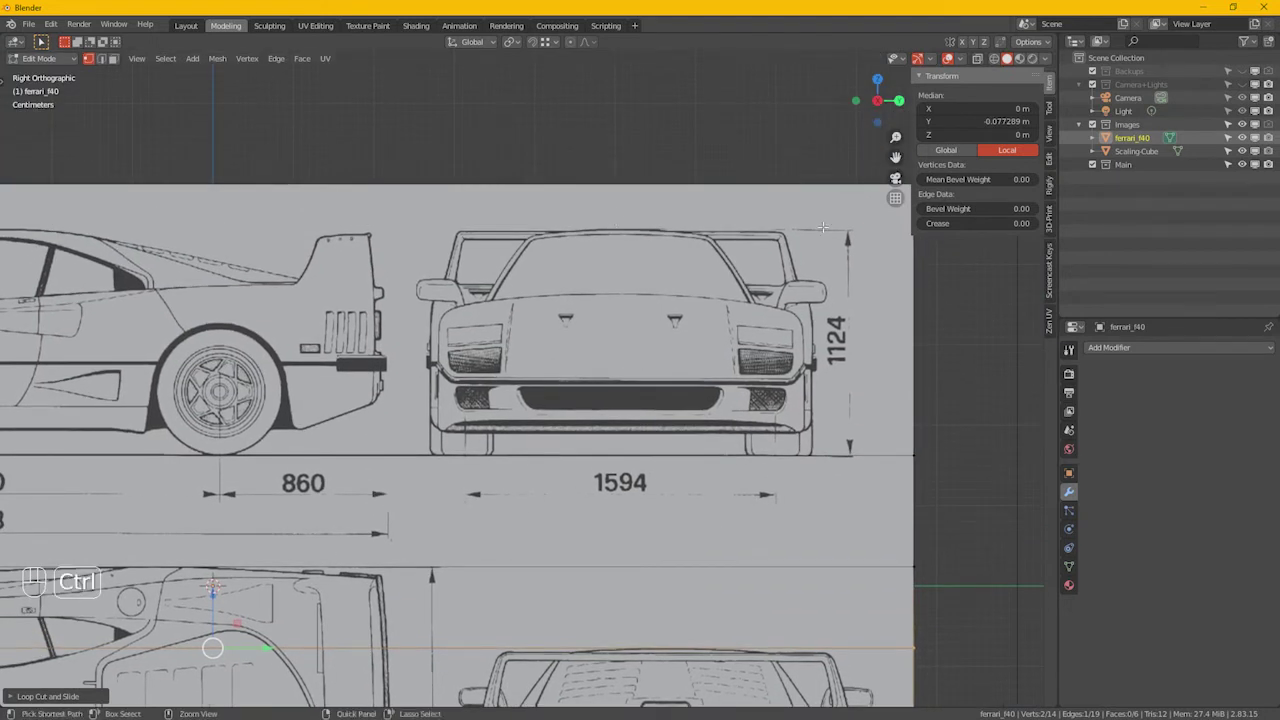
{"action": "key", "text": "ctrl+r"}
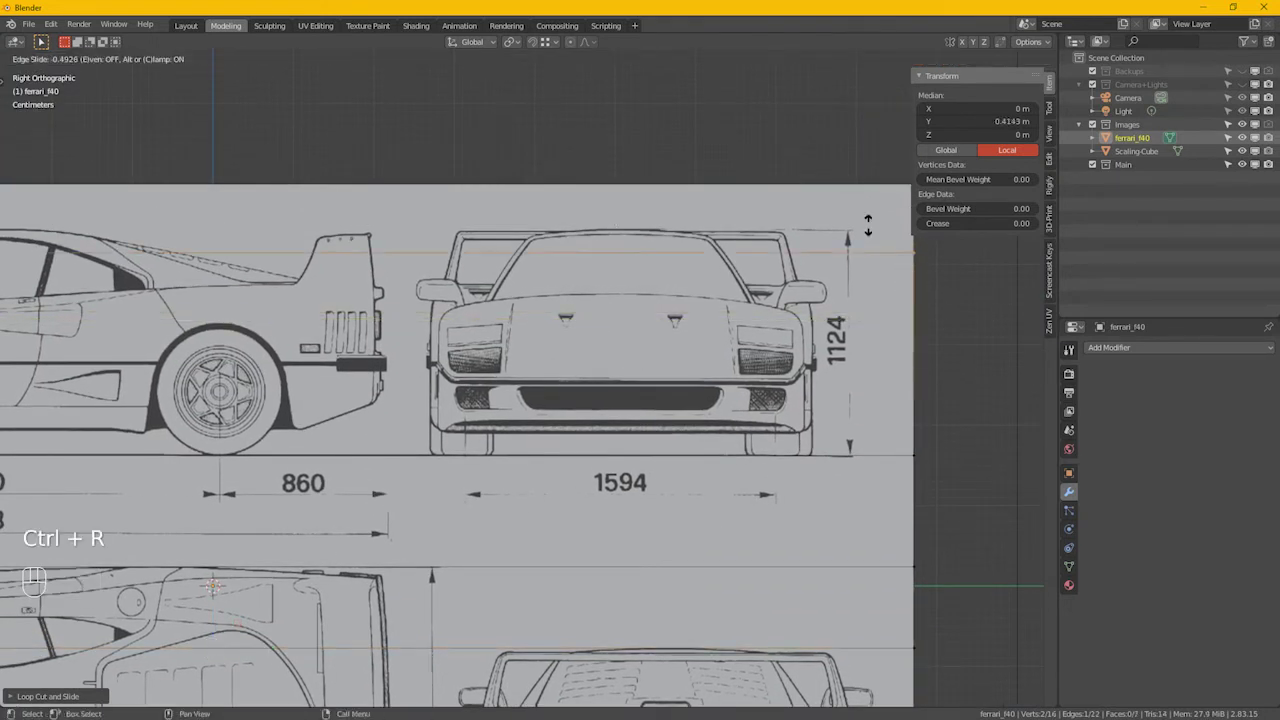
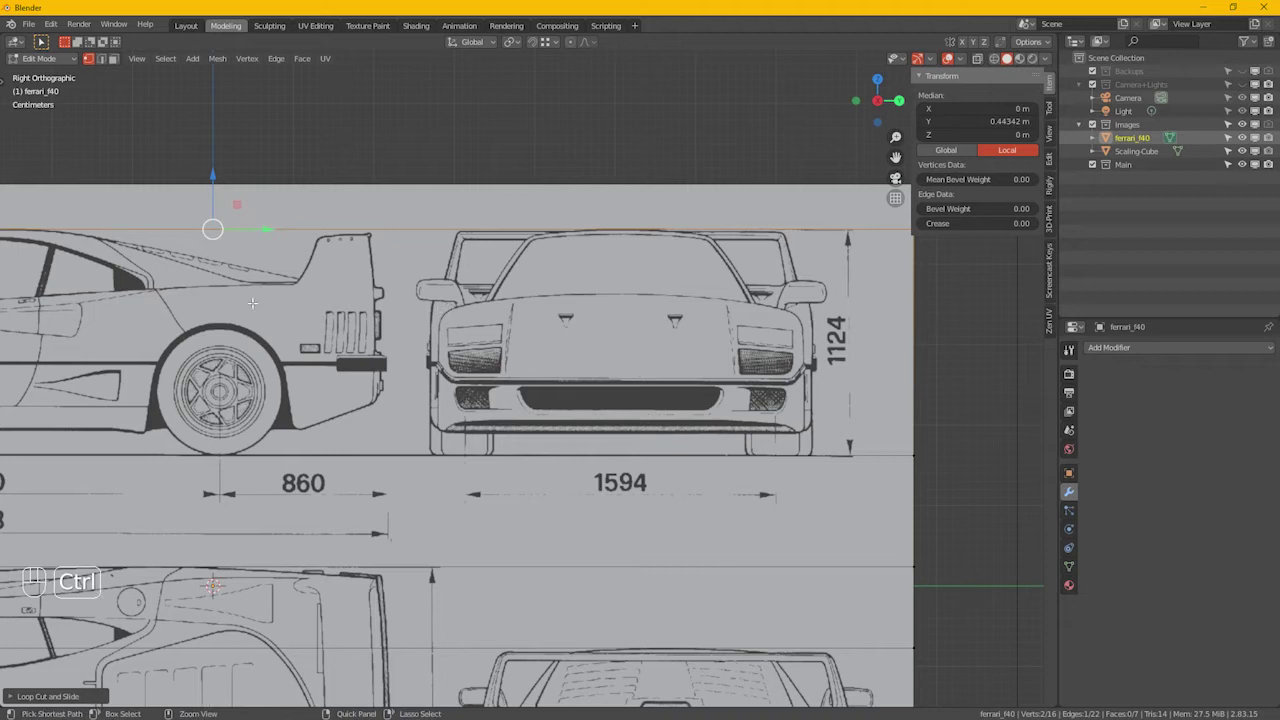
{"action": "key", "text": "ctrl+r"}
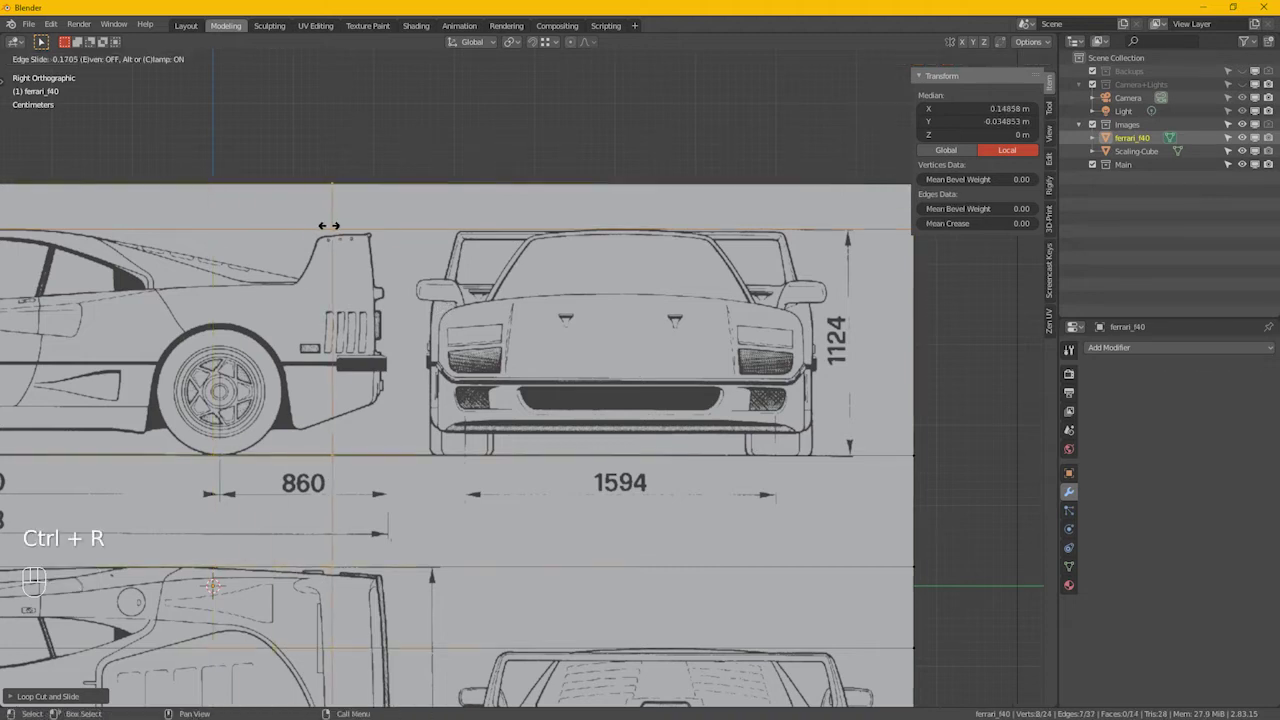
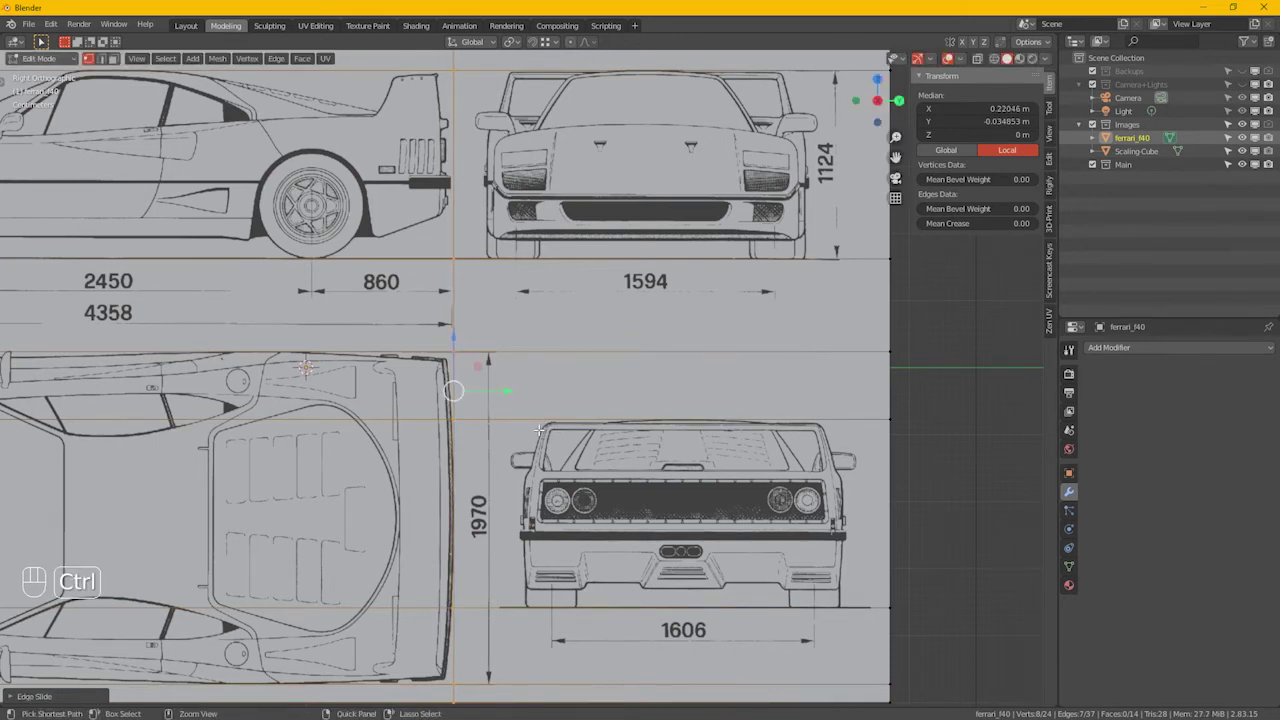
Step: Add vertical loop cuts framing the front view and along the top view's left border
{"action": "key", "text": "ctrl+r"}
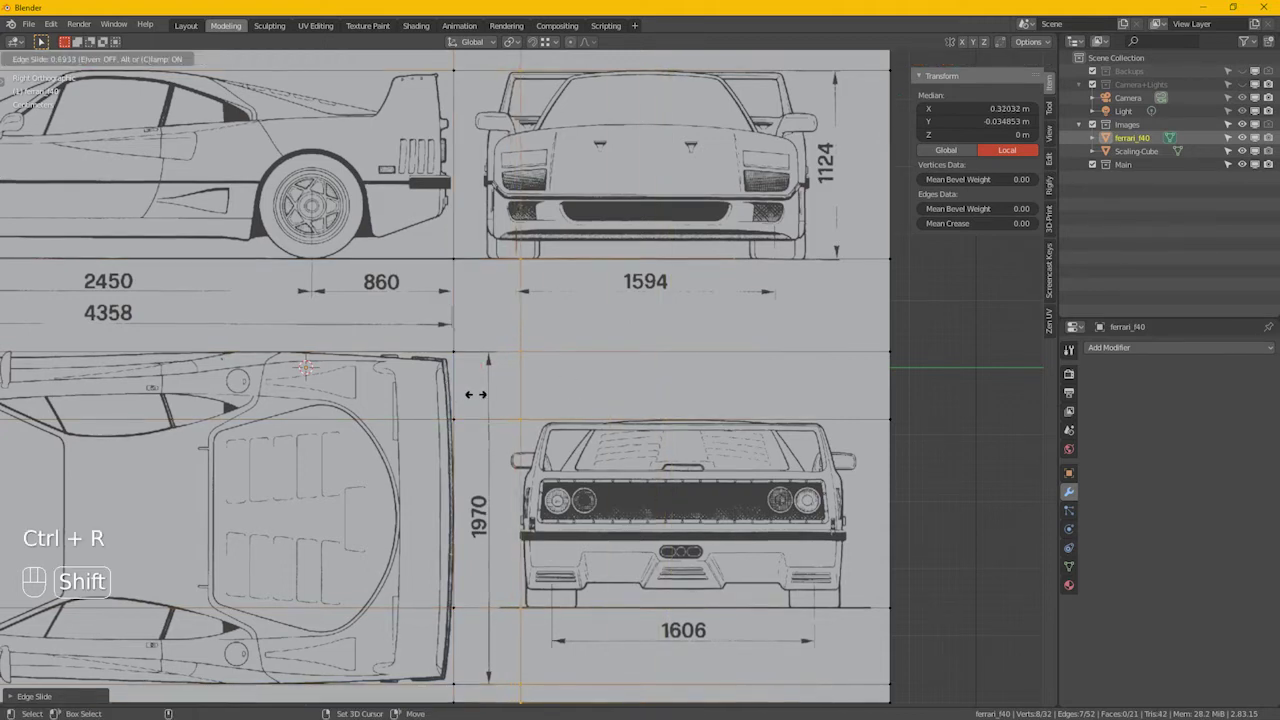
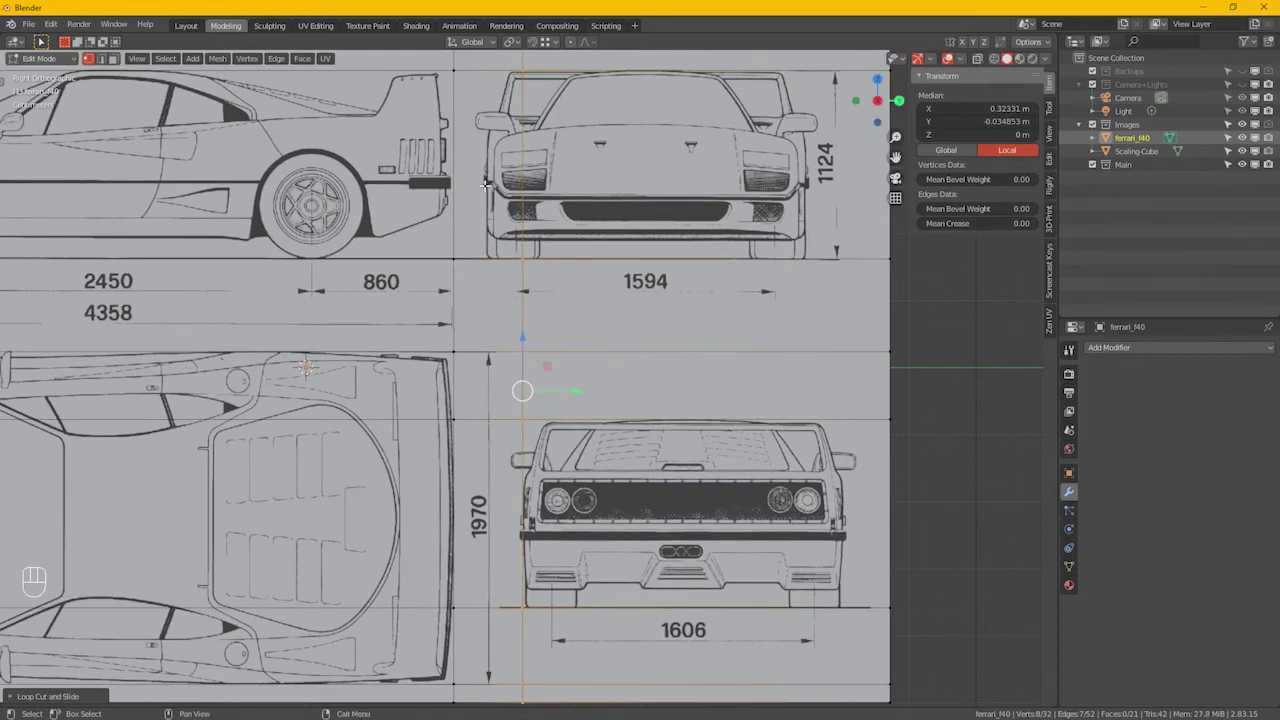
{"action": "key", "text": "ctrl+r"}
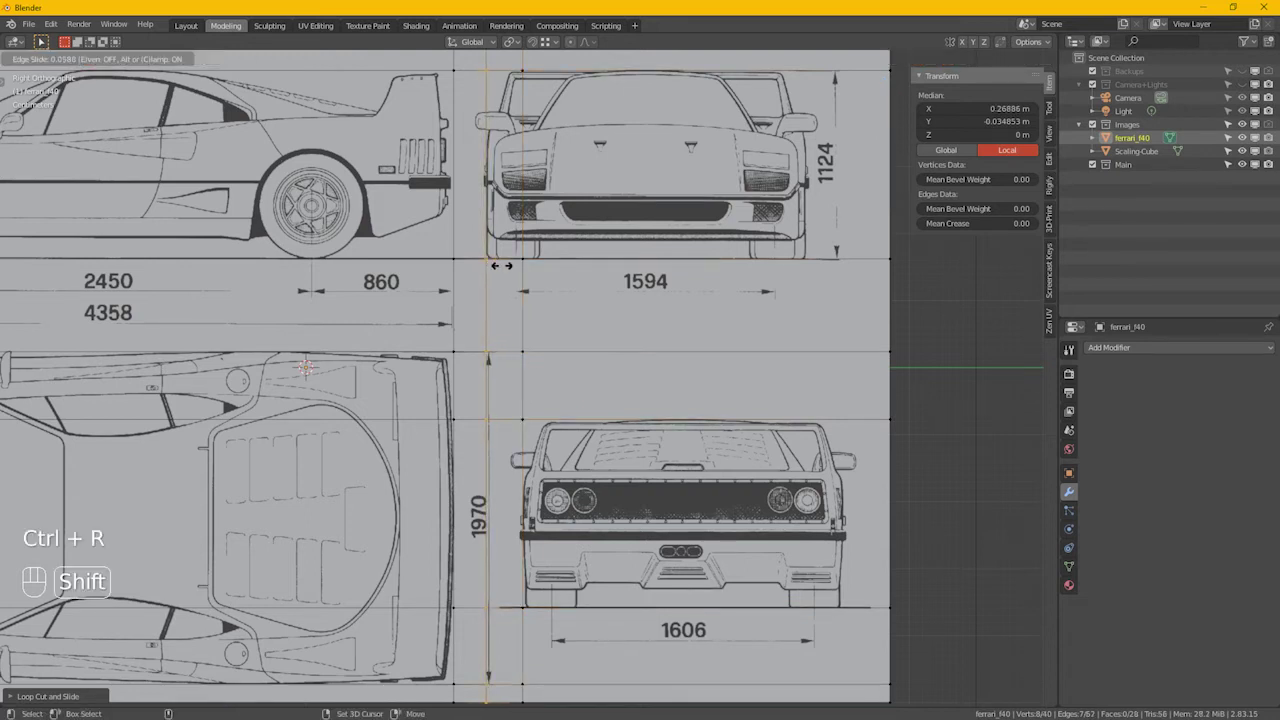
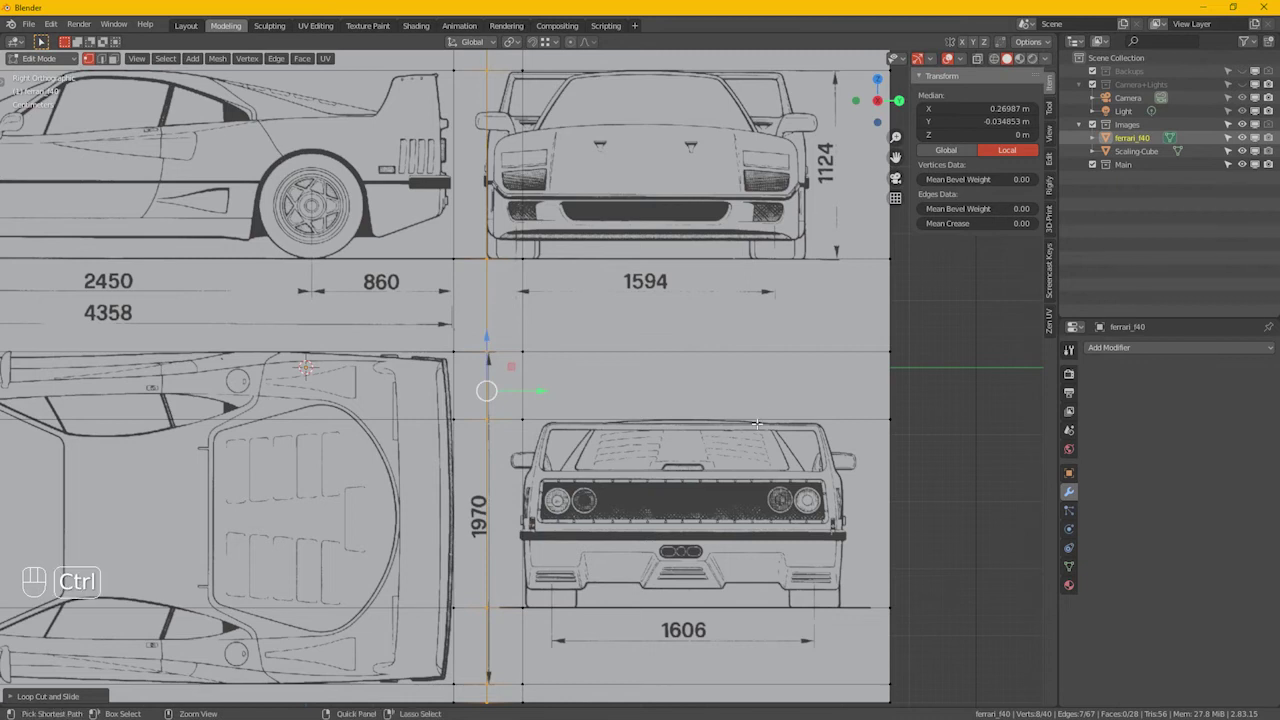
{"action": "key", "text": "ctrl+r"}
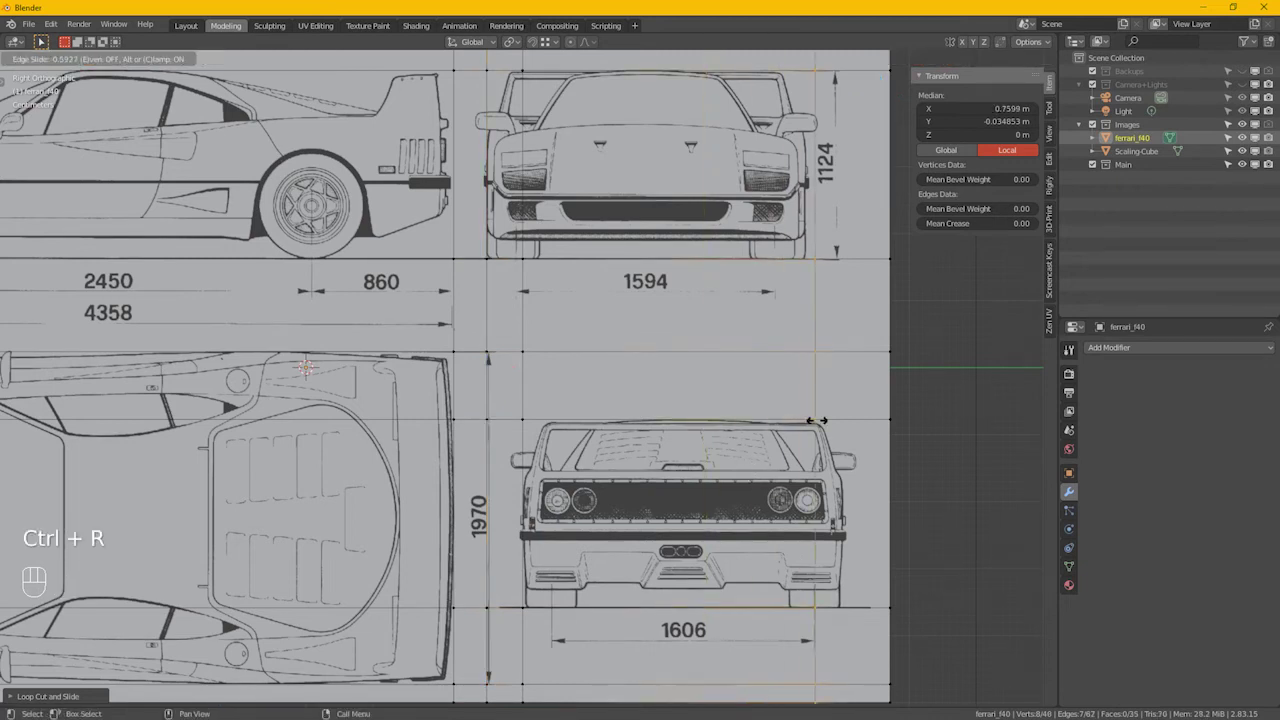
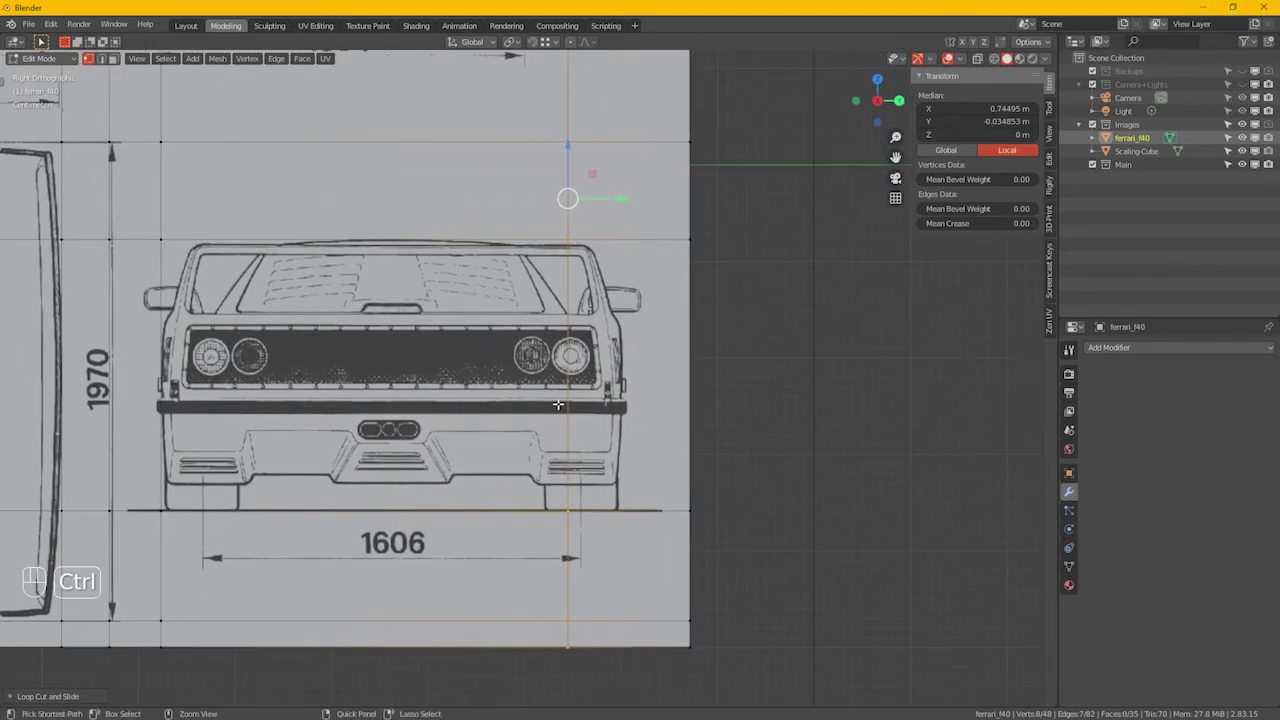
{"action": "key", "text": "ctrl+r"}
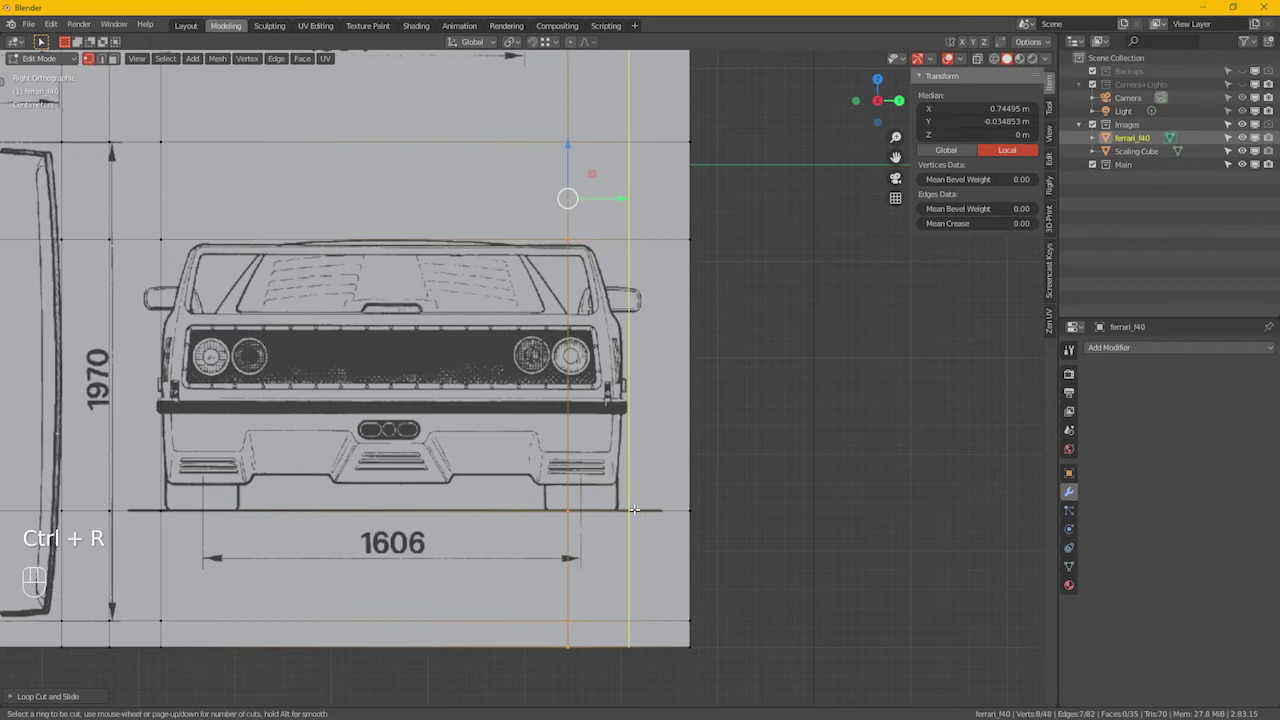
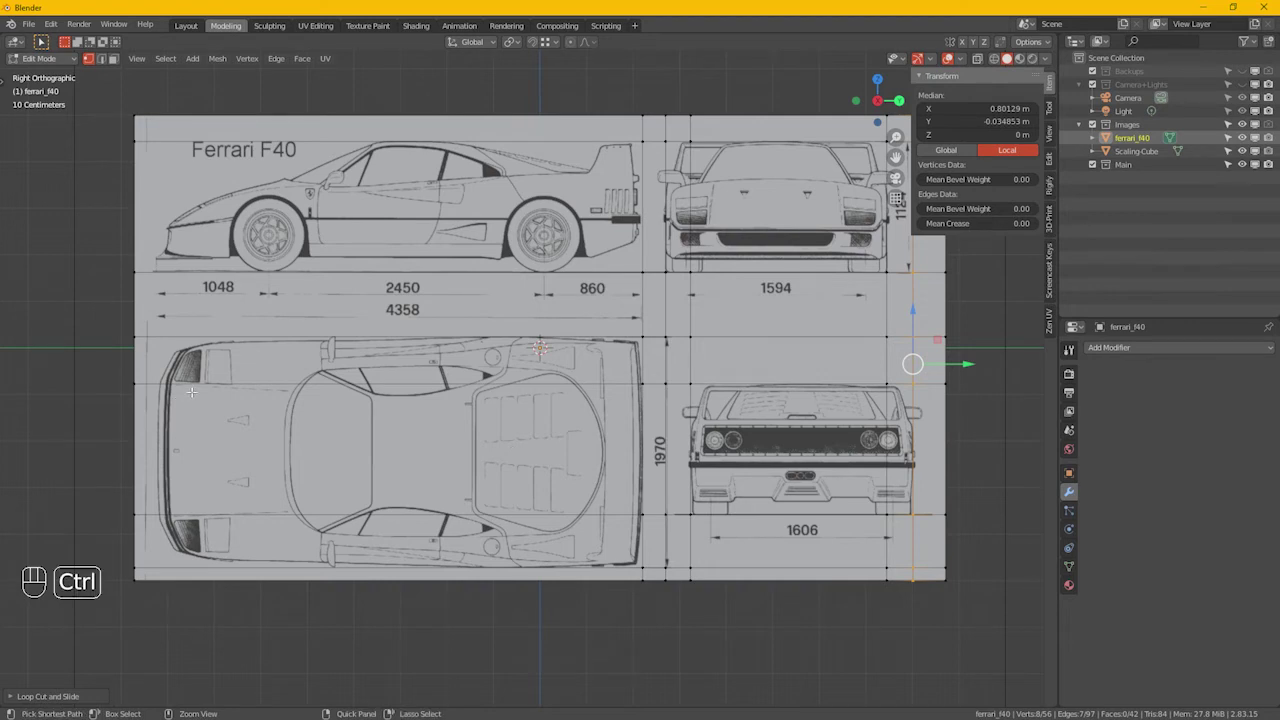
{"action": "key", "text": "ctrl+r"}
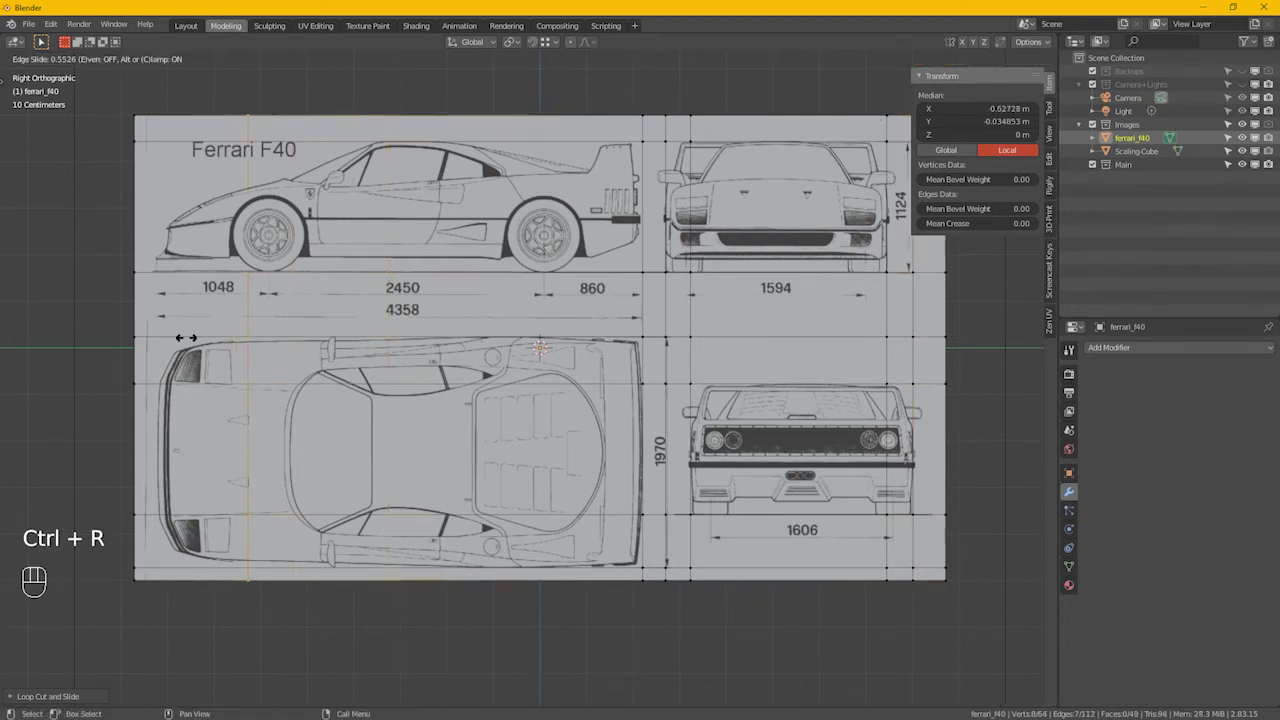
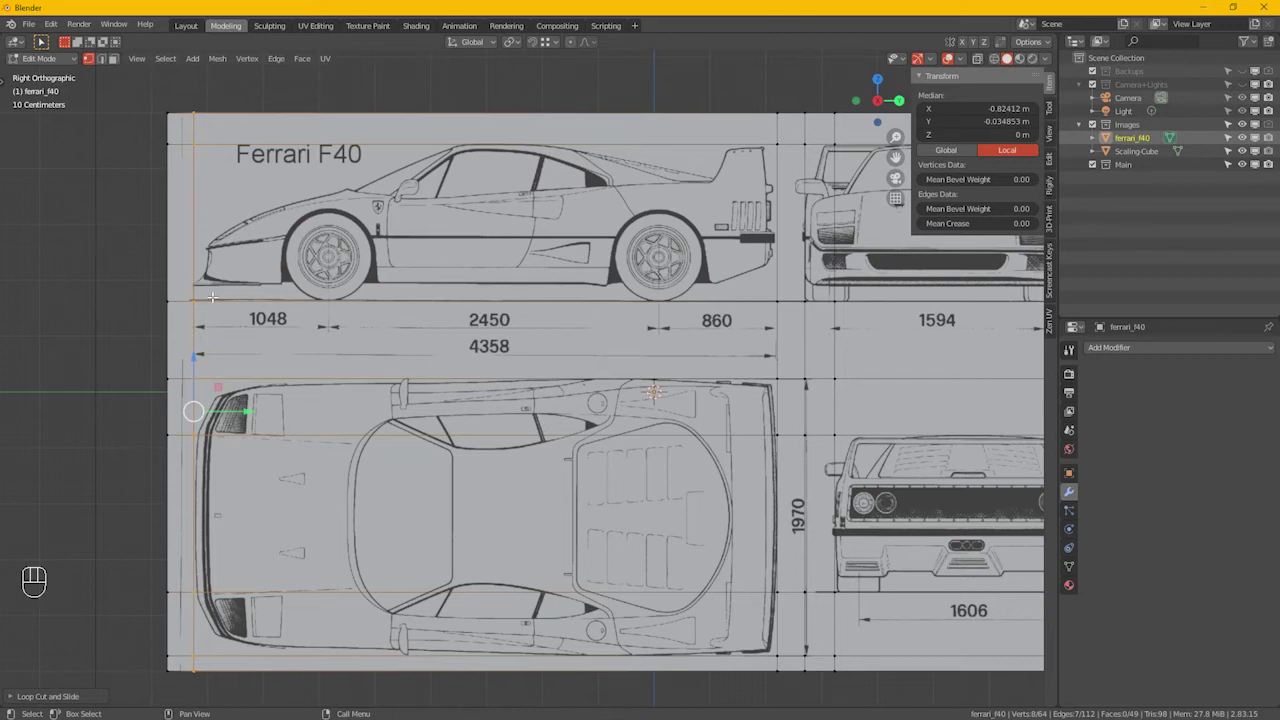
Step: Separate each car view into its own object, return to Object Mode and select the leftover outer plane
{"action": "key", "text": "3"}
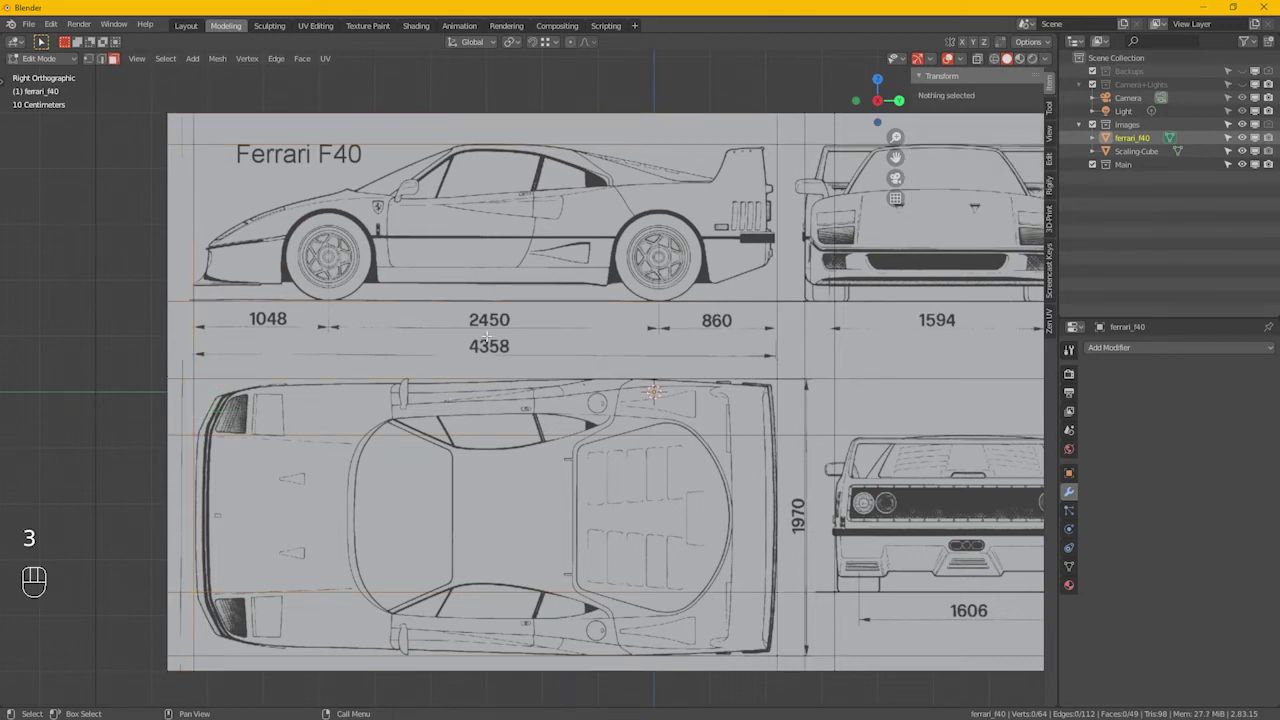
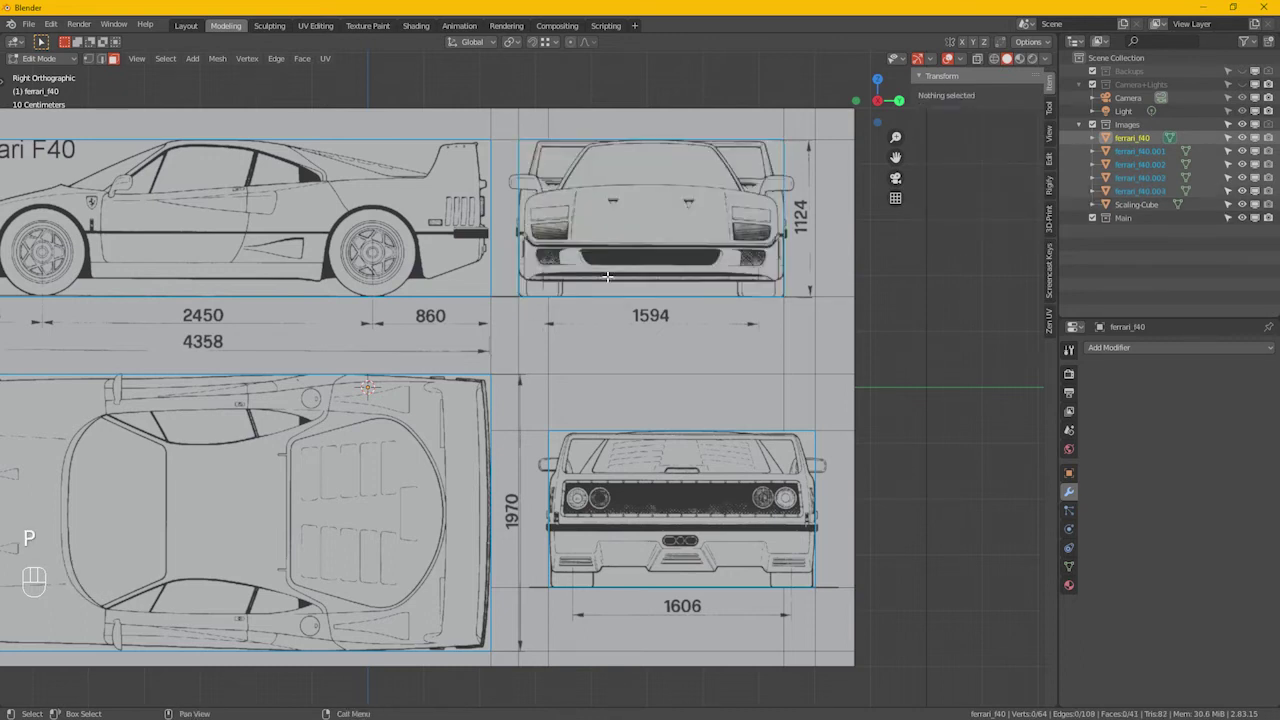
{"action": "key", "text": "Tab"}
{"action": "left_click", "coordinate": [511, 138]}
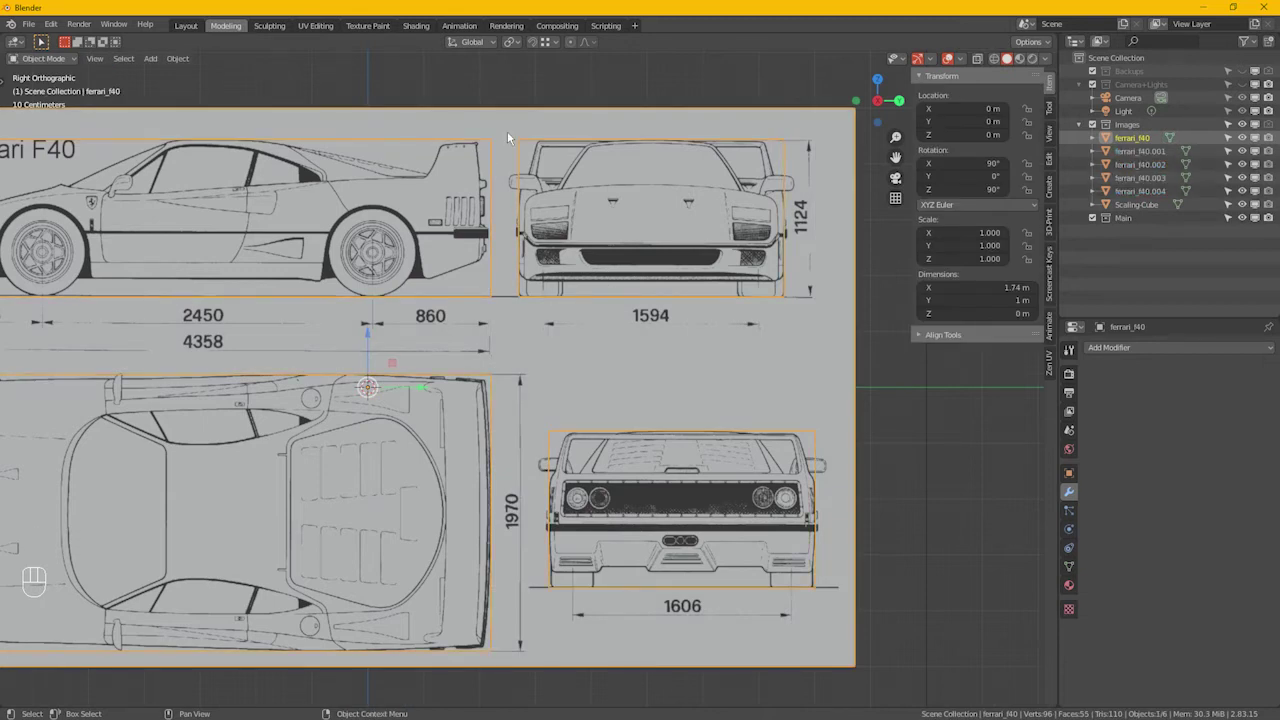
Step: Delete the leftover plane, rename the side view plane BP-side and begin renaming the front view plane
{"action": "key", "text": "Delete"}
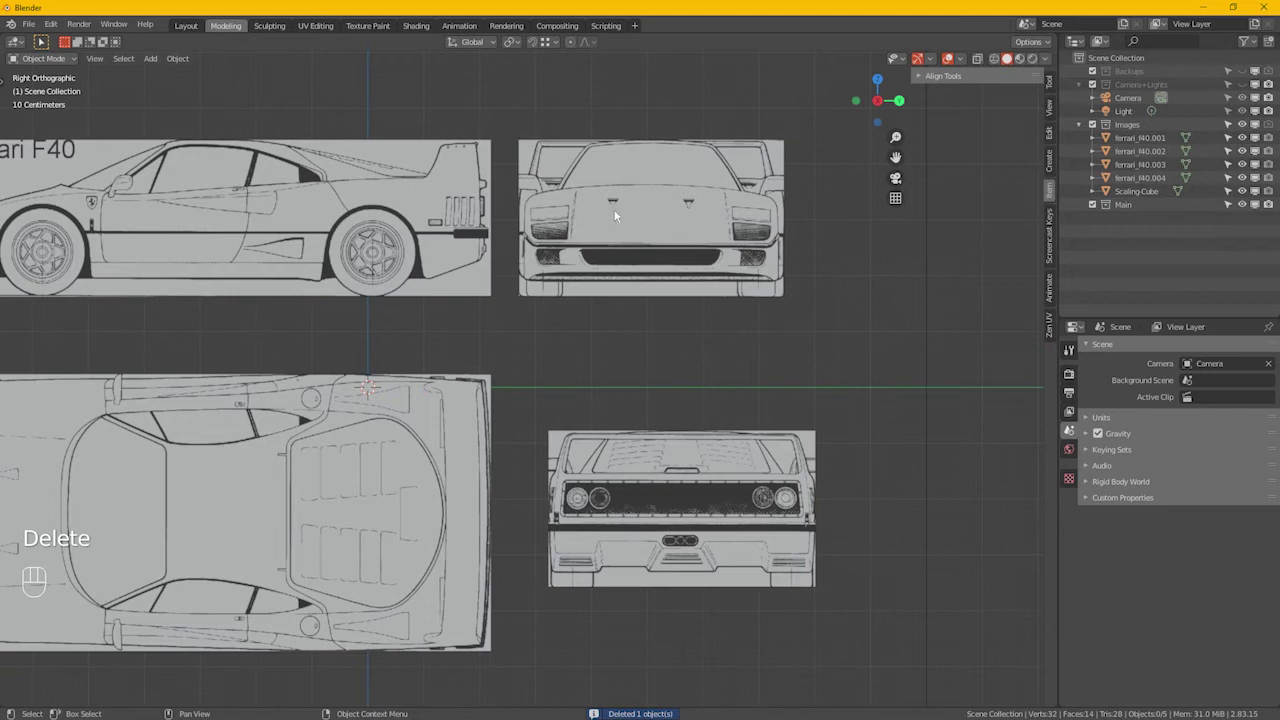
{"action": "left_click_drag", "start_coordinate": [351, 185], "coordinate": [320, 231]}
{"action": "left_click_drag", "start_coordinate": [420, 244], "coordinate": [573, 241]}
{"action": "left_click", "coordinate": [698, 234]}
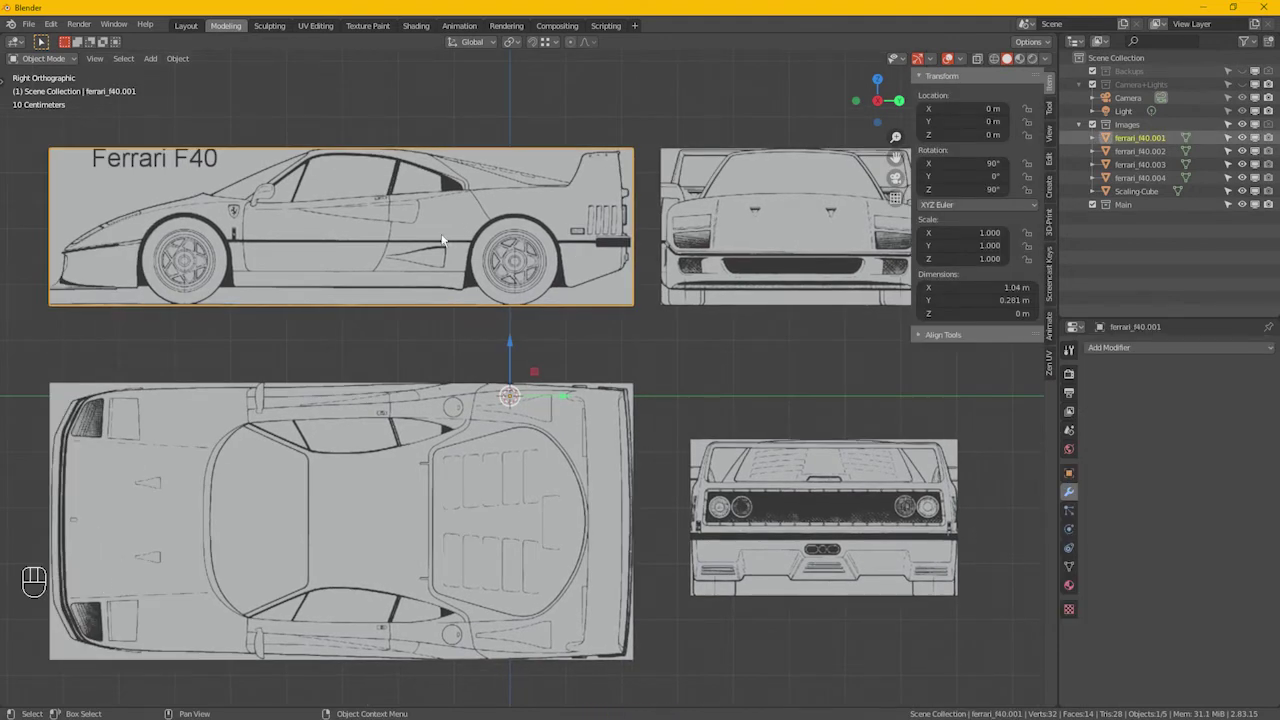
{"action": "key", "text": "F2"}
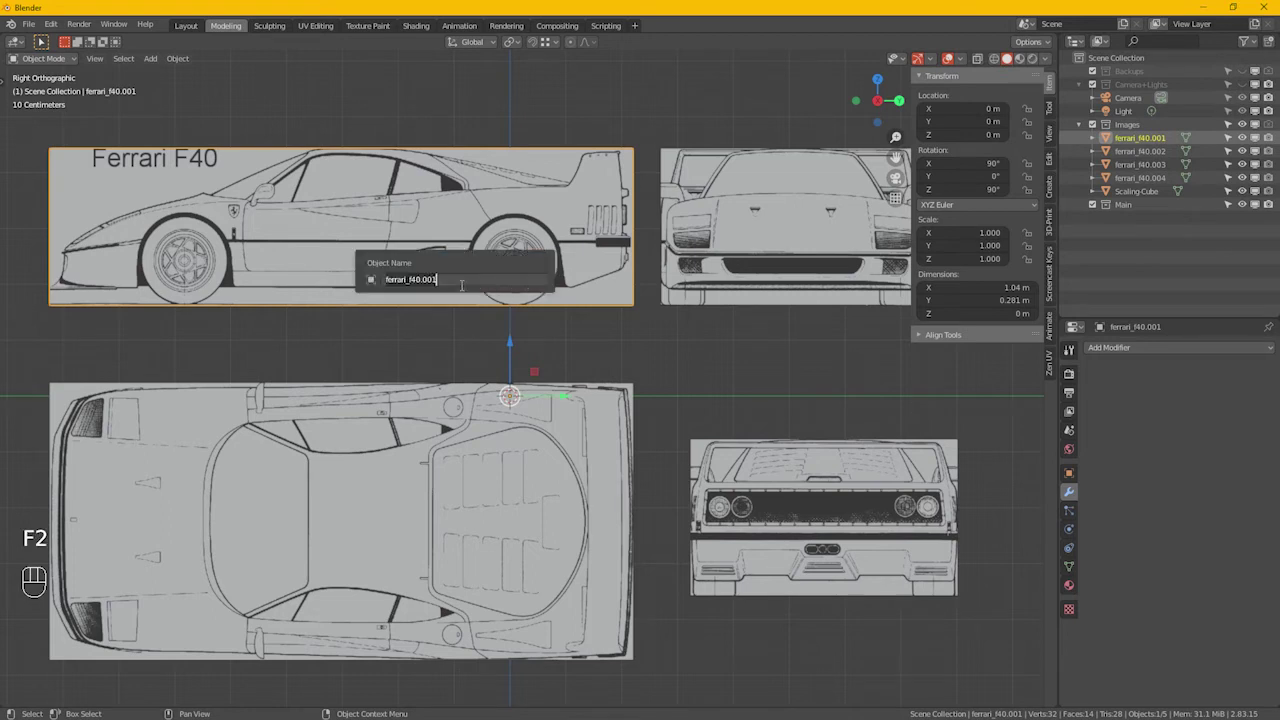
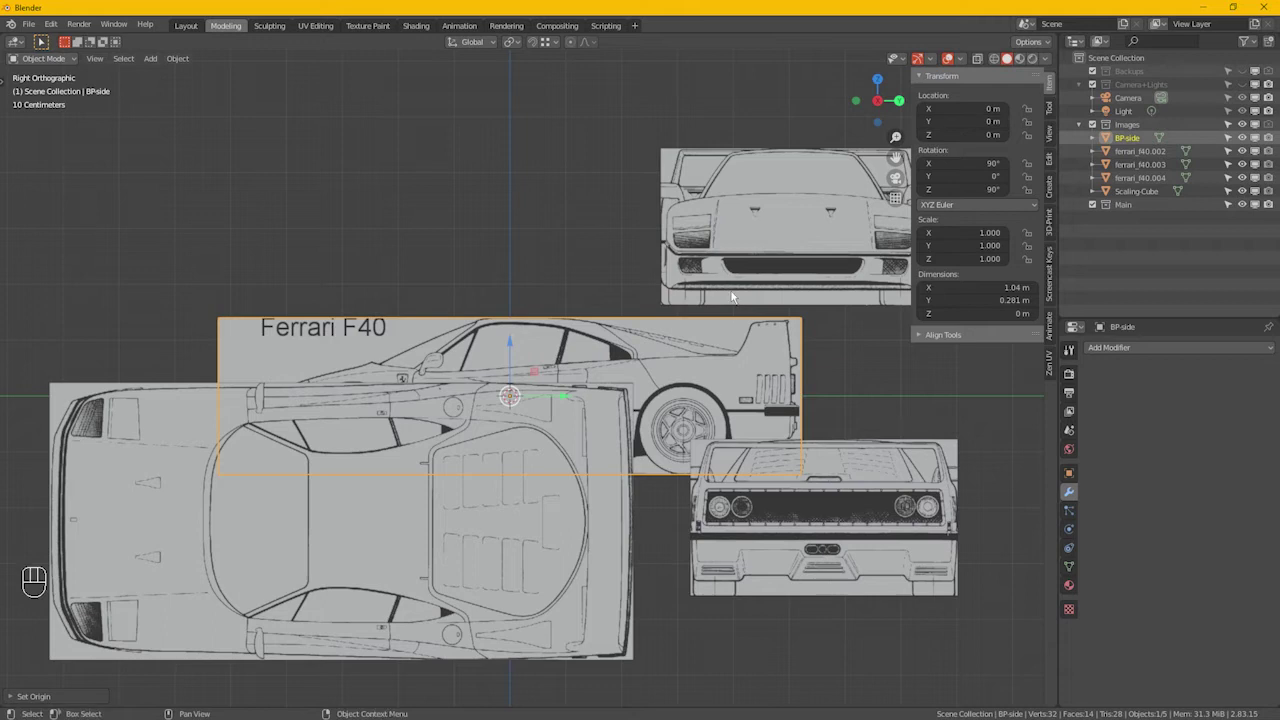
{"action": "left_click_drag", "start_coordinate": [687, 293], "coordinate": [621, 294]}
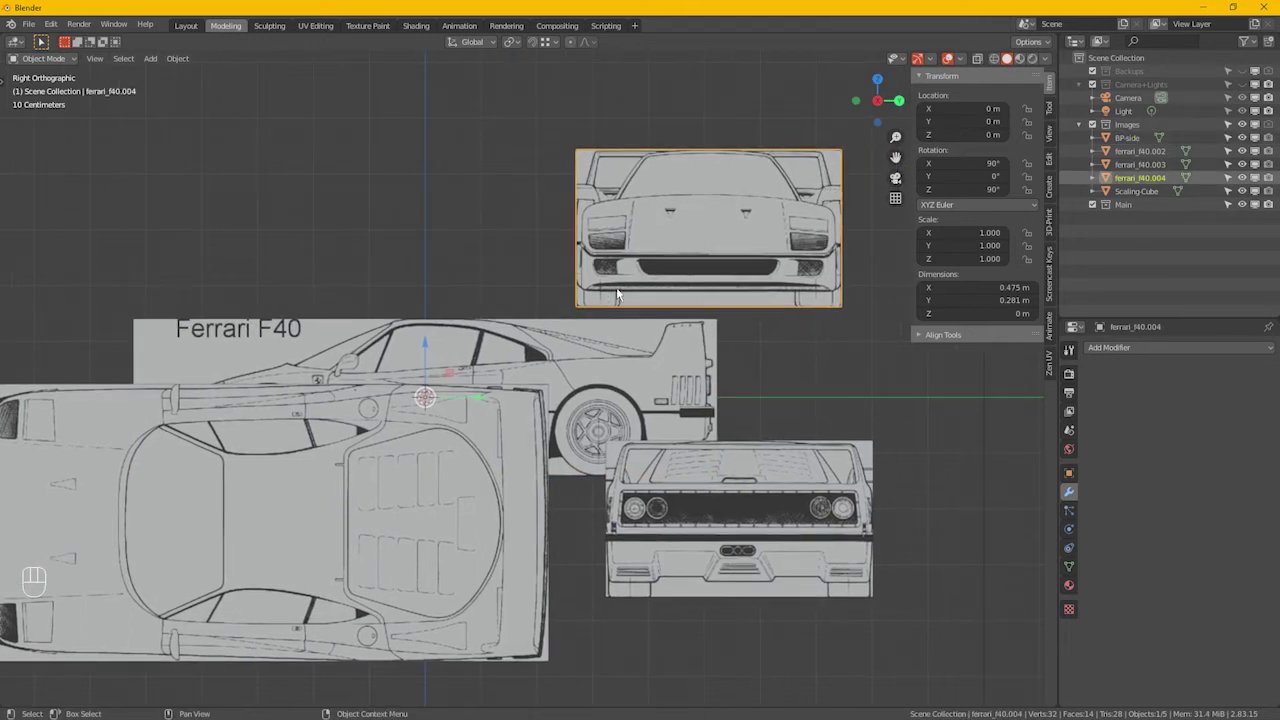
{"action": "key", "text": "F2"}
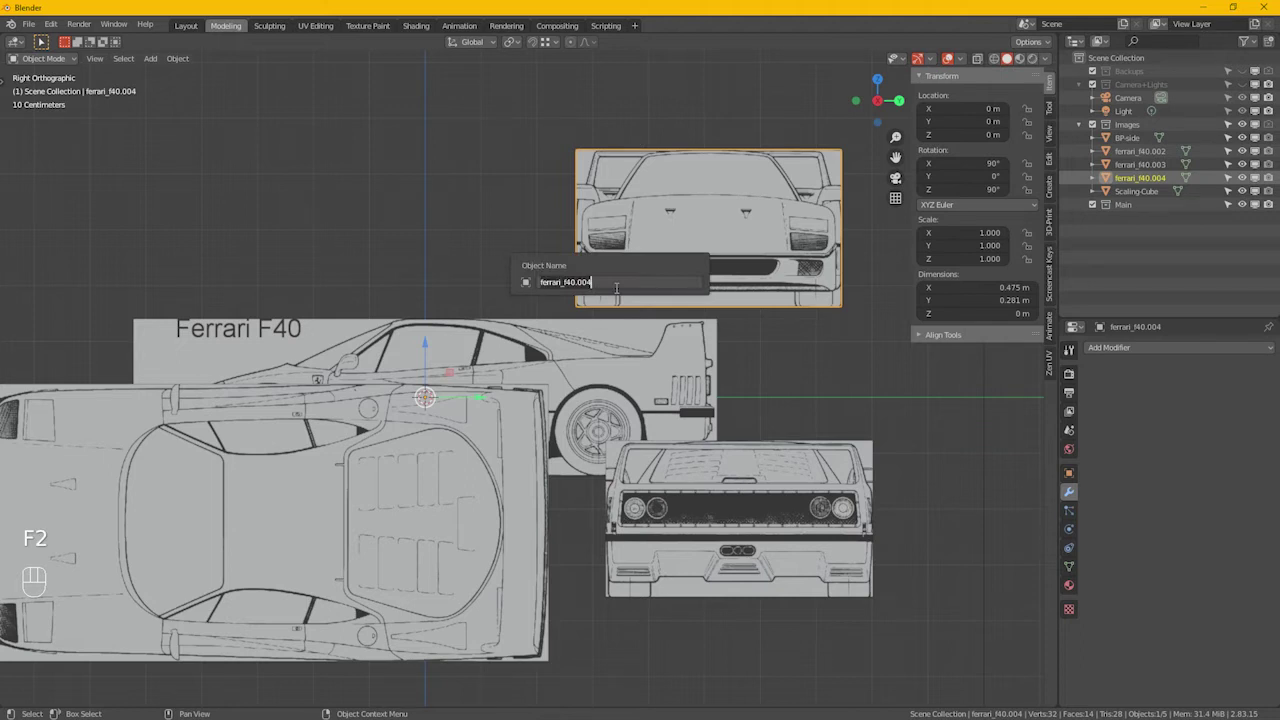
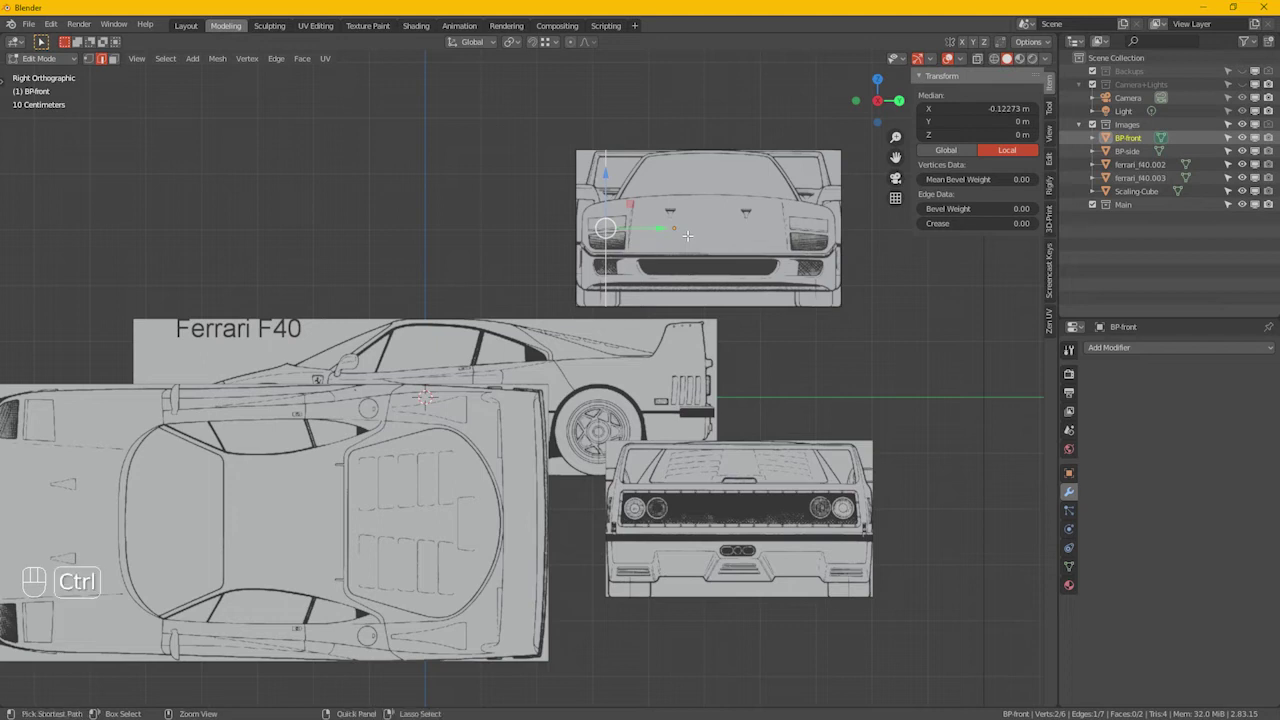
Step: Snap the cursor to BP-front's selected edge and move its origin there, centring it on the world
{"action": "key", "text": "ctrl+x"}
{"action": "key", "text": "Tab"}
{"action": "left_click_drag", "start_coordinate": [694, 235], "coordinate": [782, 246]}
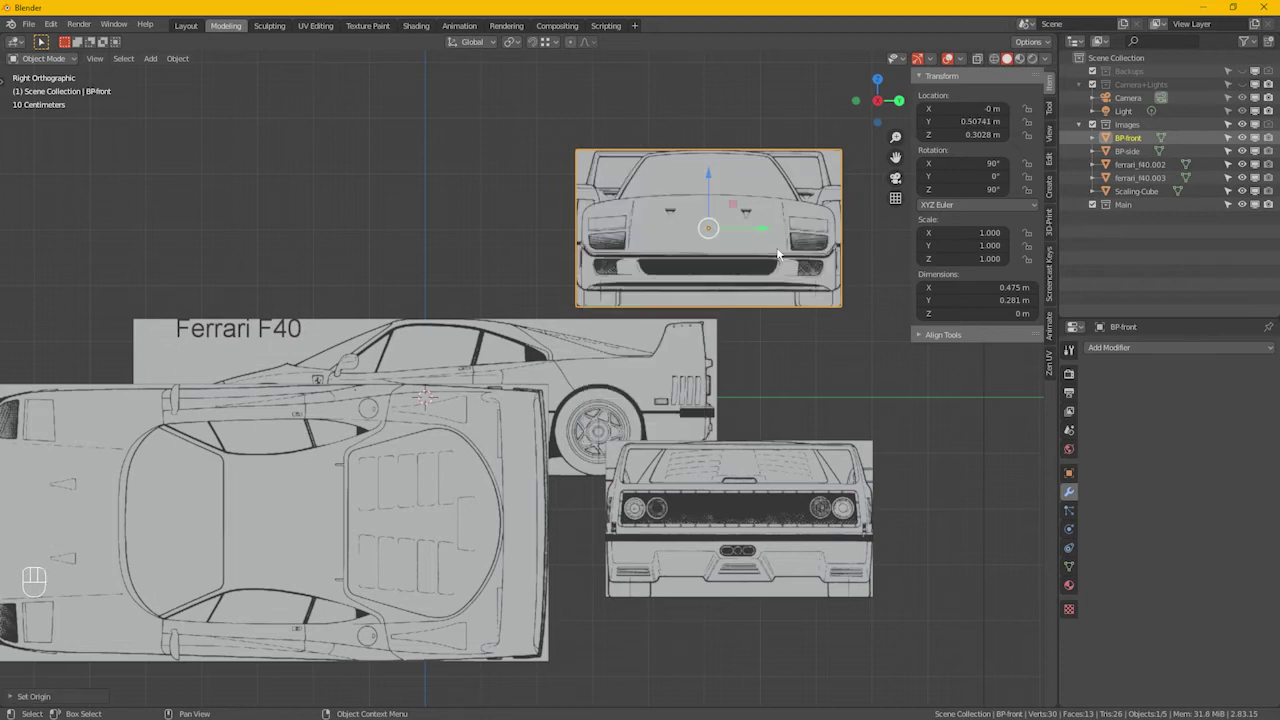
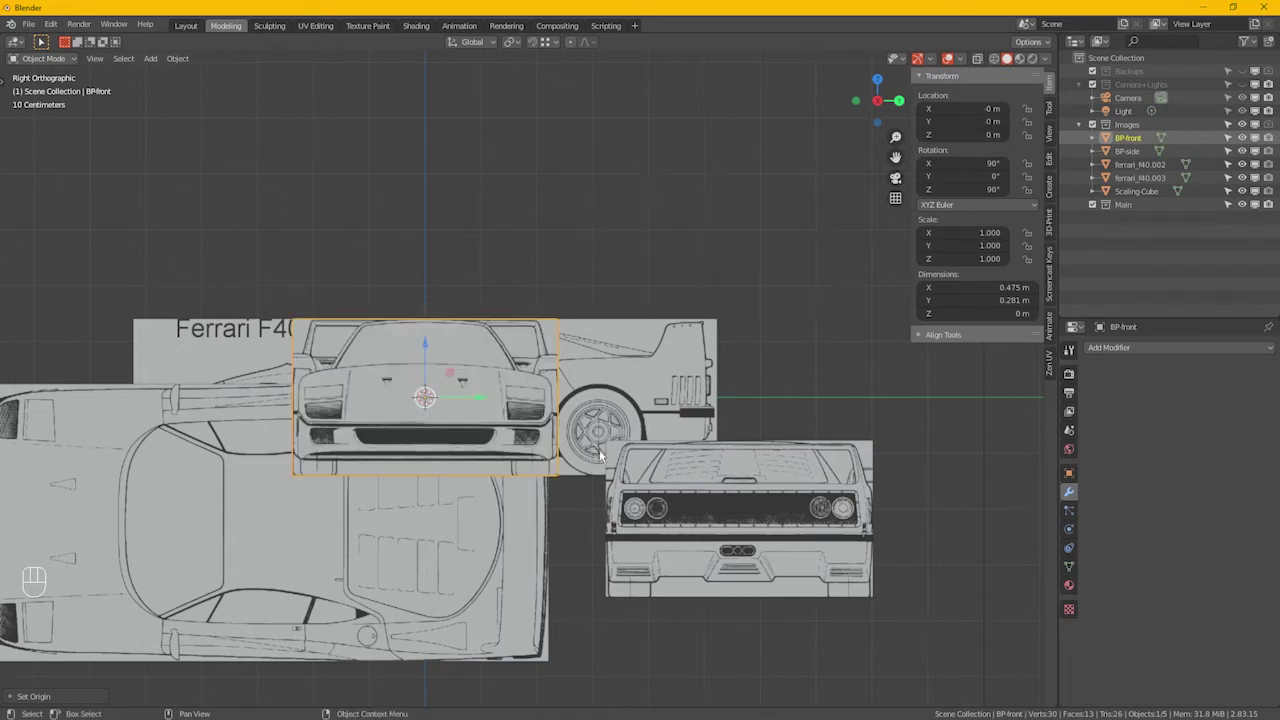
Step: Snap the cursor to the rear view plane's selected edge and begin renaming it BP-rear
{"action": "left_click_drag", "start_coordinate": [753, 501], "coordinate": [737, 535]}
{"action": "key", "text": "Tab"}
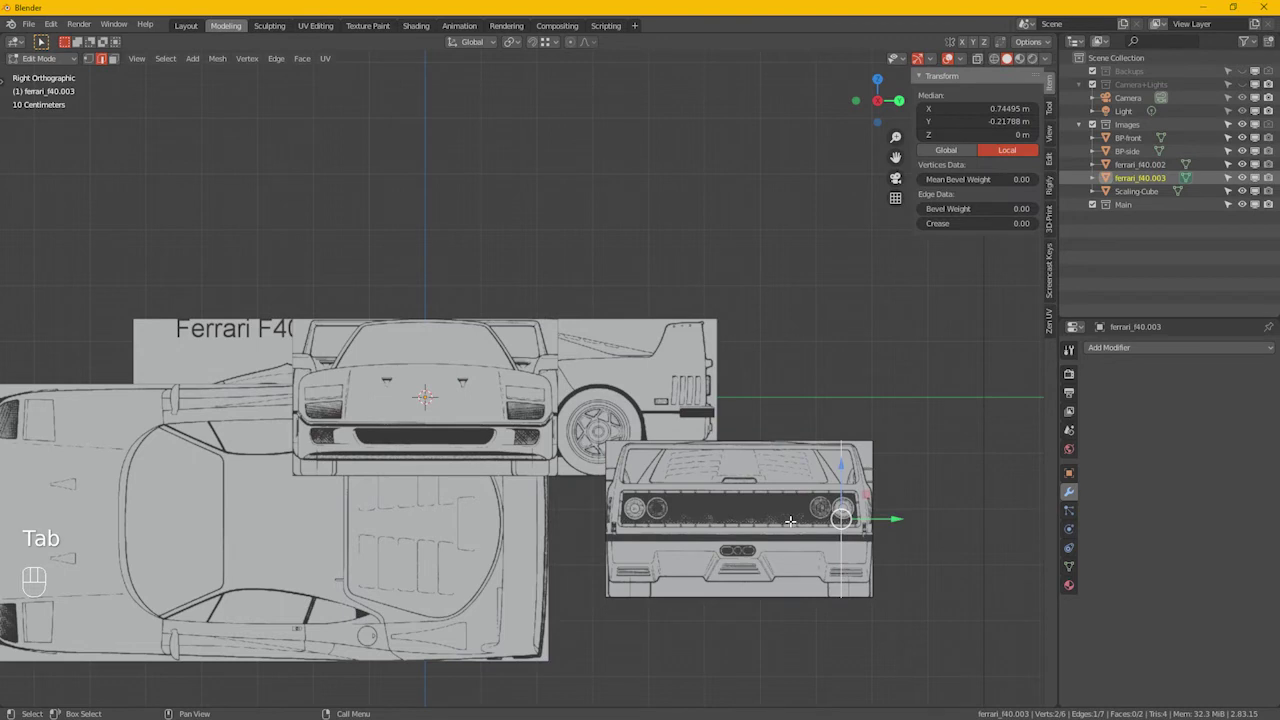
{"action": "key", "text": "ctrl+x"}
{"action": "key", "text": "Tab"}
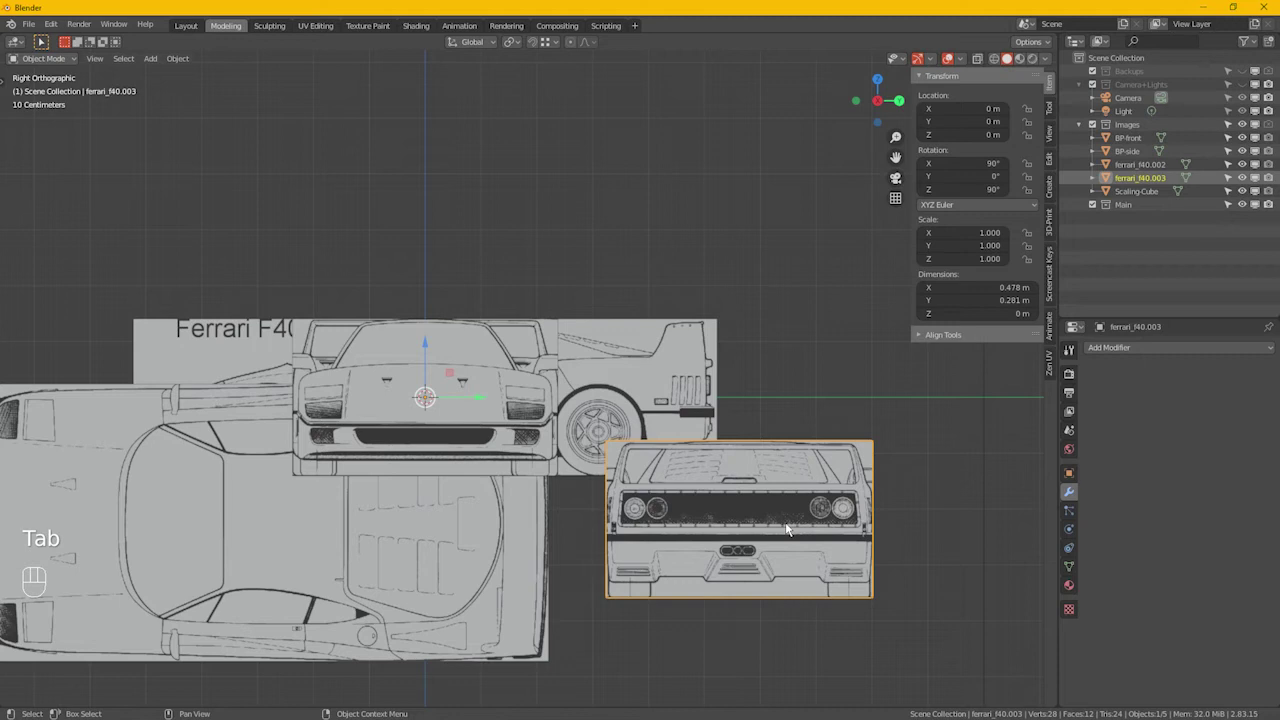
{"action": "key", "text": "F2"}
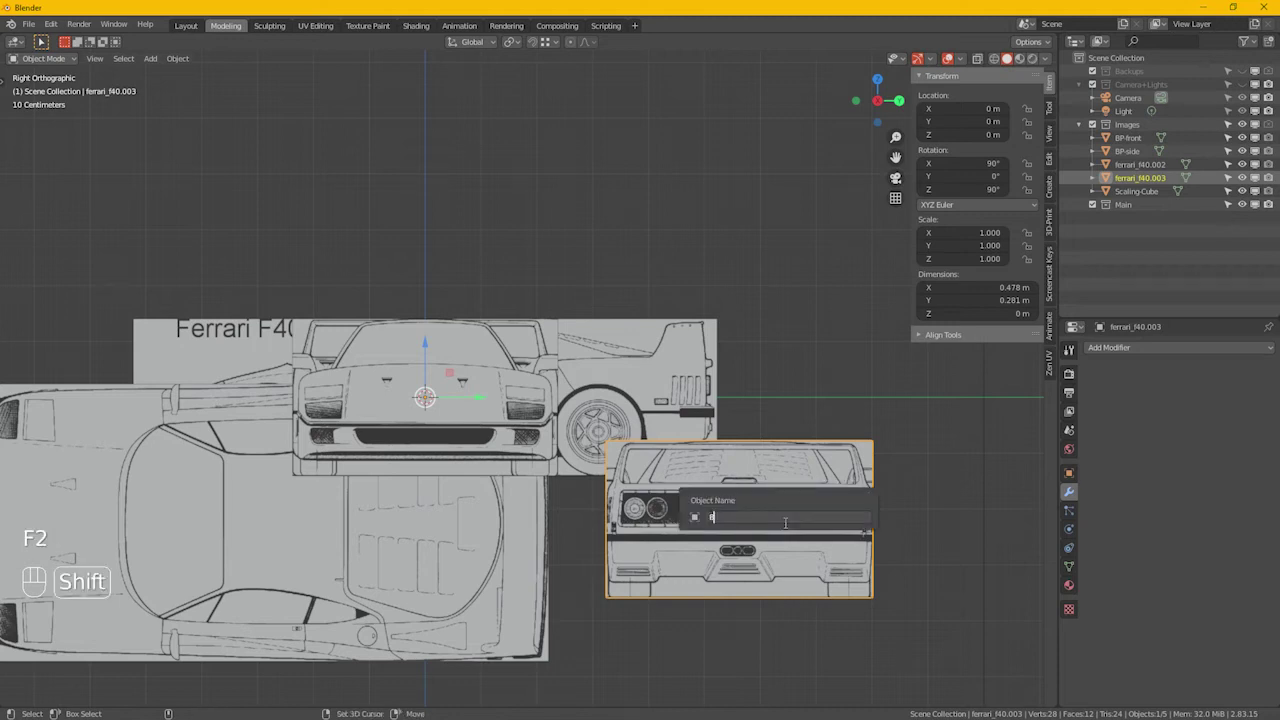
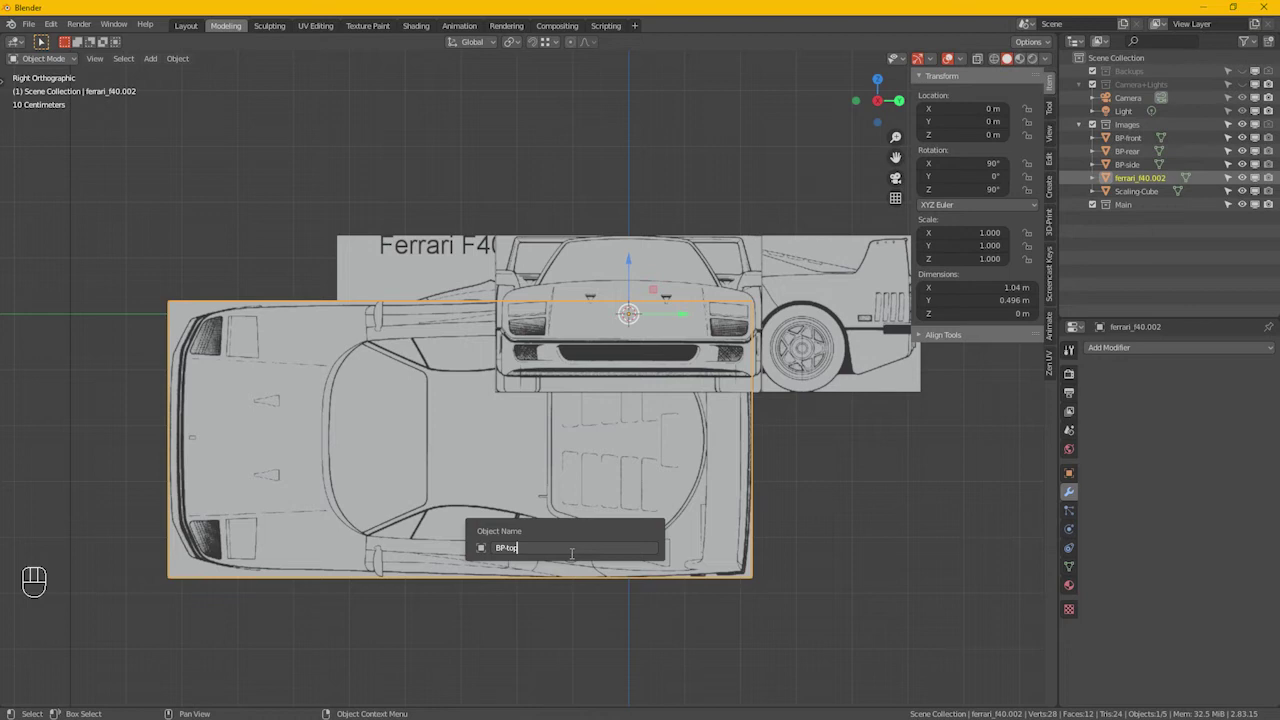
Step: Reset BP-top's origin onto its selected edge via the 3D cursor and clear its location
{"action": "left_click_drag", "start_coordinate": [500, 484], "coordinate": [454, 373]}
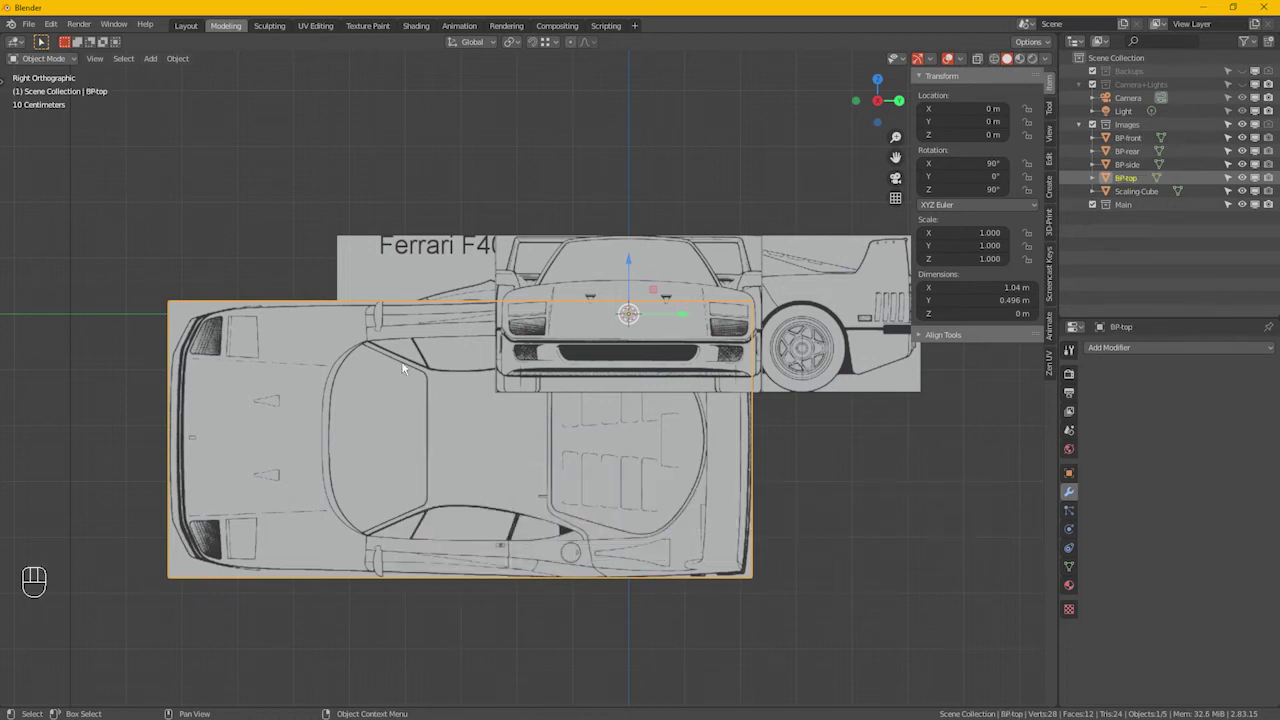
{"action": "key", "text": "Tab"}
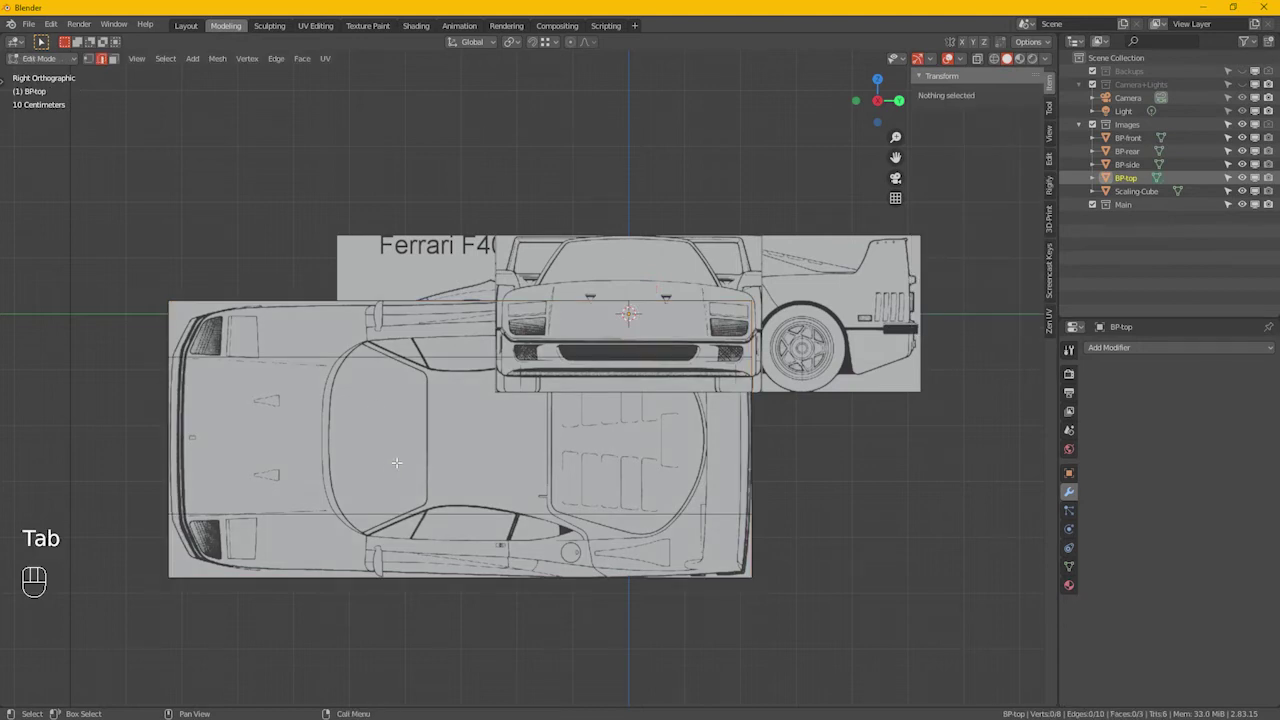
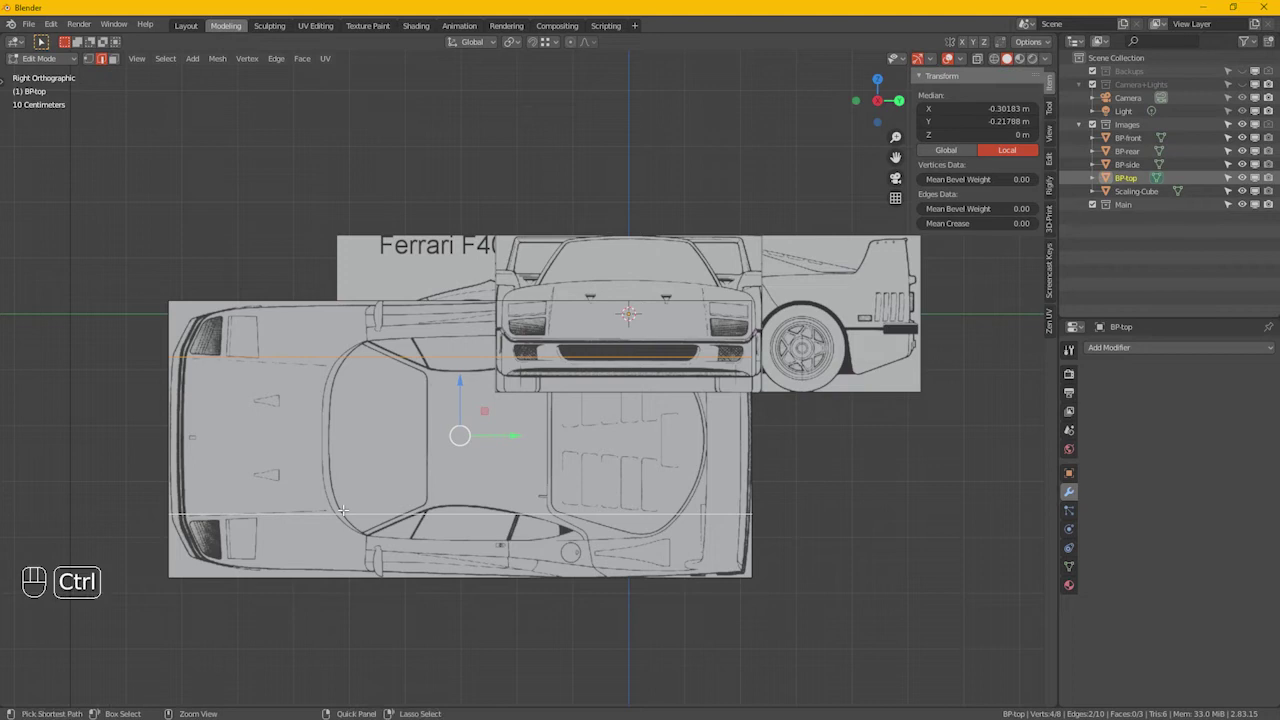
{"action": "key", "text": "ctrl+x"}
{"action": "key", "text": "Tab"}
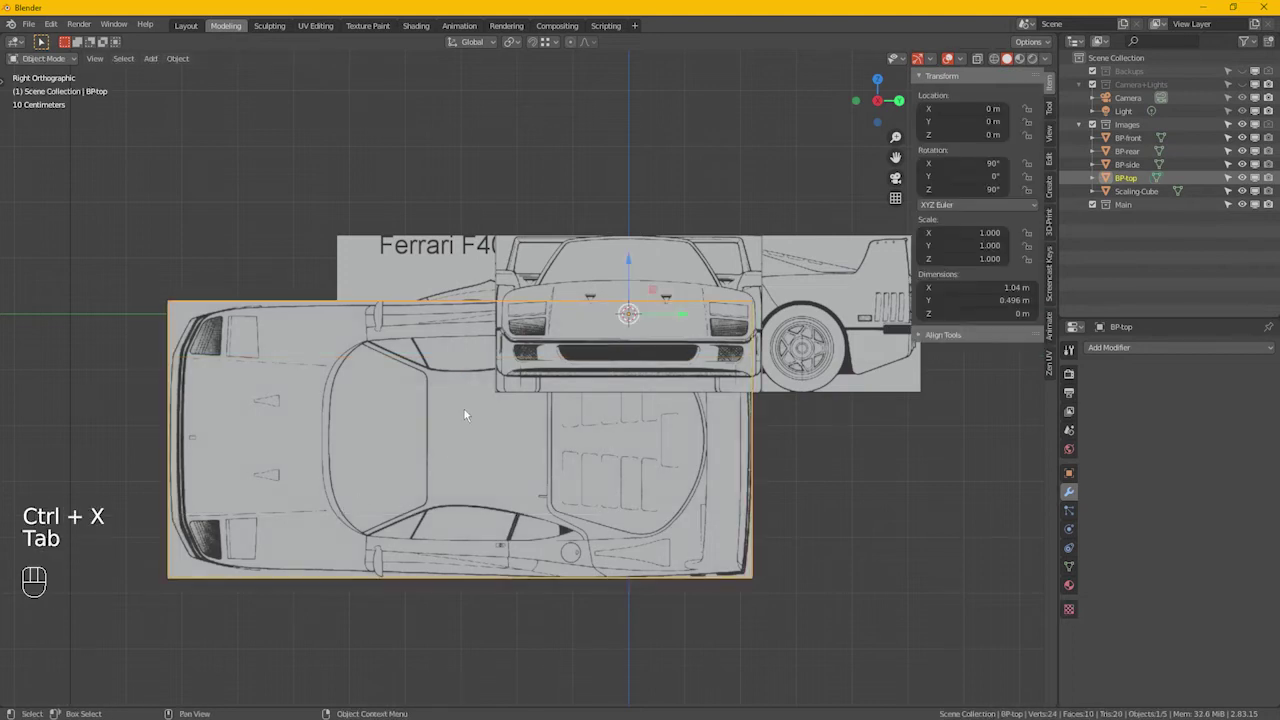
{"action": "left_click_drag", "start_coordinate": [470, 411], "coordinate": [577, 423]}
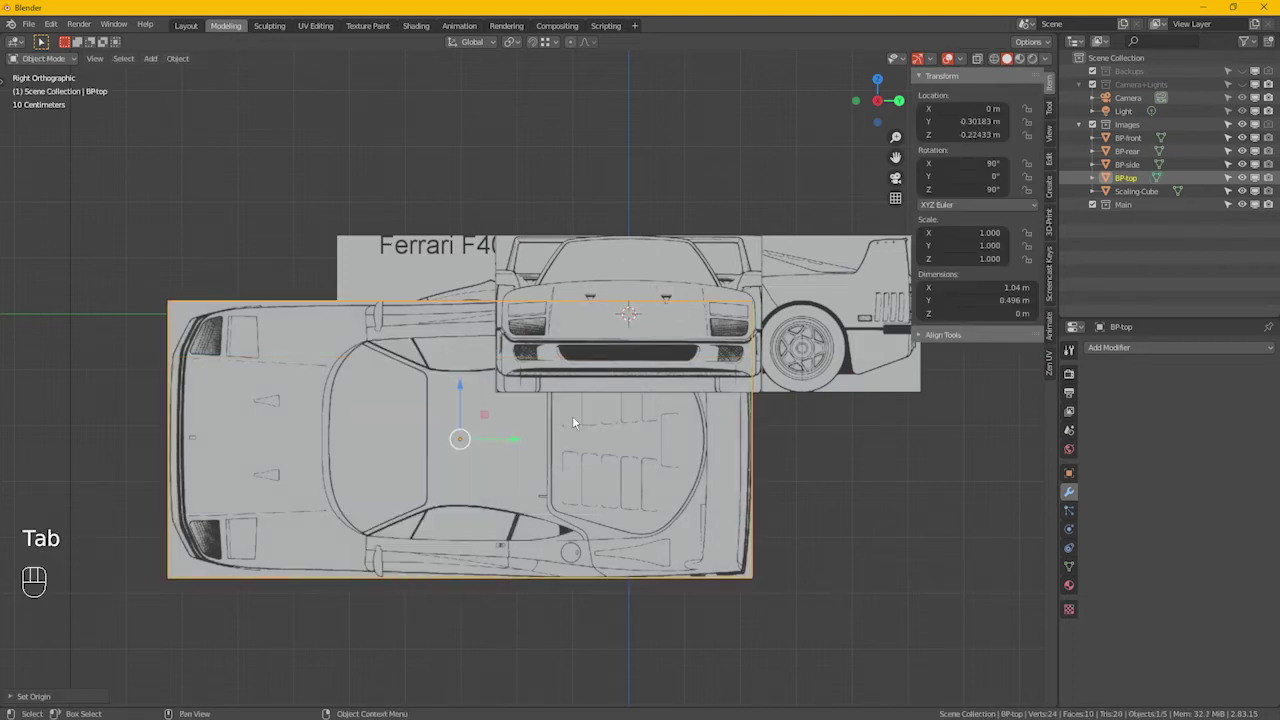
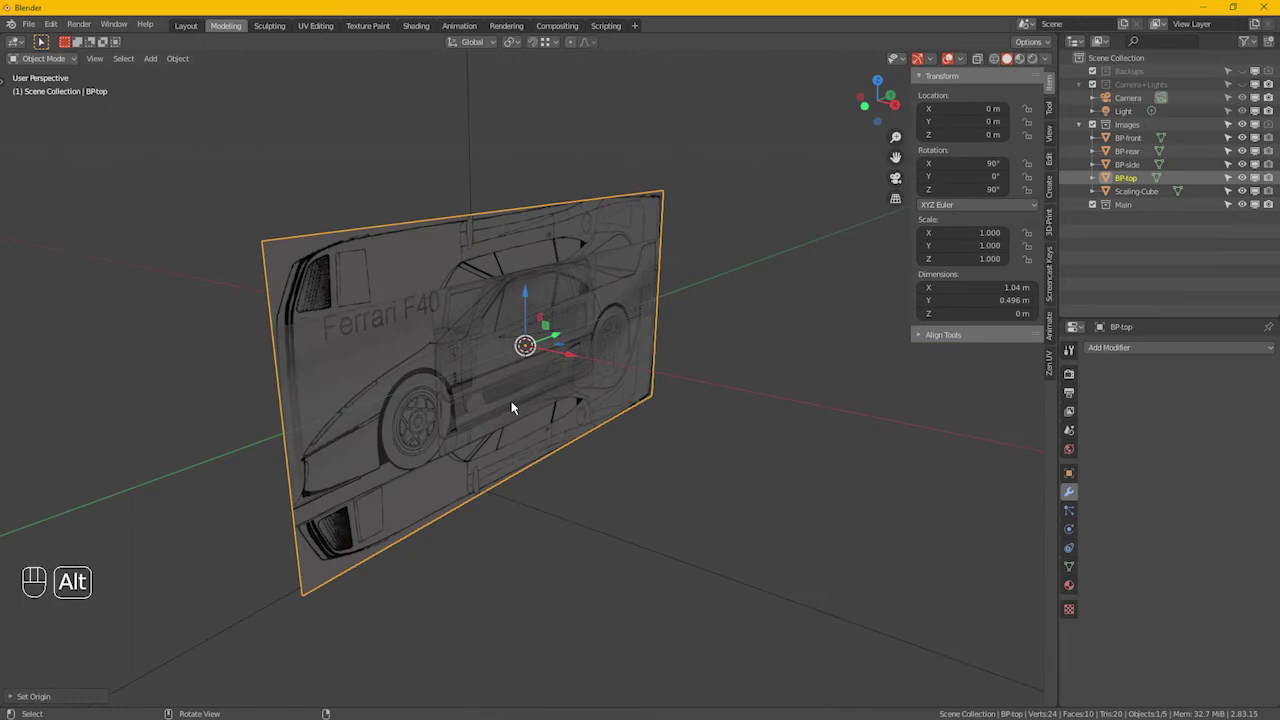
Step: Rotate BP-top -90° about the Y axis so it lies flat
{"action": "left_click_drag", "start_coordinate": [638, 438], "coordinate": [655, 401]}
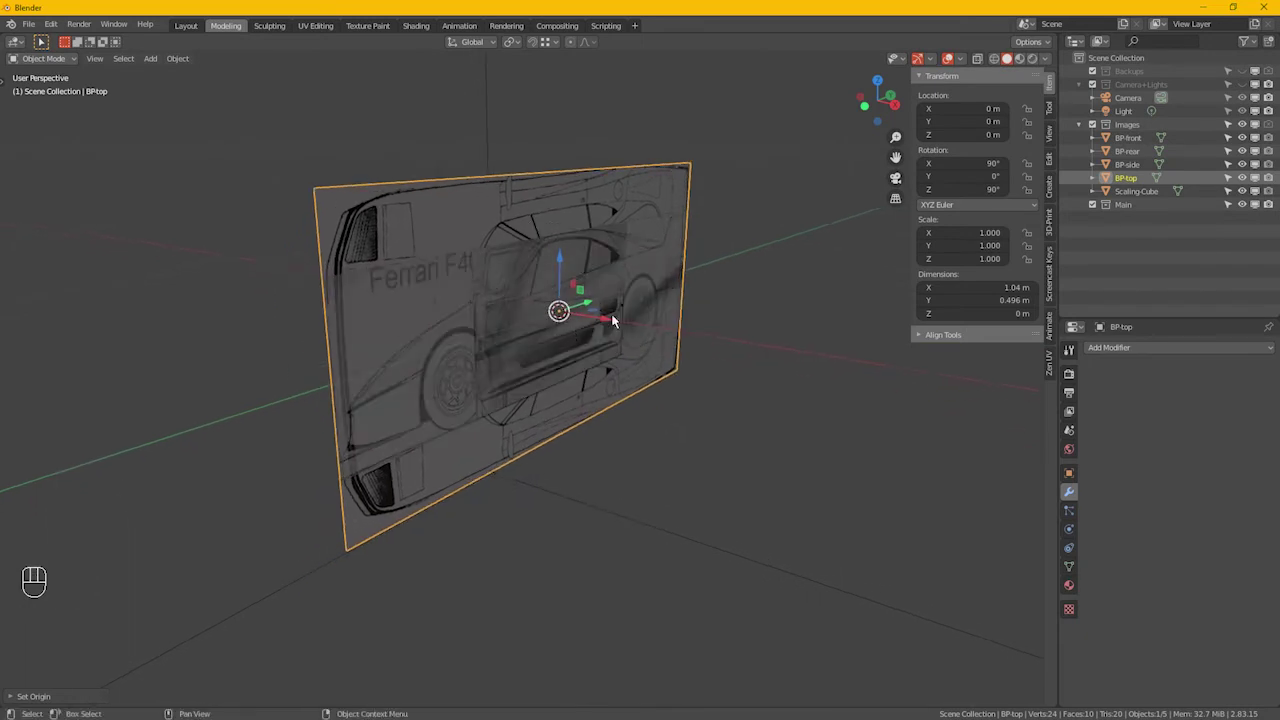
{"action": "key", "text": "r"}
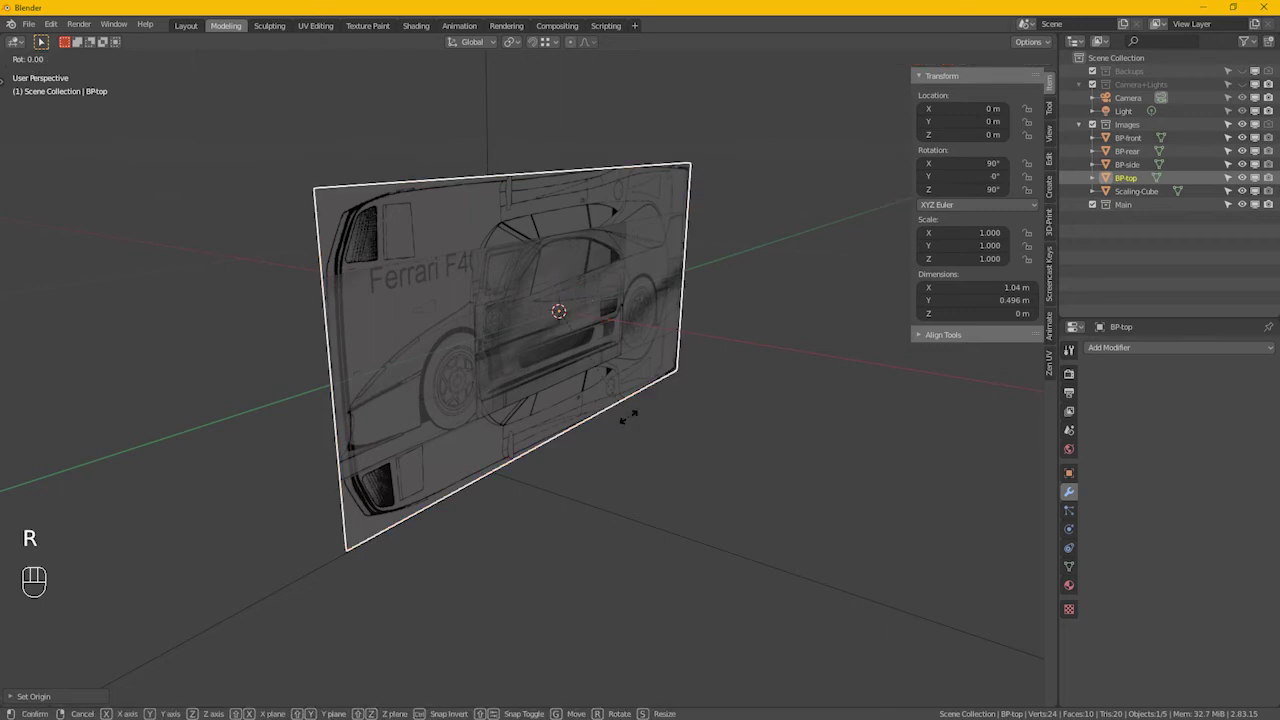
{"action": "key", "text": "y"}
{"action": "key", "text": "KP_Subtract"}
{"action": "key", "text": "KP_9"}
{"action": "key", "text": "KP_0"}
{"action": "key", "text": "KP_Enter"}
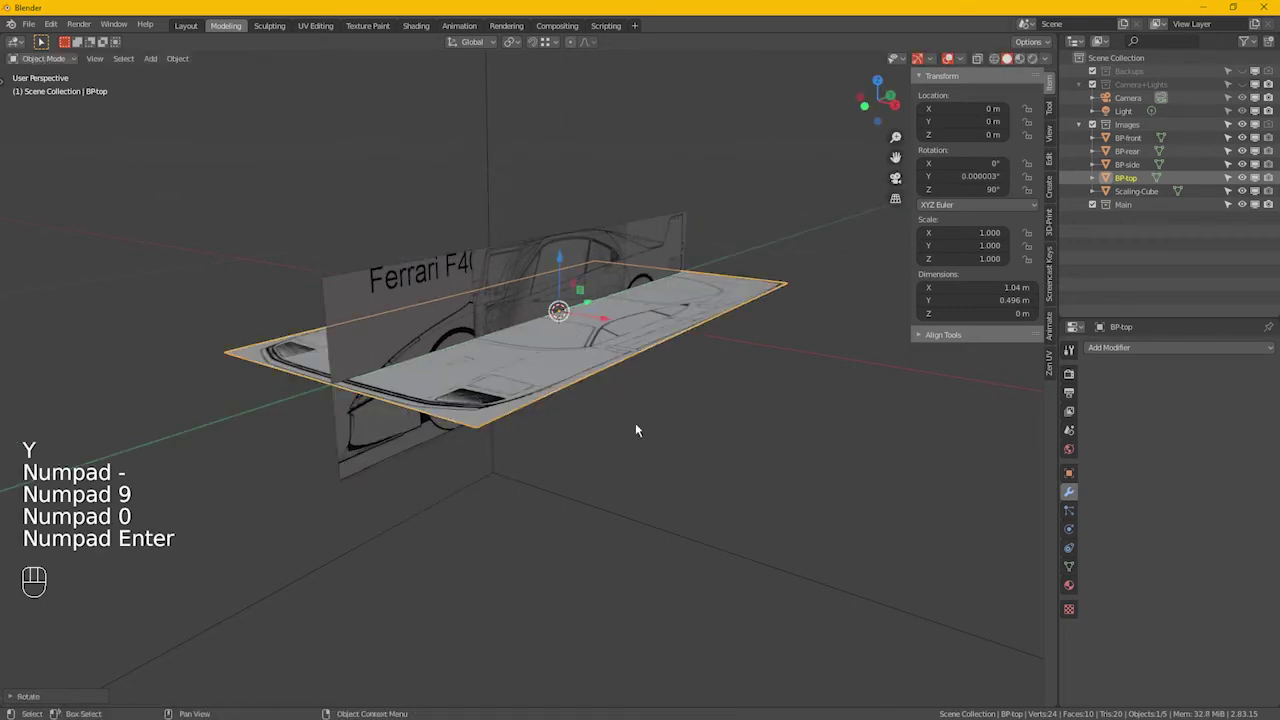
Step: Rotate BP-rear -90° about Z and start turning BP-front 90° about Z
{"action": "left_click", "coordinate": [522, 281]}
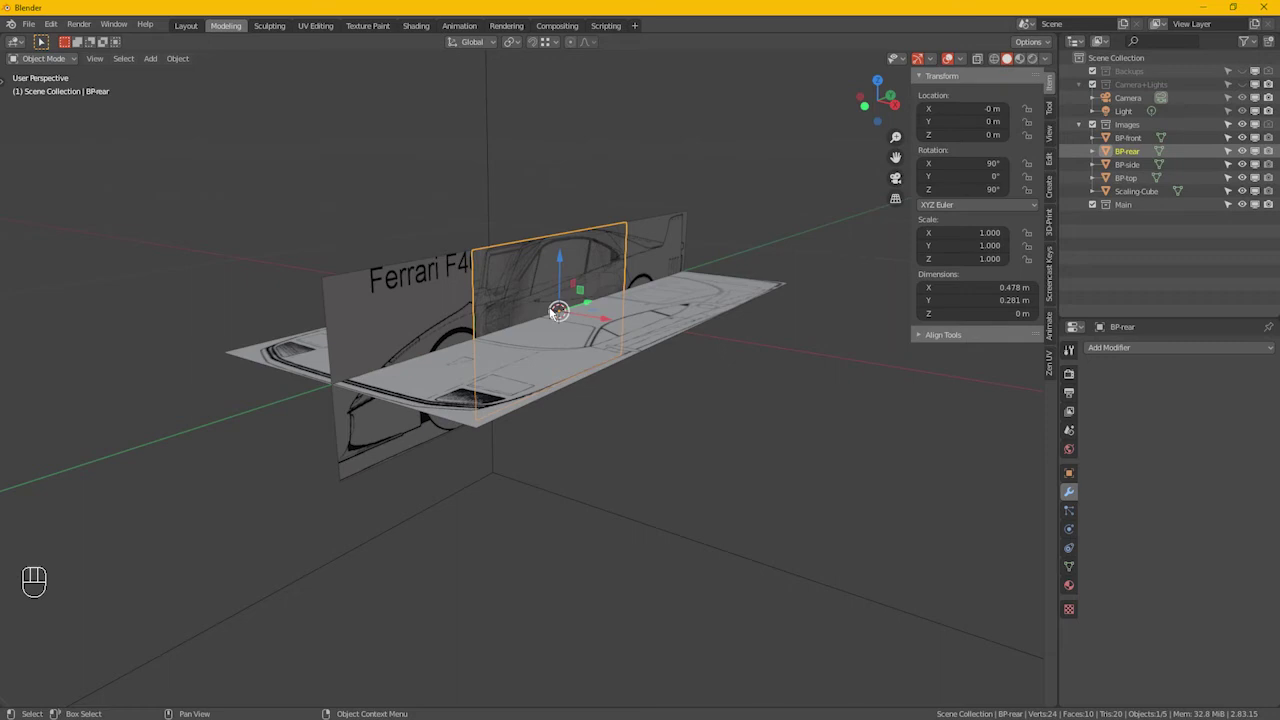
{"action": "key", "text": "r"}
{"action": "key", "text": "z"}
{"action": "key", "text": "KP_Subtract"}
{"action": "key", "text": "KP_9"}
{"action": "key", "text": "KP_0"}
{"action": "key", "text": "KP_Enter"}
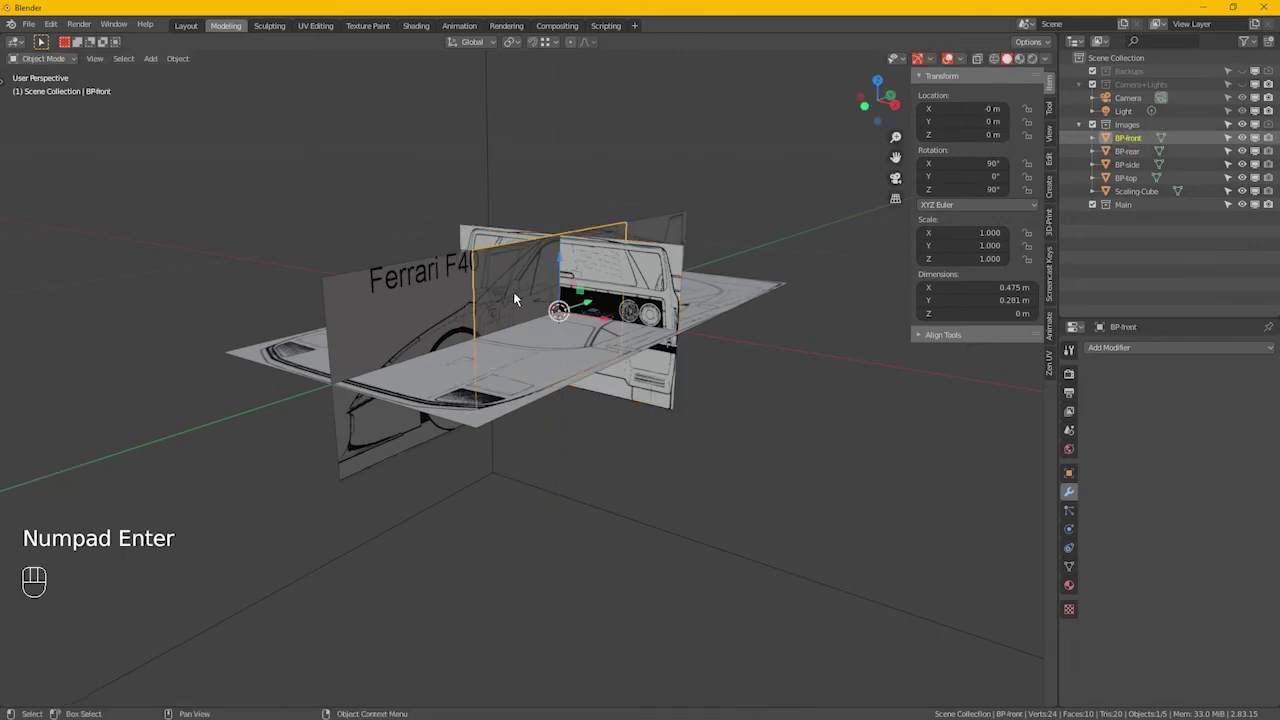
{"action": "key", "text": "r"}
{"action": "key", "text": "z"}
{"action": "key", "text": "KP_9"}
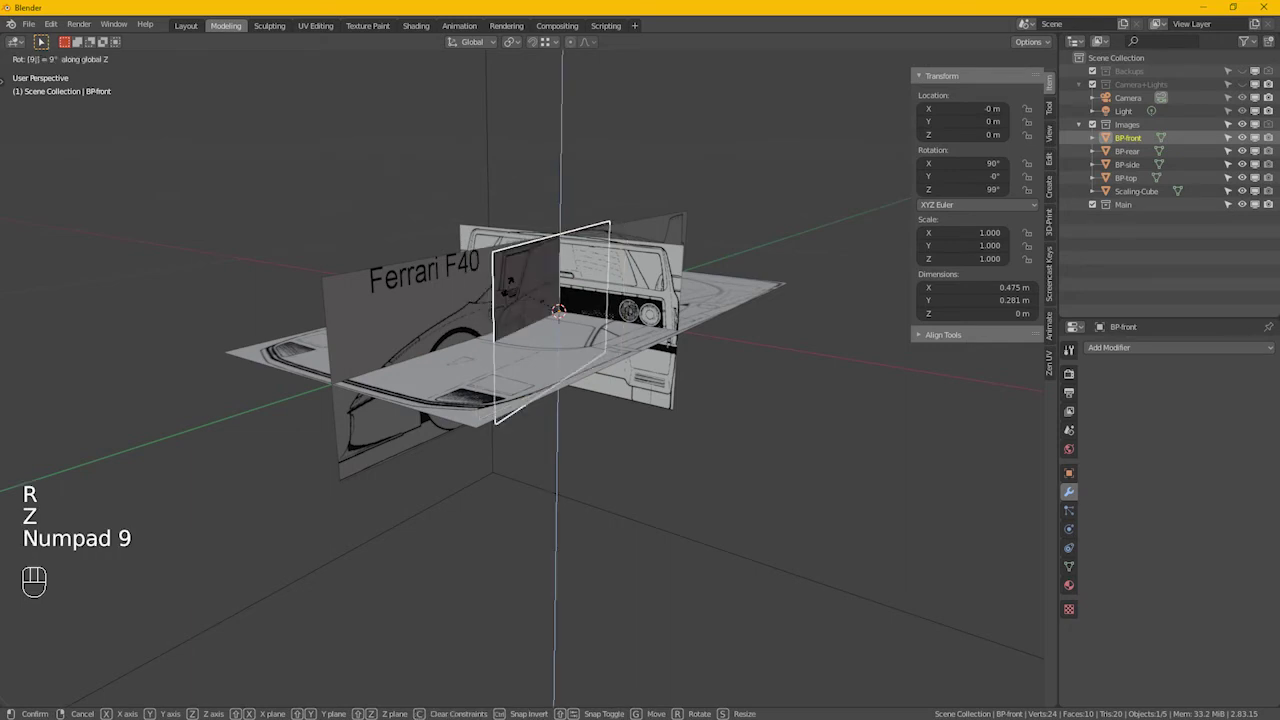
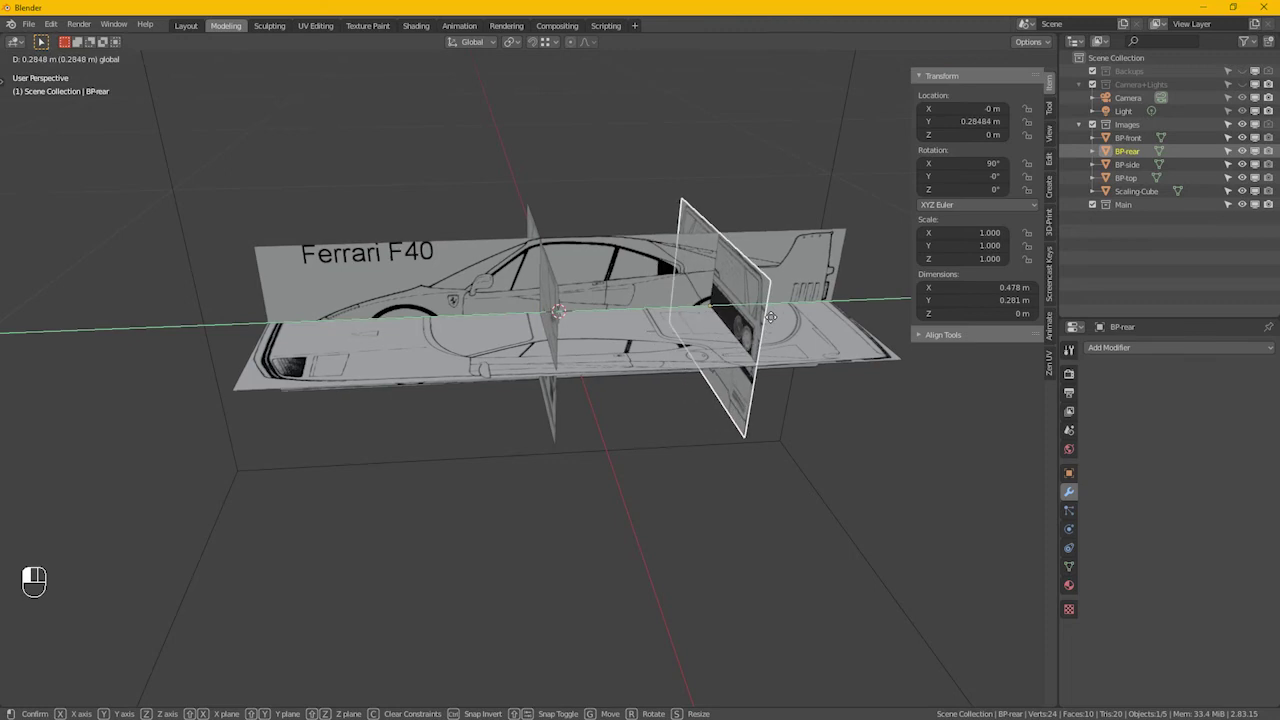
Step: In Right view, move BP-rear along Y to the rear wheel and BP-front to the front wheel
{"action": "key", "text": "KP_3"}
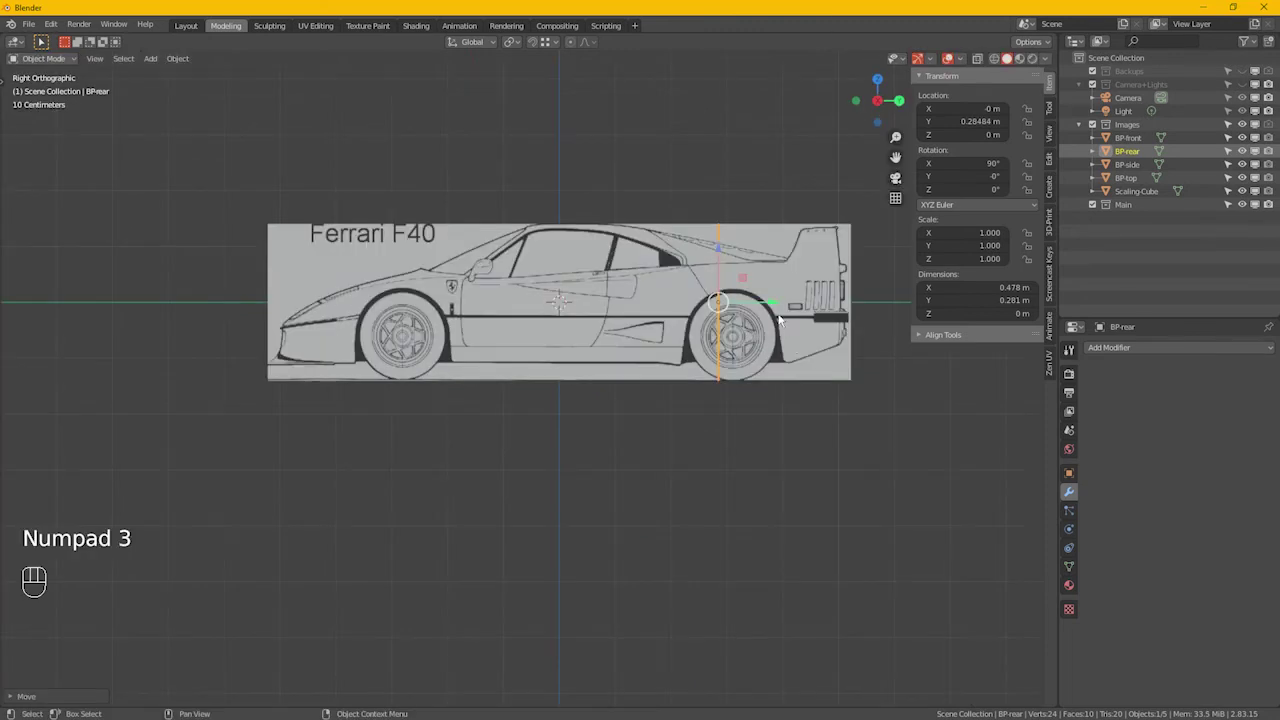
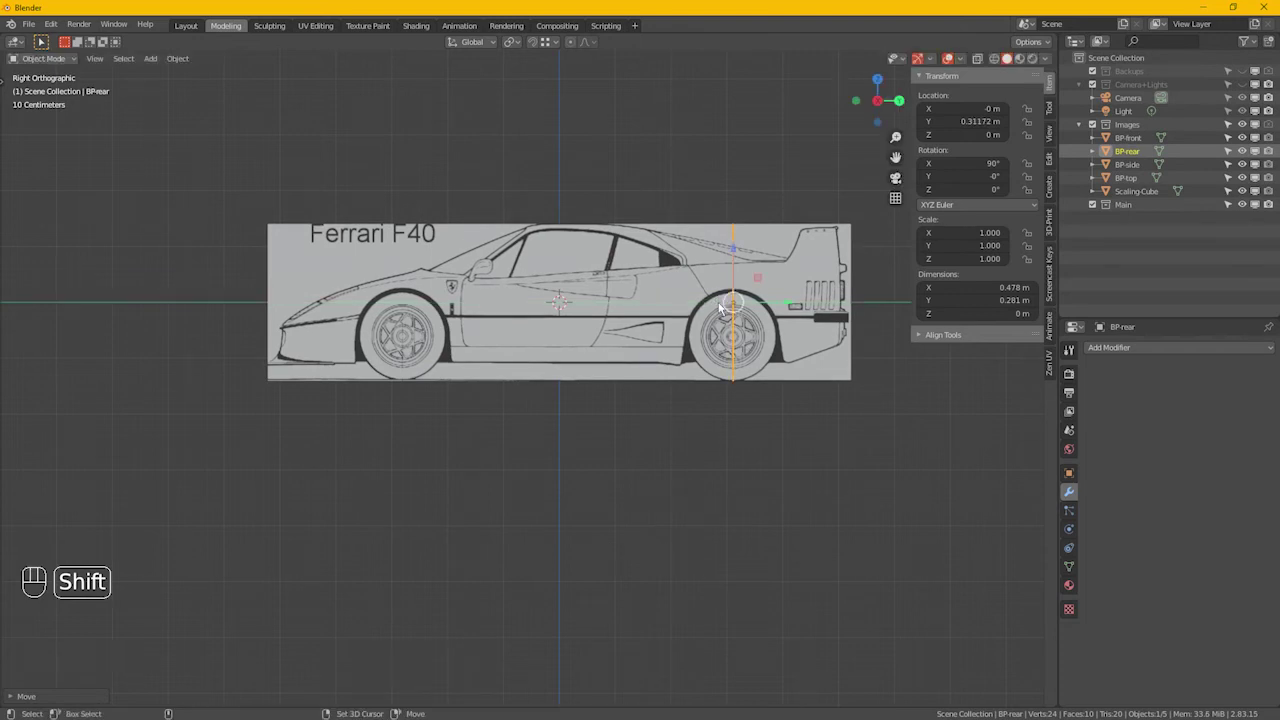
{"action": "left_click", "coordinate": [566, 323]}
{"action": "left_click", "coordinate": [581, 348]}
{"action": "left_click", "coordinate": [584, 277]}
{"action": "key", "text": "KP_3"}
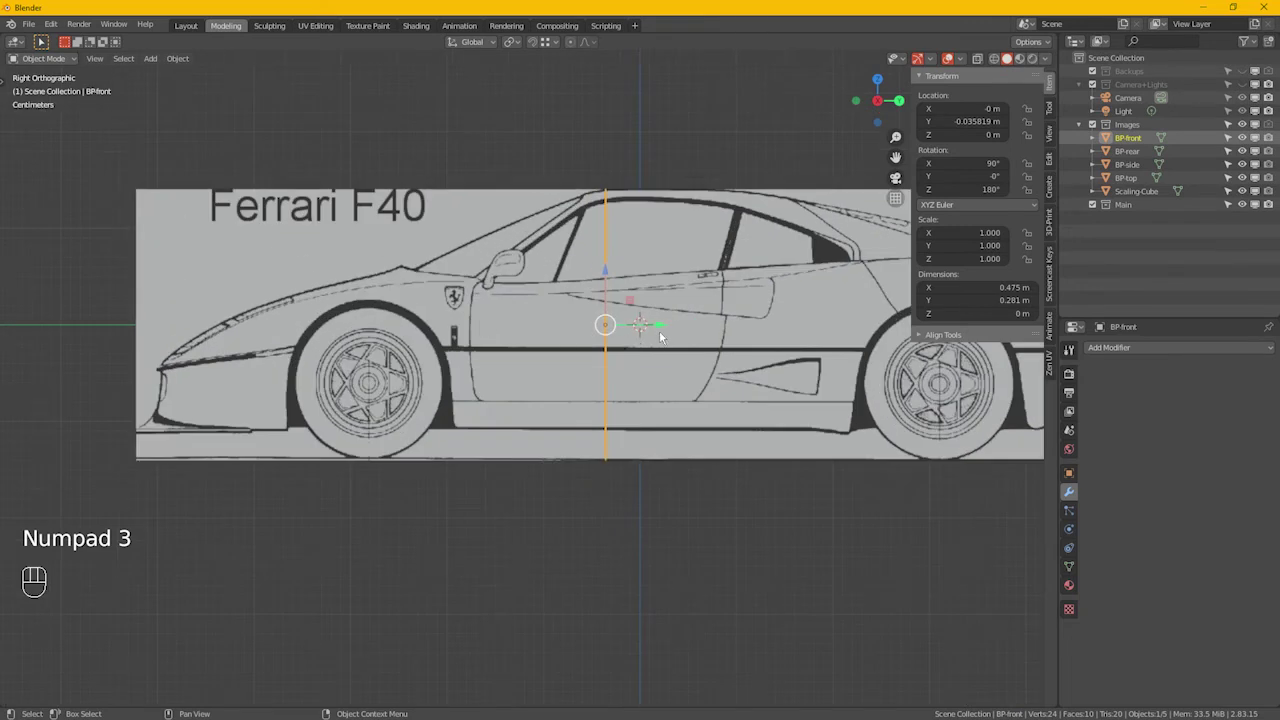
{"action": "left_click_drag", "start_coordinate": [666, 337], "coordinate": [442, 331]}
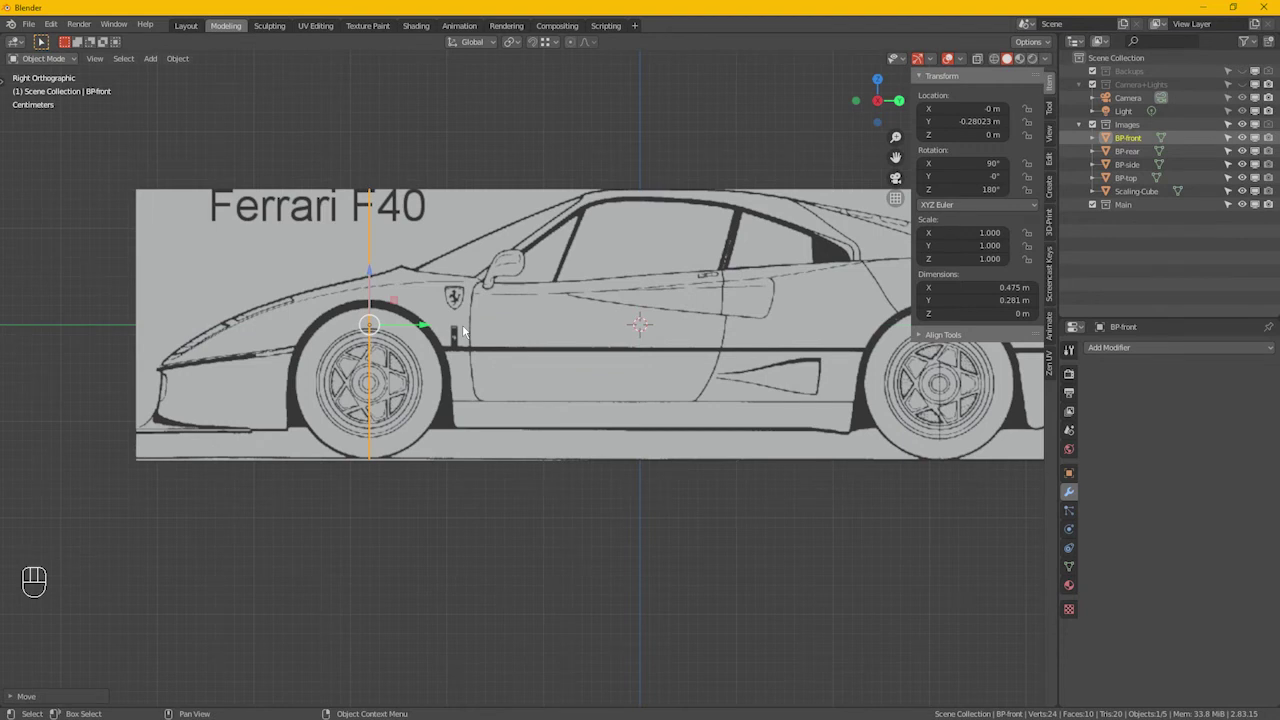
{"action": "left_click_drag", "start_coordinate": [542, 332], "coordinate": [581, 356]}
{"action": "left_click", "coordinate": [597, 362]}
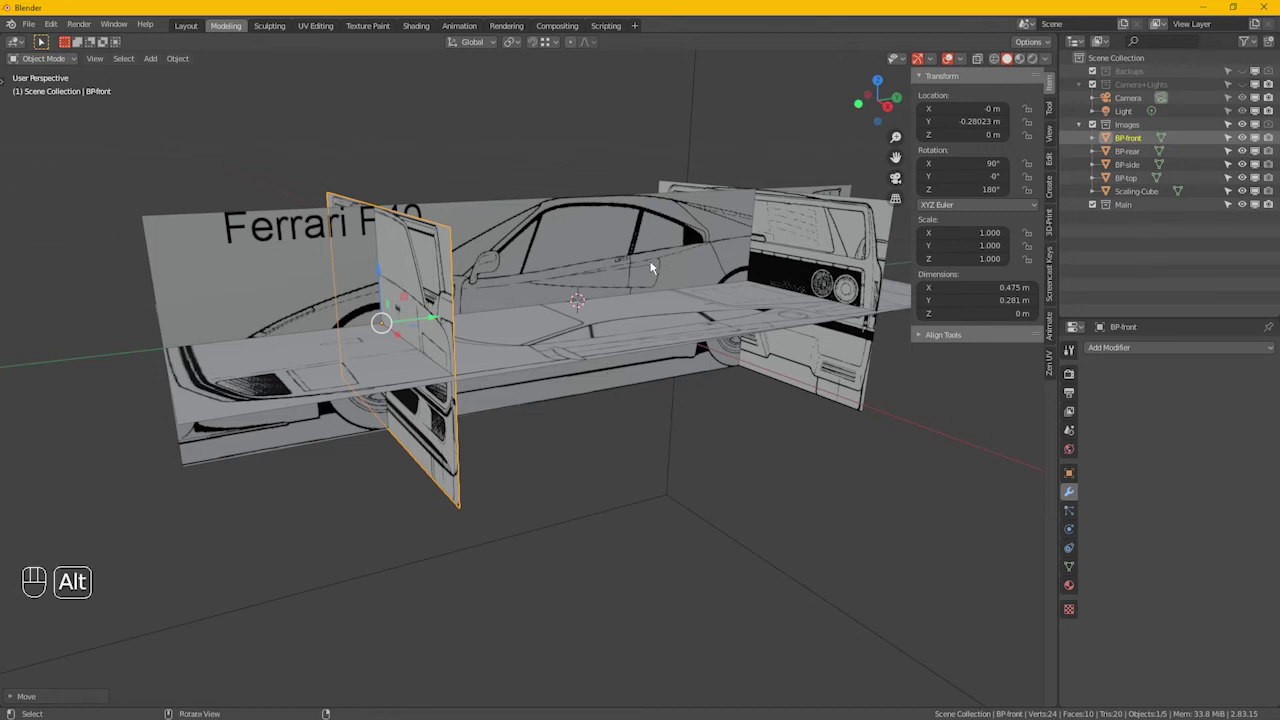
Step: Orbit around the assembled blueprint planes to check how they meet from every side
{"action": "left_click_drag", "start_coordinate": [698, 290], "coordinate": [750, 316]}
{"action": "left_click_drag", "start_coordinate": [722, 342], "coordinate": [713, 336]}
{"action": "left_click", "coordinate": [682, 322]}
{"action": "left_click_drag", "start_coordinate": [697, 298], "coordinate": [656, 332]}
{"action": "left_click", "coordinate": [605, 366]}
{"action": "left_click", "coordinate": [649, 340]}
{"action": "left_click", "coordinate": [627, 385]}
{"action": "left_click", "coordinate": [613, 421]}
{"action": "left_click", "coordinate": [599, 459]}
{"action": "left_click_drag", "start_coordinate": [580, 451], "coordinate": [581, 492]}
{"action": "left_click_drag", "start_coordinate": [592, 493], "coordinate": [610, 474]}
{"action": "left_click_drag", "start_coordinate": [606, 476], "coordinate": [649, 418]}
{"action": "left_click_drag", "start_coordinate": [661, 357], "coordinate": [577, 458]}
{"action": "left_click_drag", "start_coordinate": [569, 471], "coordinate": [643, 419]}
{"action": "middle_click", "coordinate": [585, 415]}
Step: Orbit to the car's front end and back over the planes, then pick Scaling-Cube
{"action": "left_click_drag", "start_coordinate": [591, 389], "coordinate": [637, 391]}
{"action": "left_click_drag", "start_coordinate": [546, 303], "coordinate": [610, 329]}
{"action": "left_click", "coordinate": [610, 329]}
{"action": "left_click_drag", "start_coordinate": [631, 330], "coordinate": [645, 284]}
{"action": "left_click_drag", "start_coordinate": [555, 435], "coordinate": [588, 424]}
{"action": "left_click", "coordinate": [668, 377]}
{"action": "left_click_drag", "start_coordinate": [466, 503], "coordinate": [492, 497]}
{"action": "left_click_drag", "start_coordinate": [462, 516], "coordinate": [534, 493]}
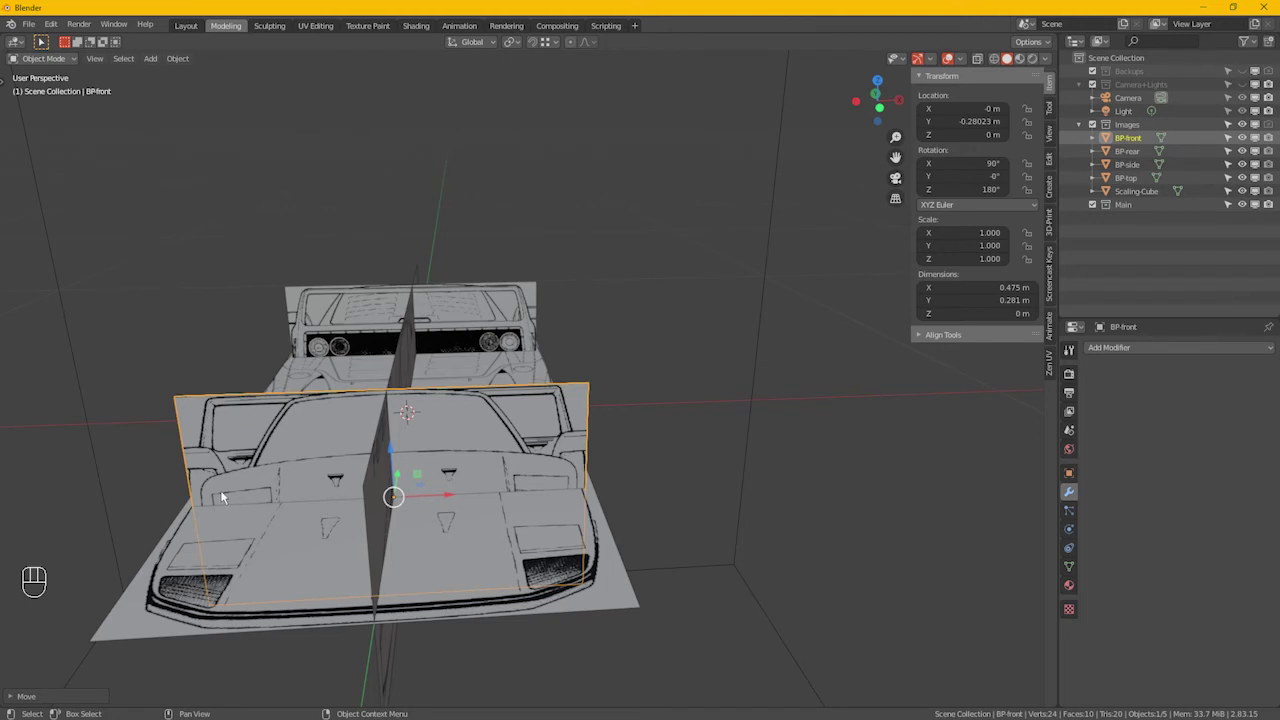
{"action": "left_click_drag", "start_coordinate": [338, 528], "coordinate": [353, 489]}
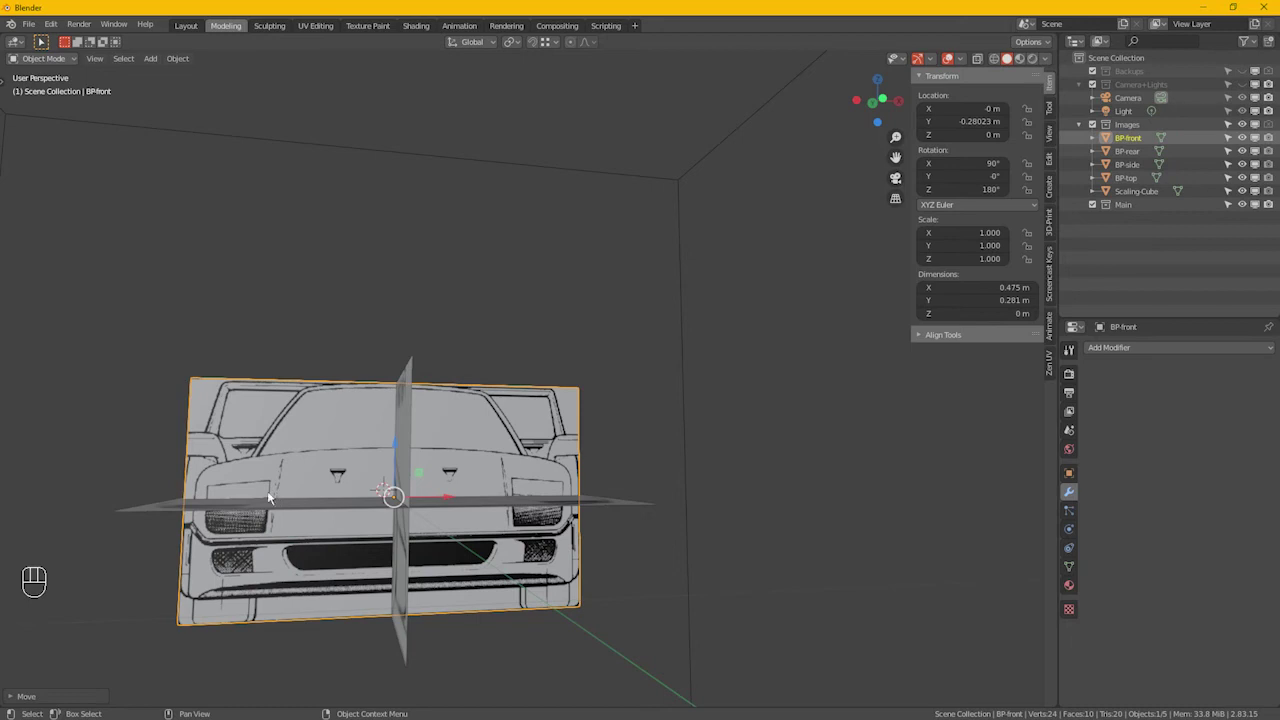
{"action": "left_click_drag", "start_coordinate": [279, 506], "coordinate": [237, 546]}
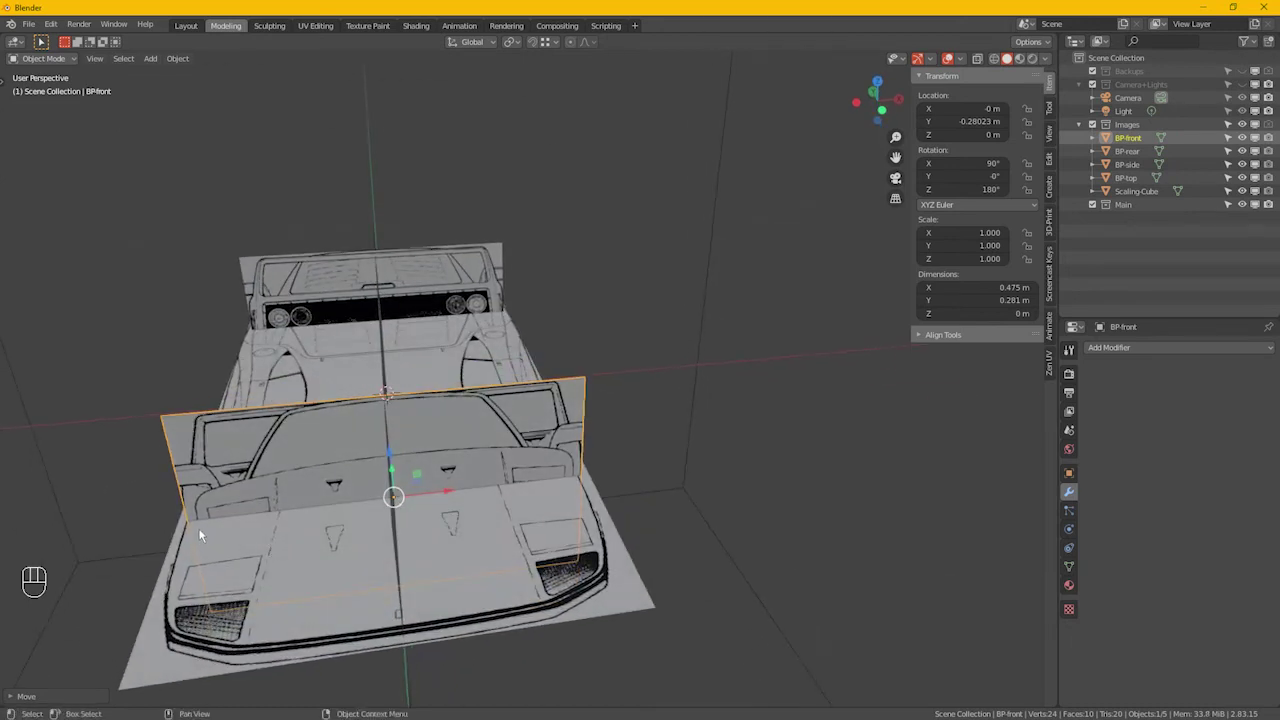
{"action": "left_click_drag", "start_coordinate": [218, 534], "coordinate": [294, 506]}
{"action": "left_click_drag", "start_coordinate": [397, 527], "coordinate": [294, 506]}
{"action": "left_click_drag", "start_coordinate": [529, 499], "coordinate": [458, 477]}
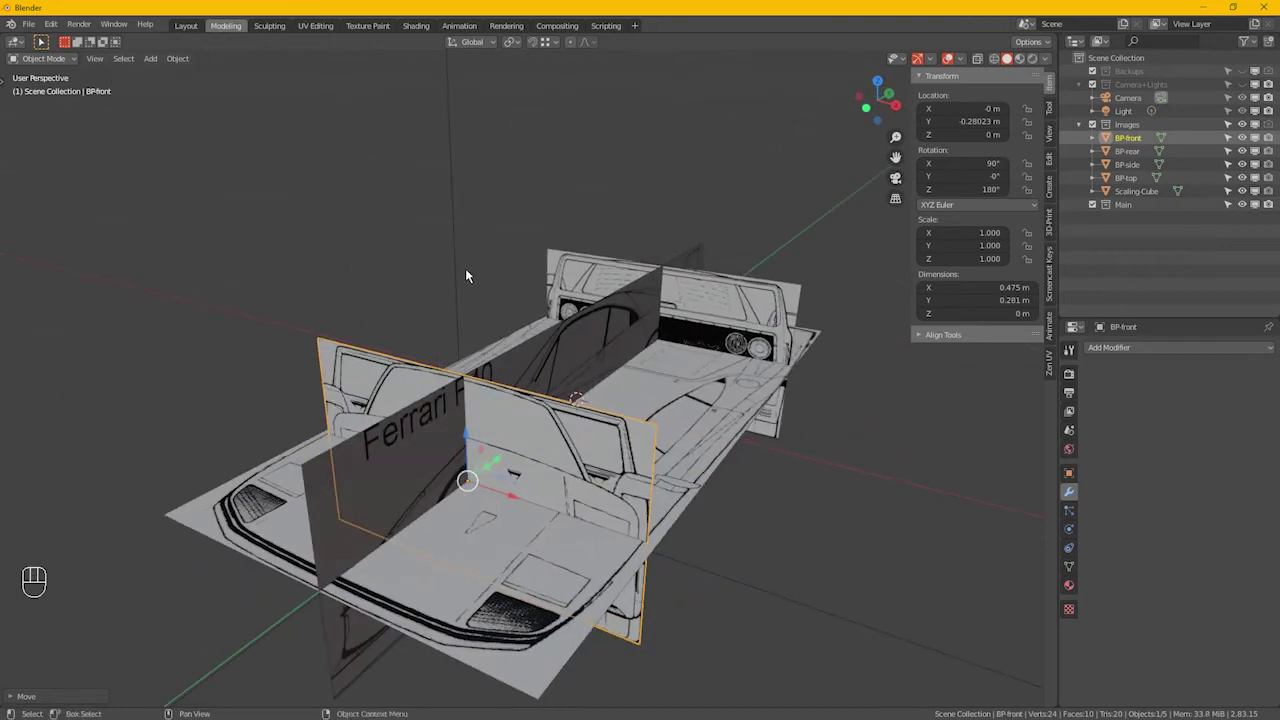
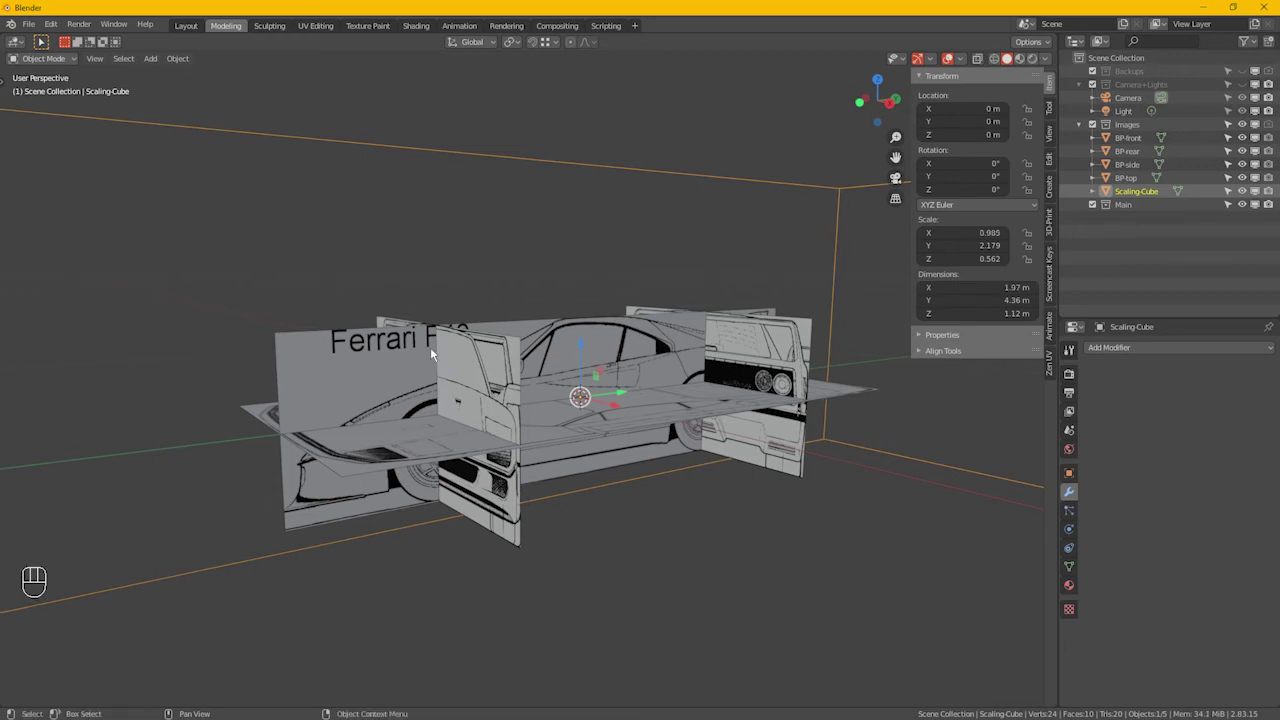
Step: Select all BP planes in Right view and scale them to span the 4.36 m scaling cube
{"action": "key", "text": "ctrl+i"}
{"action": "key", "text": "KP_3"}
{"action": "left_click_drag", "start_coordinate": [639, 372], "coordinate": [553, 335]}
{"action": "key", "text": "s"}
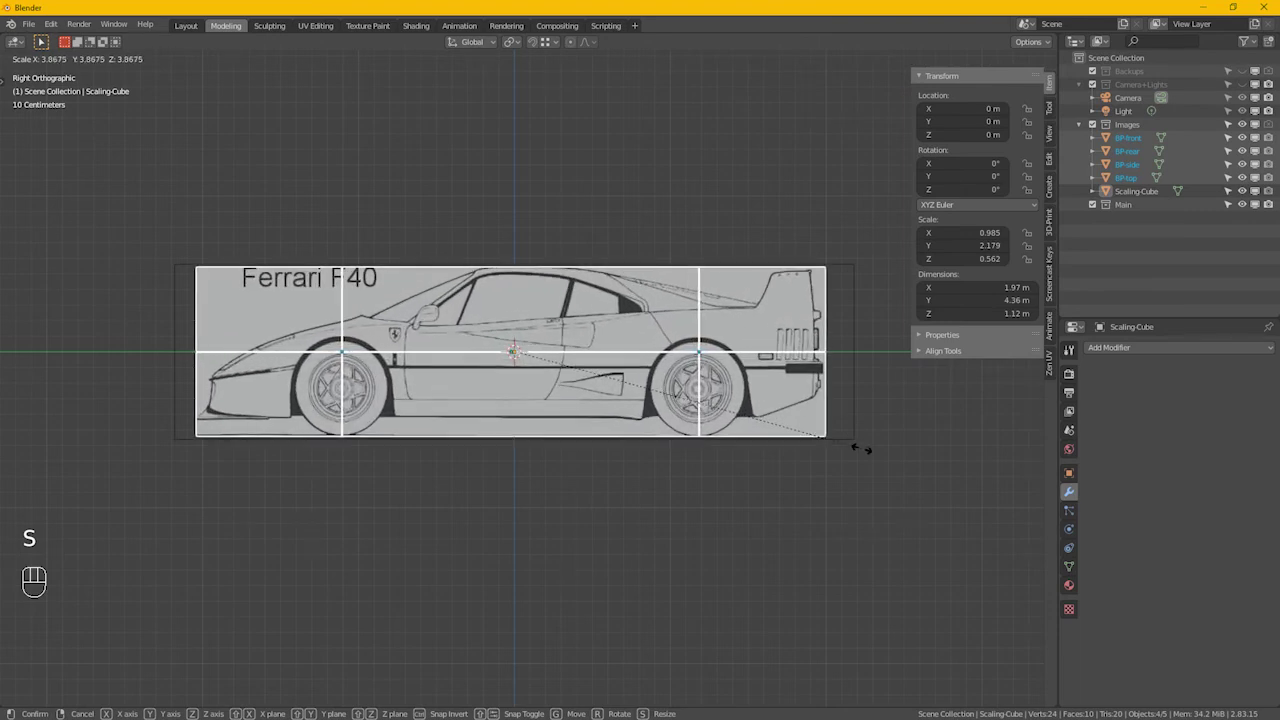
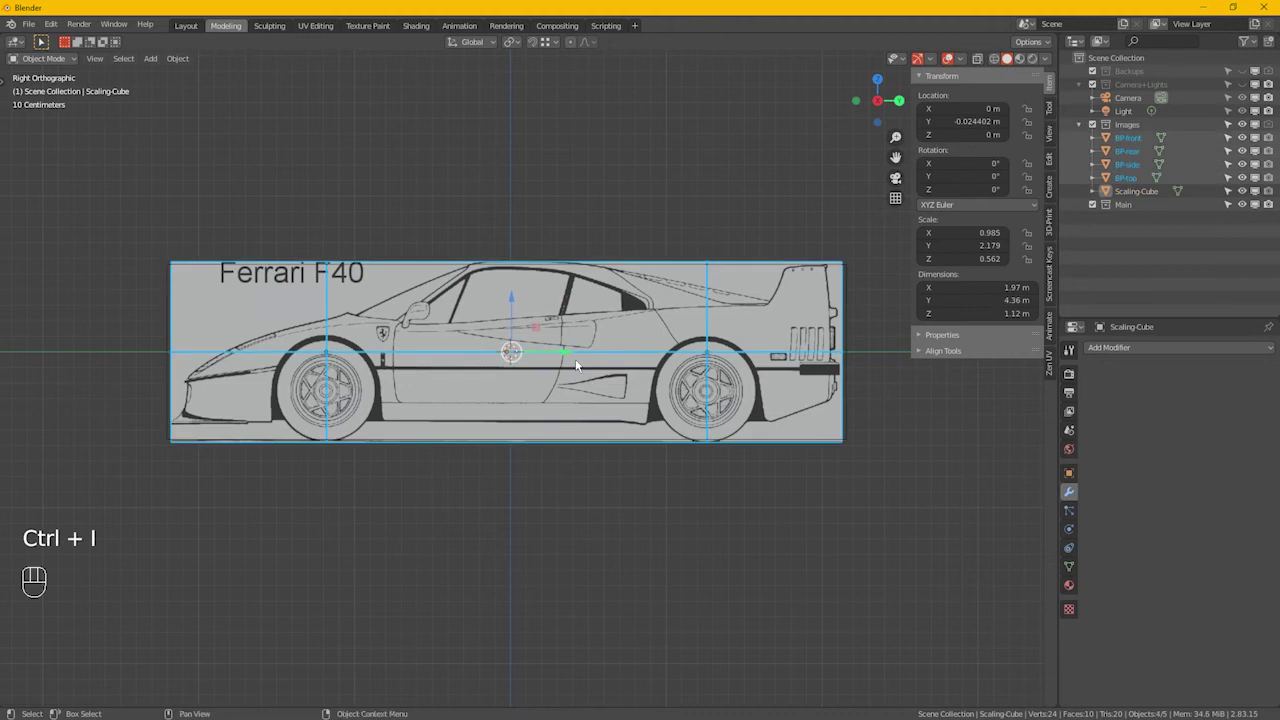
{"action": "key", "text": "s"}
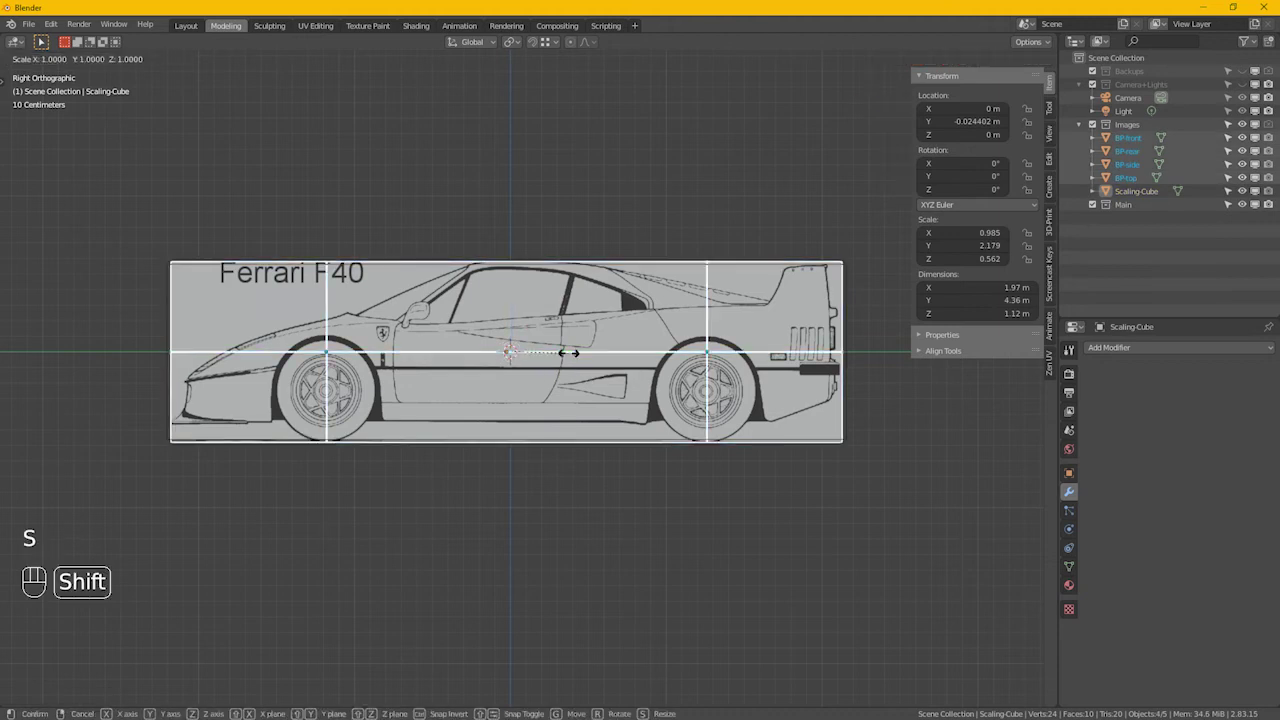
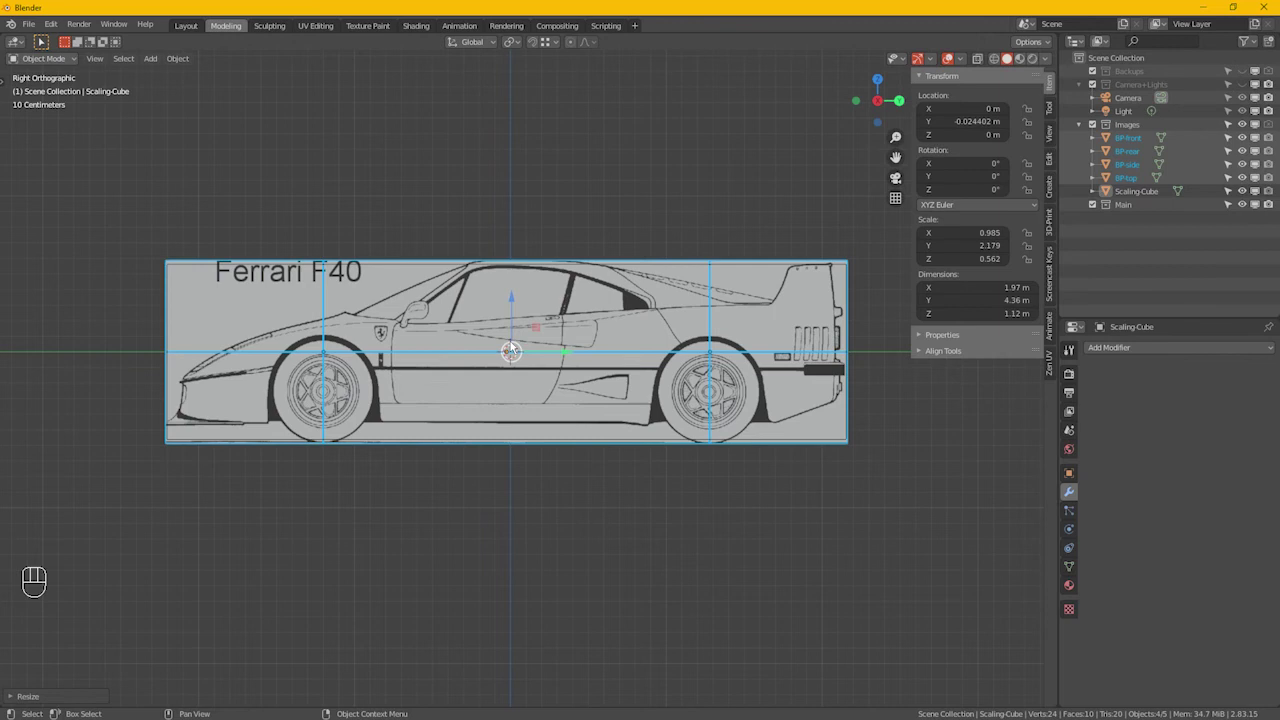
Step: Hide the scaling cube from view and orbit around the blueprint box
{"action": "middle_click", "coordinate": [526, 360]}
{"action": "left_click_drag", "start_coordinate": [634, 423], "coordinate": [628, 418]}
{"action": "left_click_drag", "start_coordinate": [580, 375], "coordinate": [686, 379]}
{"action": "left_click", "coordinate": [853, 270]}
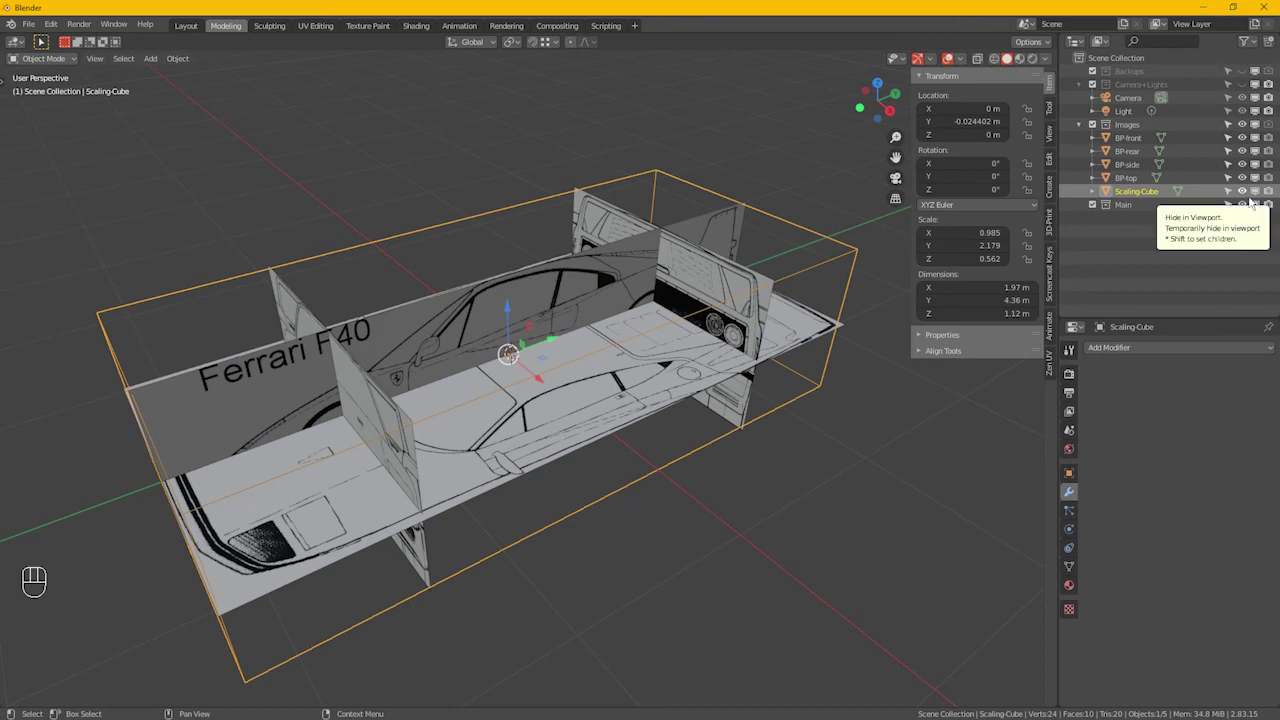
{"action": "left_click", "coordinate": [1252, 197]}
{"action": "left_click_drag", "start_coordinate": [610, 374], "coordinate": [558, 380]}
{"action": "left_click", "coordinate": [391, 404]}
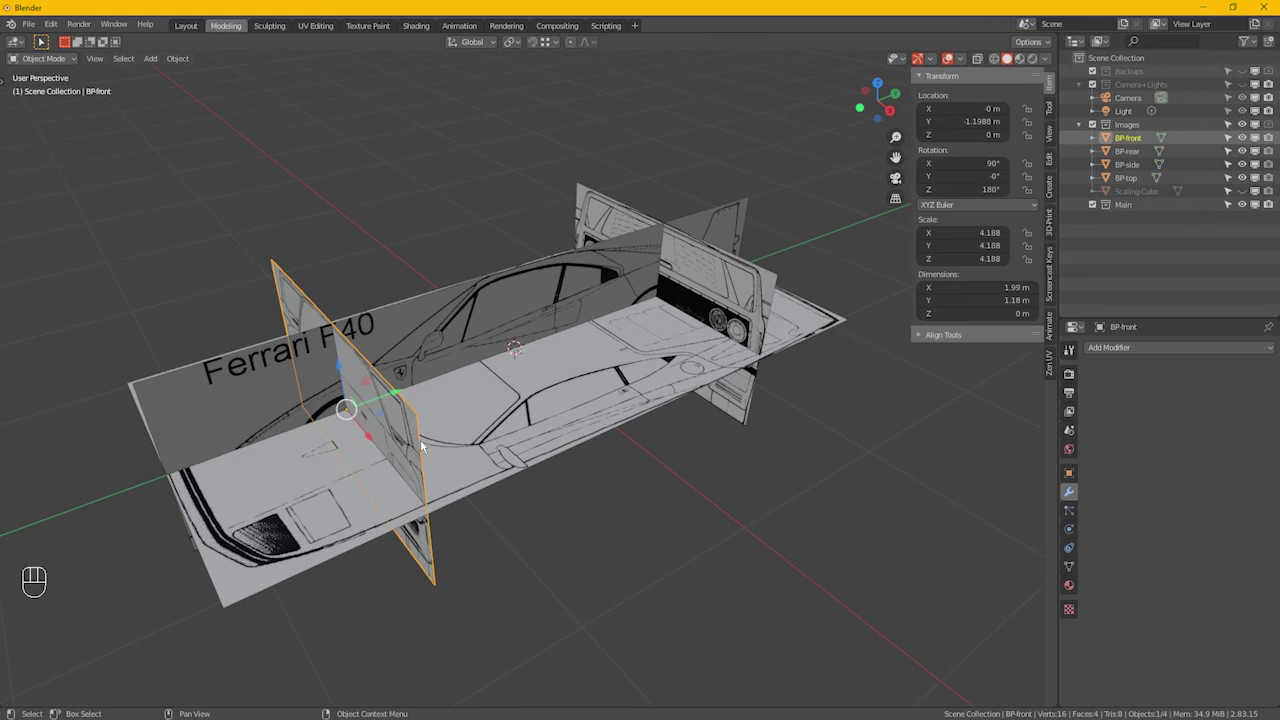
{"action": "left_click_drag", "start_coordinate": [1253, 201], "coordinate": [640, 303]}
Step: From Top view, scale BP-top along X to about 1.98 m wide
{"action": "key", "text": "KP_7"}
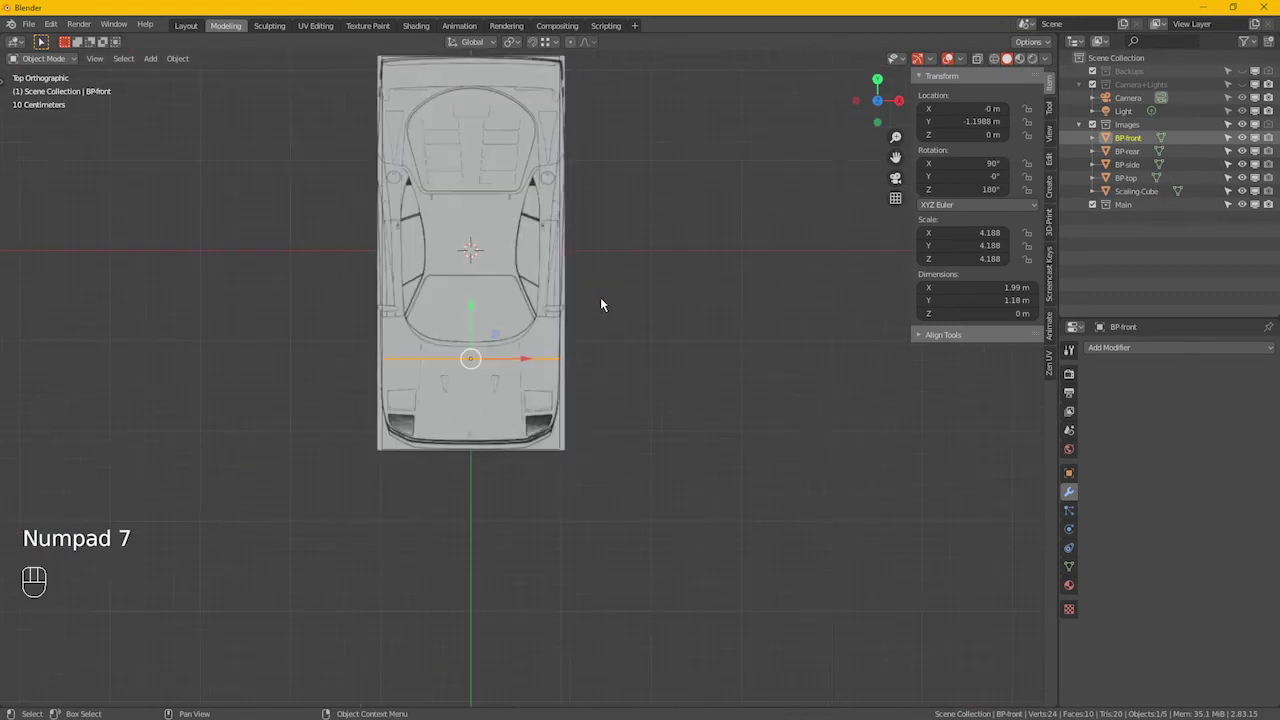
{"action": "left_click_drag", "start_coordinate": [507, 256], "coordinate": [482, 356]}
{"action": "left_click_drag", "start_coordinate": [404, 253], "coordinate": [519, 283]}
{"action": "key", "text": "s"}
{"action": "key", "text": "x"}
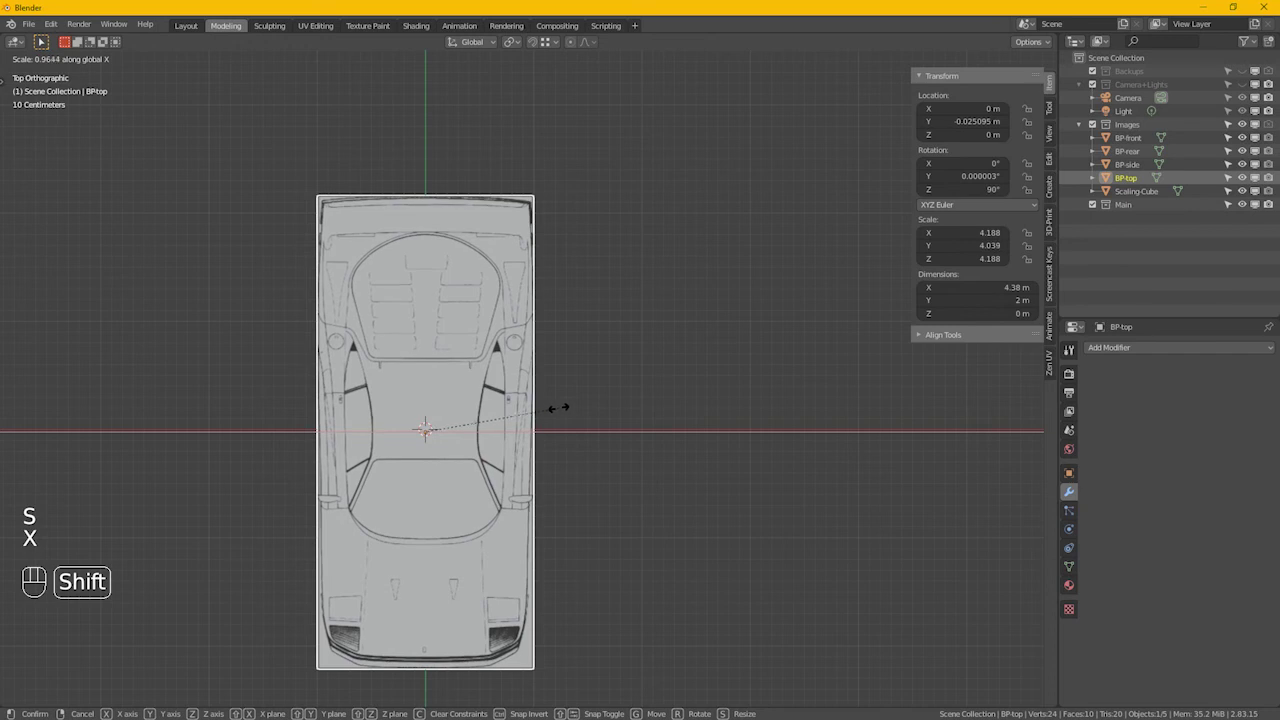
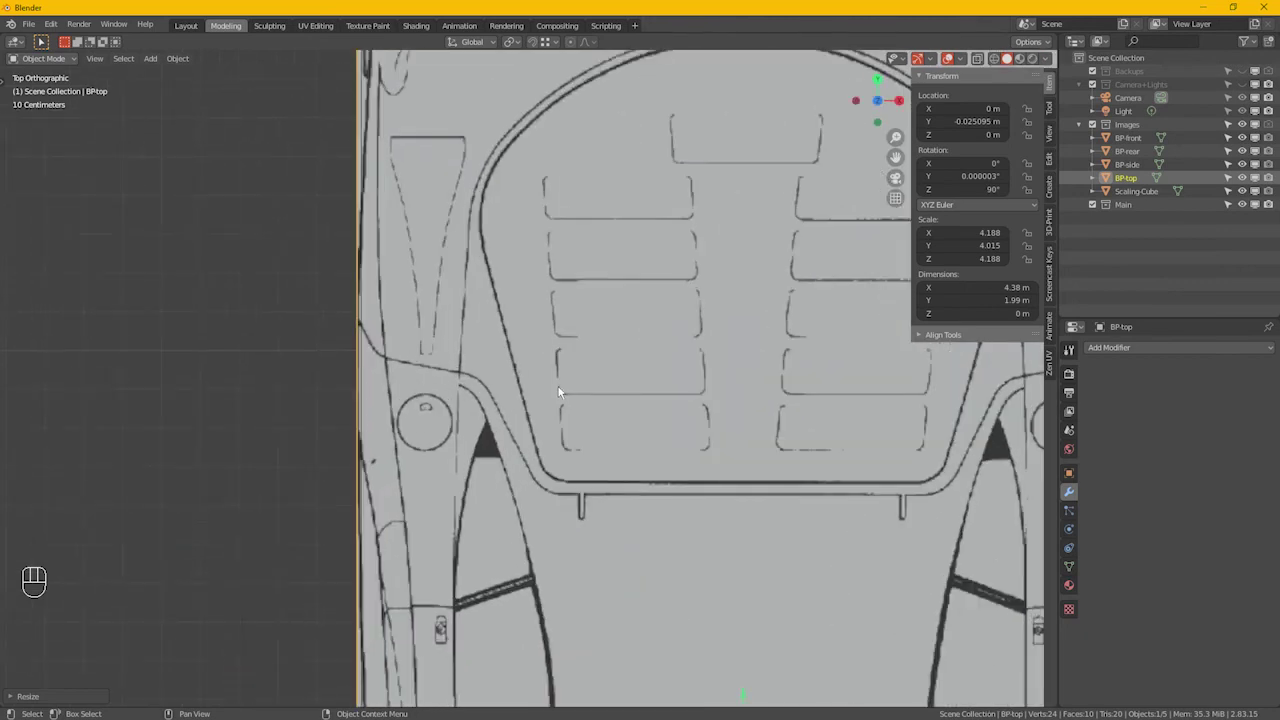
{"action": "key", "text": "s"}
{"action": "key", "text": "x"}
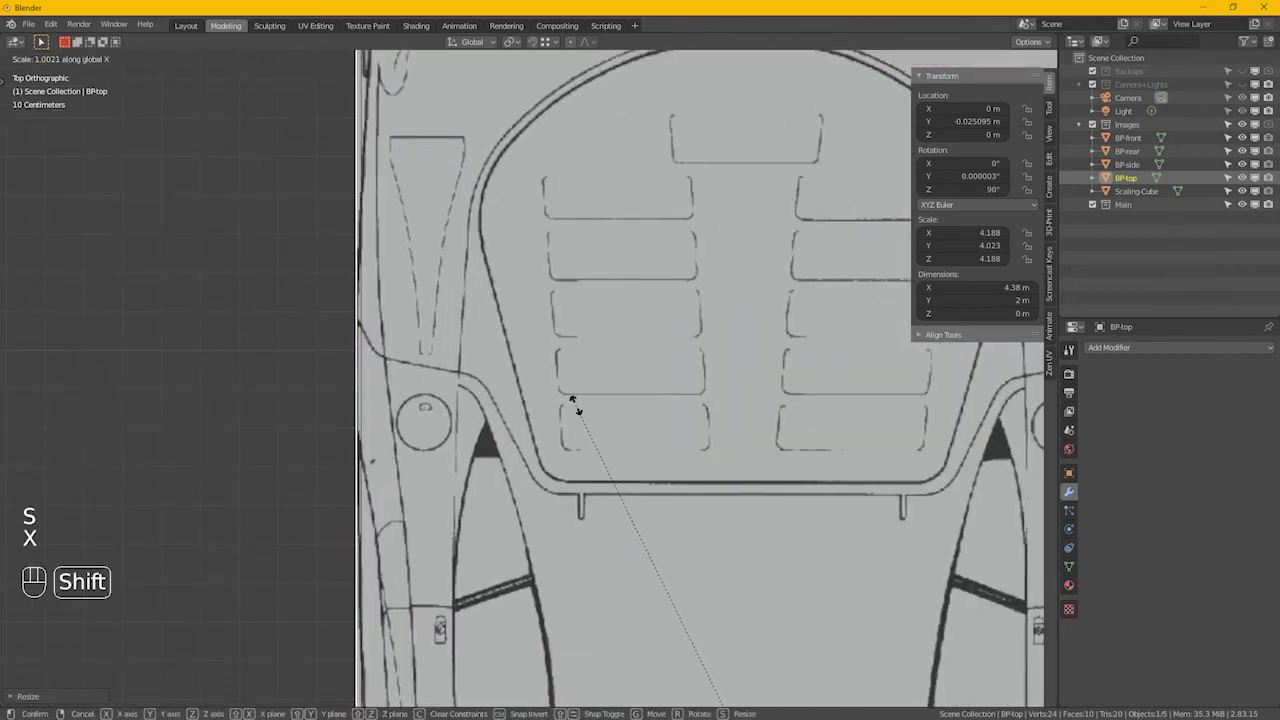
{"action": "left_click", "coordinate": [603, 450]}
Step: Zoom along BP-top's edge to verify it meets the neighbouring planes
{"action": "left_click_drag", "start_coordinate": [784, 455], "coordinate": [518, 432]}
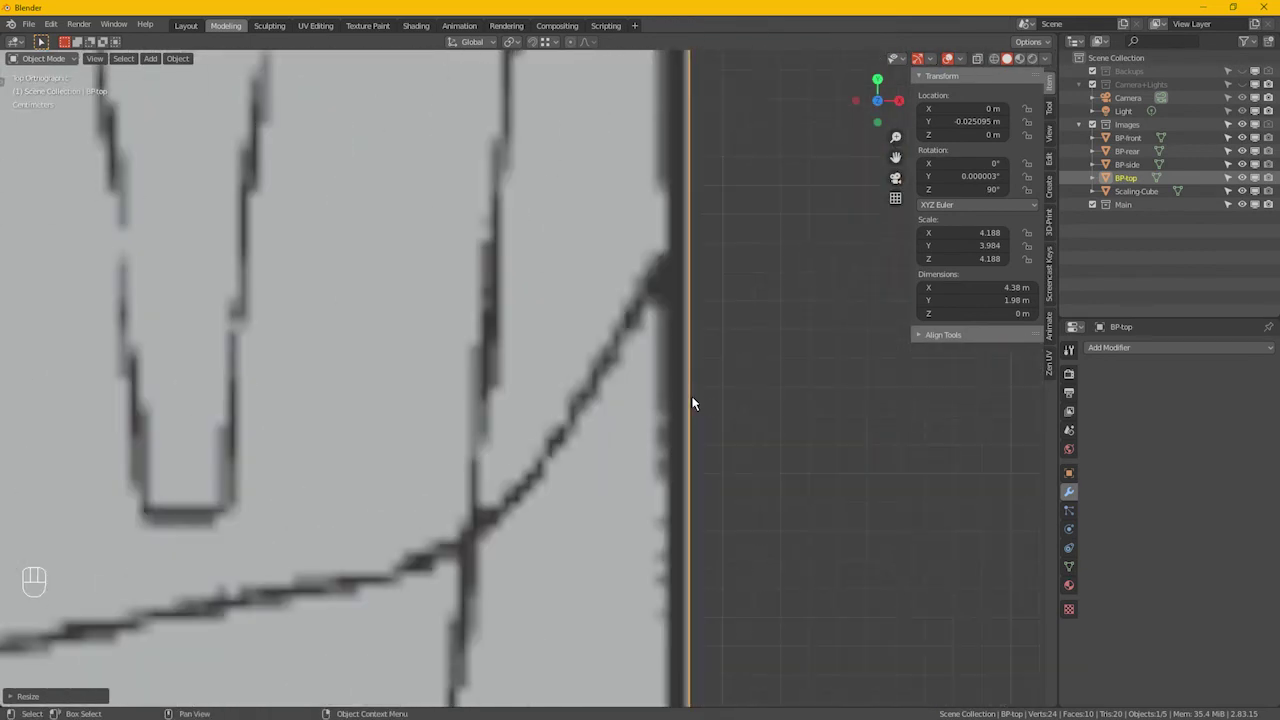
{"action": "left_click_drag", "start_coordinate": [638, 268], "coordinate": [636, 307]}
{"action": "left_click_drag", "start_coordinate": [619, 468], "coordinate": [597, 412]}
{"action": "middle_click", "coordinate": [587, 400]}
{"action": "left_click", "coordinate": [616, 405]}
Step: Scale BP-rear along X to about 1.97 m wide
{"action": "left_click_drag", "start_coordinate": [684, 456], "coordinate": [674, 363]}
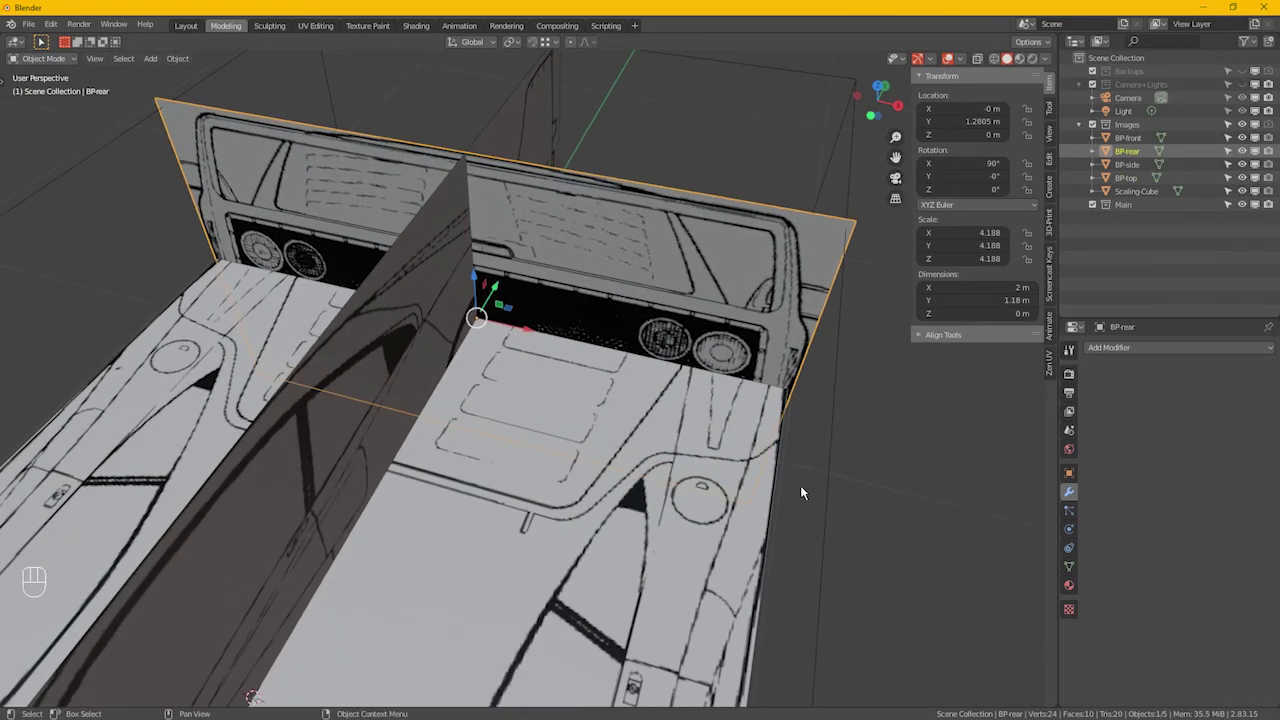
{"action": "key", "text": "s"}
{"action": "key", "text": "x"}
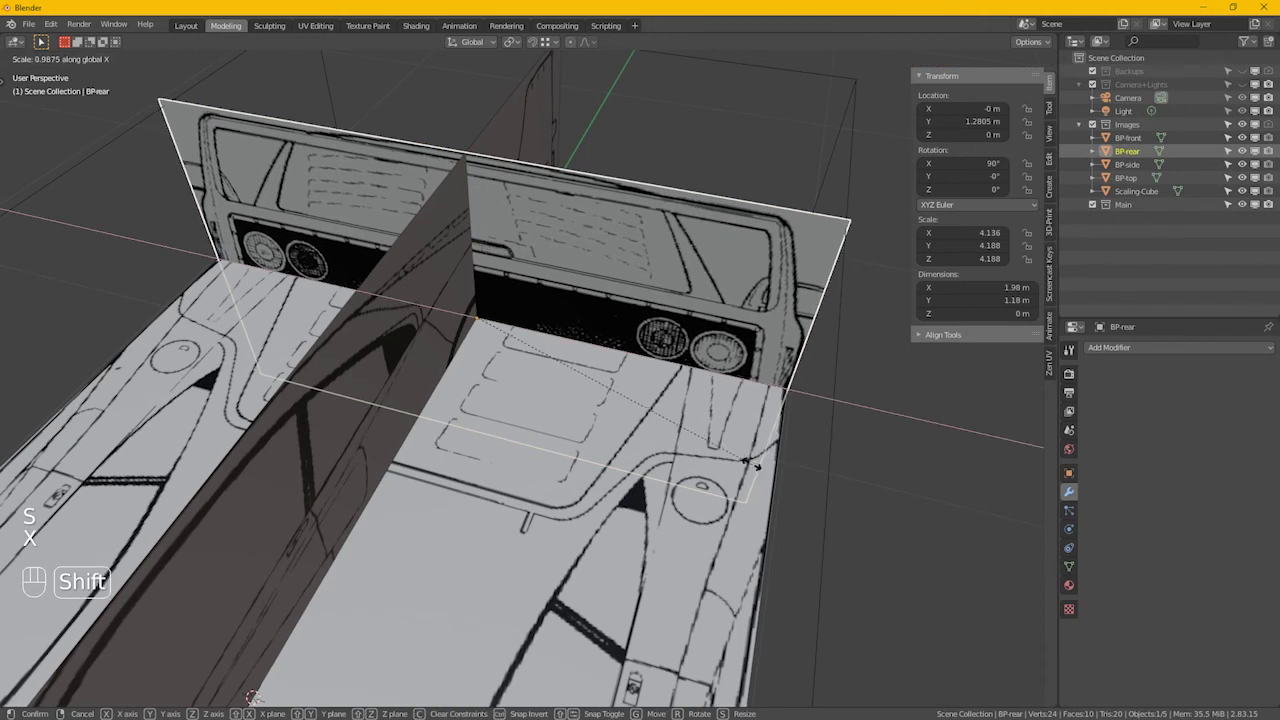
{"action": "left_click", "coordinate": [759, 475]}
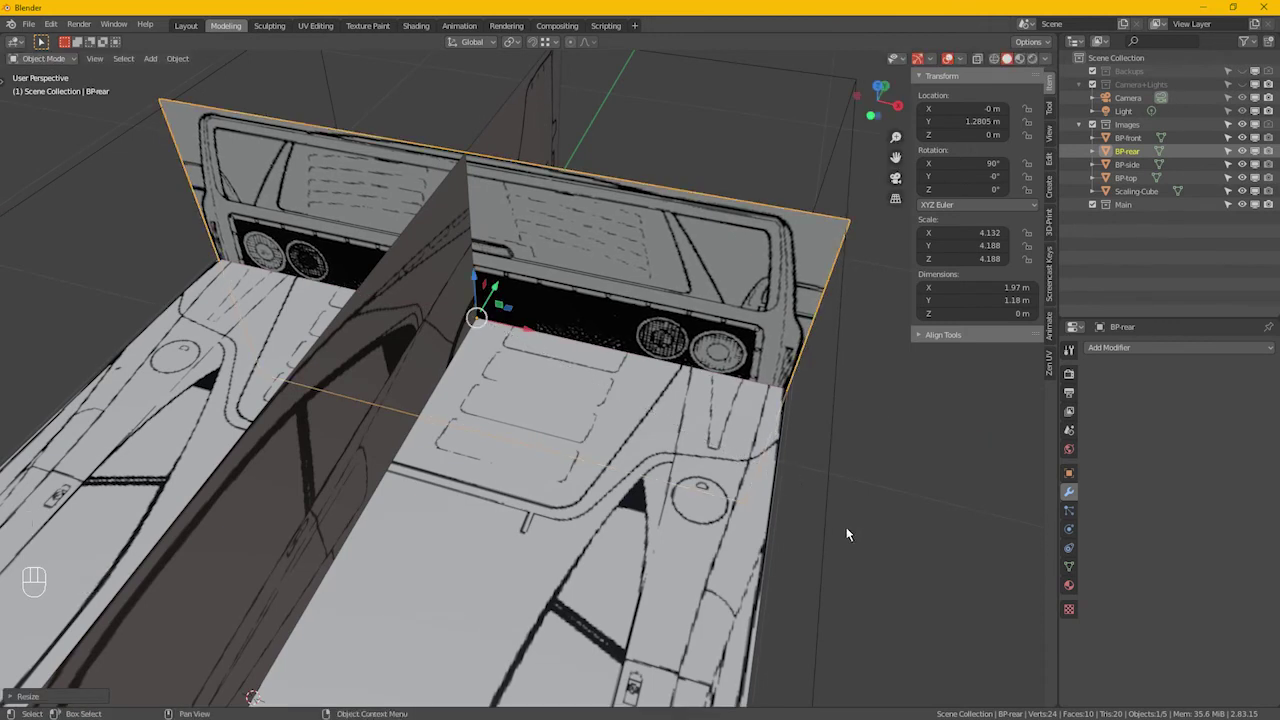
{"action": "left_click_drag", "start_coordinate": [811, 531], "coordinate": [726, 477]}
{"action": "left_click", "coordinate": [739, 480]}
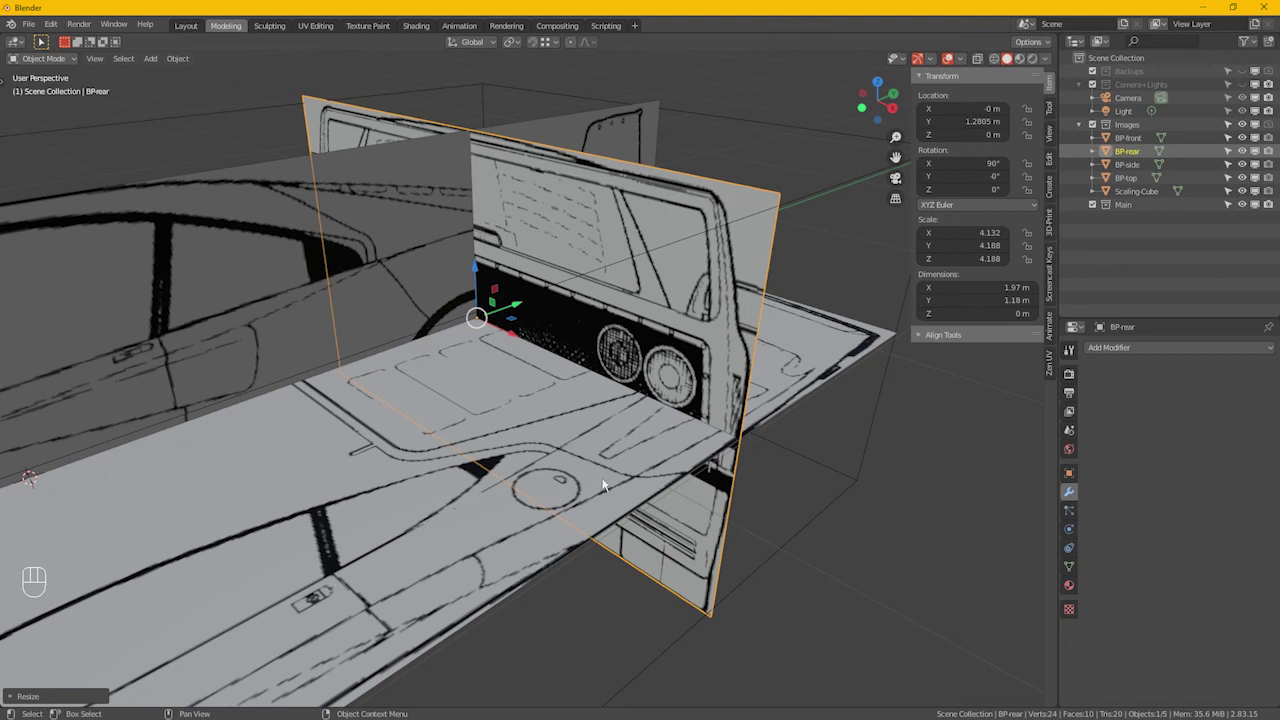
Step: Orbit past the side blueprint to the car's front to check the planes' alignment
{"action": "left_click_drag", "start_coordinate": [411, 505], "coordinate": [493, 471]}
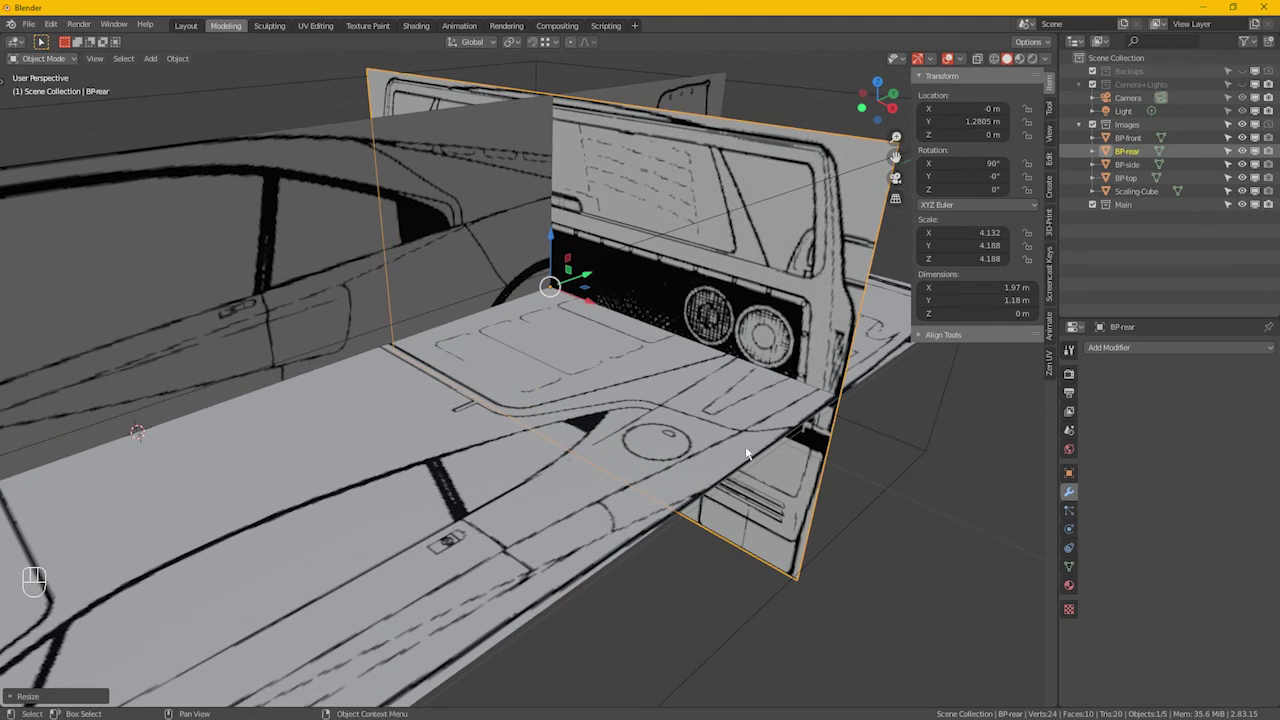
{"action": "left_click_drag", "start_coordinate": [761, 473], "coordinate": [739, 467]}
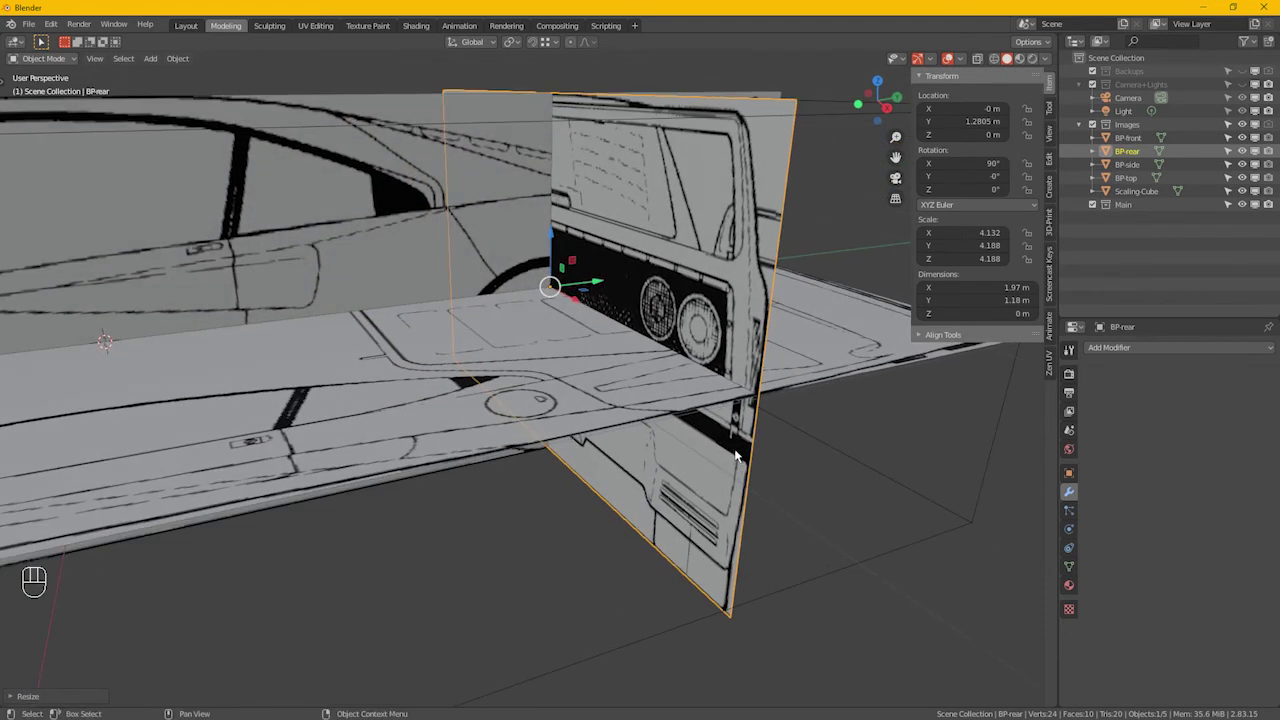
{"action": "left_click_drag", "start_coordinate": [364, 450], "coordinate": [694, 369]}
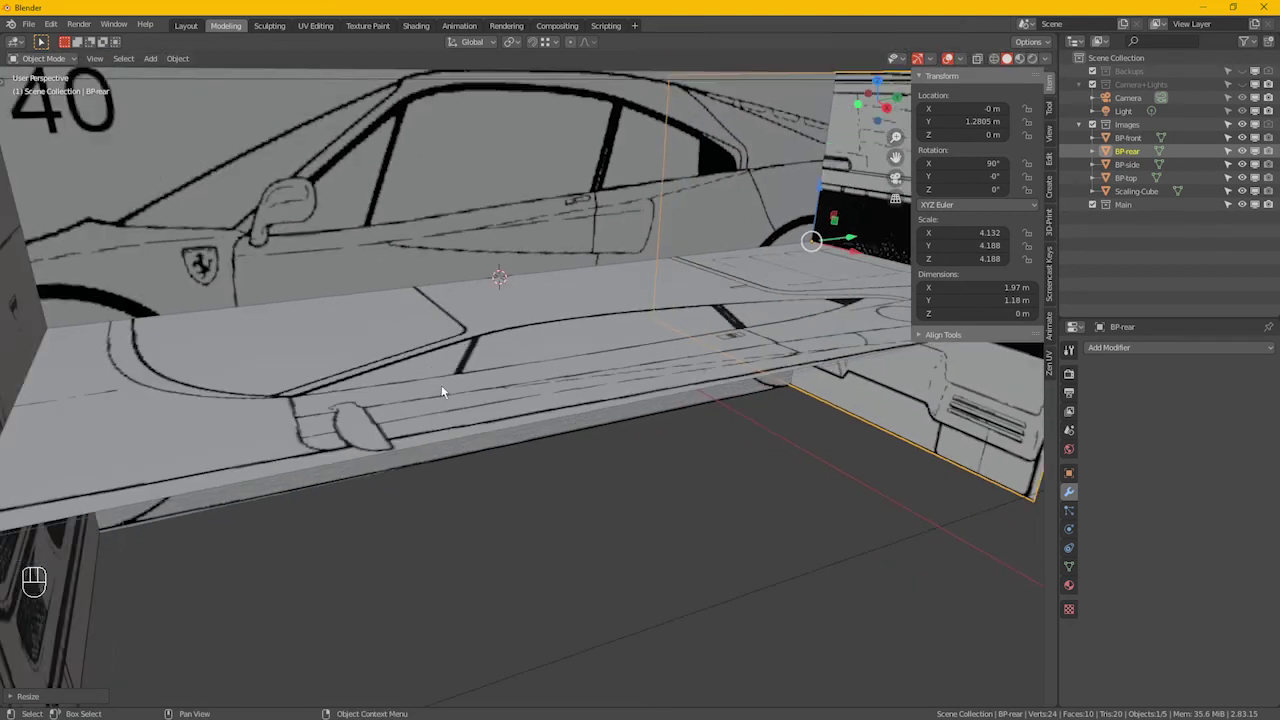
{"action": "left_click_drag", "start_coordinate": [273, 425], "coordinate": [303, 425]}
{"action": "left_click_drag", "start_coordinate": [303, 425], "coordinate": [333, 418]}
{"action": "left_click", "coordinate": [575, 423]}
{"action": "left_click_drag", "start_coordinate": [575, 423], "coordinate": [737, 512]}
{"action": "left_click", "coordinate": [735, 522]}
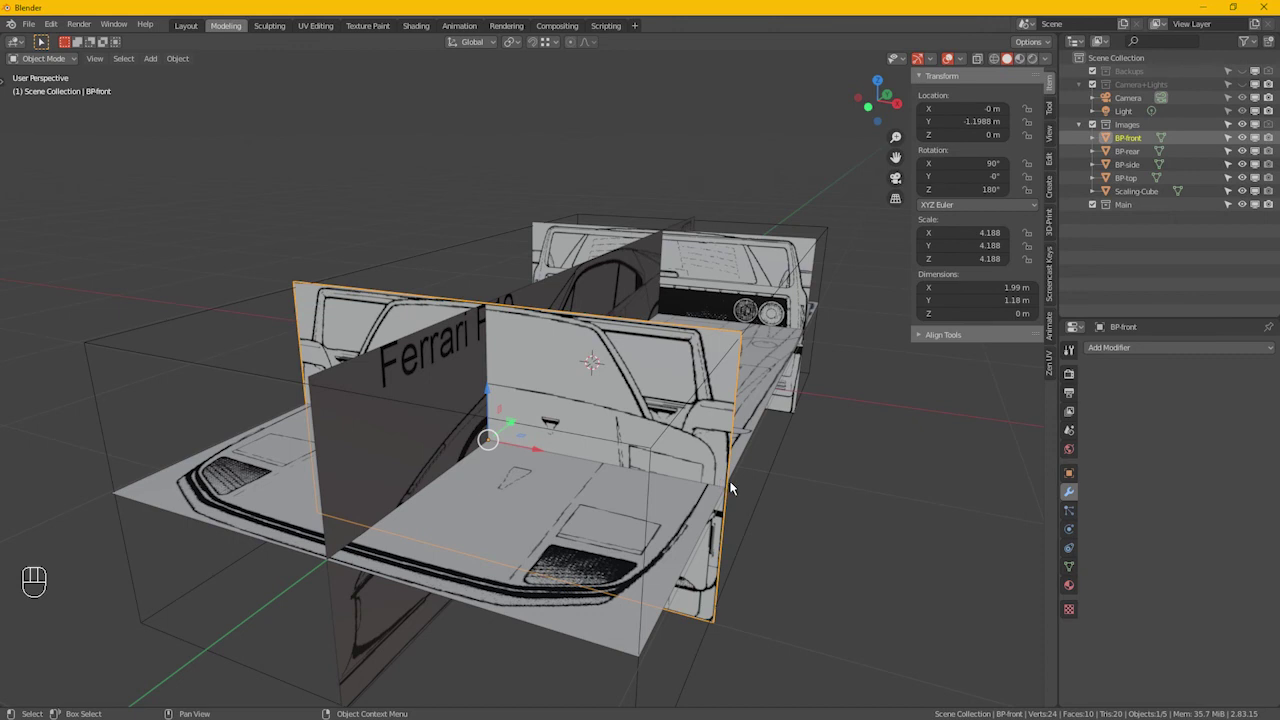
Step: Scale BP-front along X and check along the car that it lines up
{"action": "key", "text": "s"}
{"action": "key", "text": "x"}
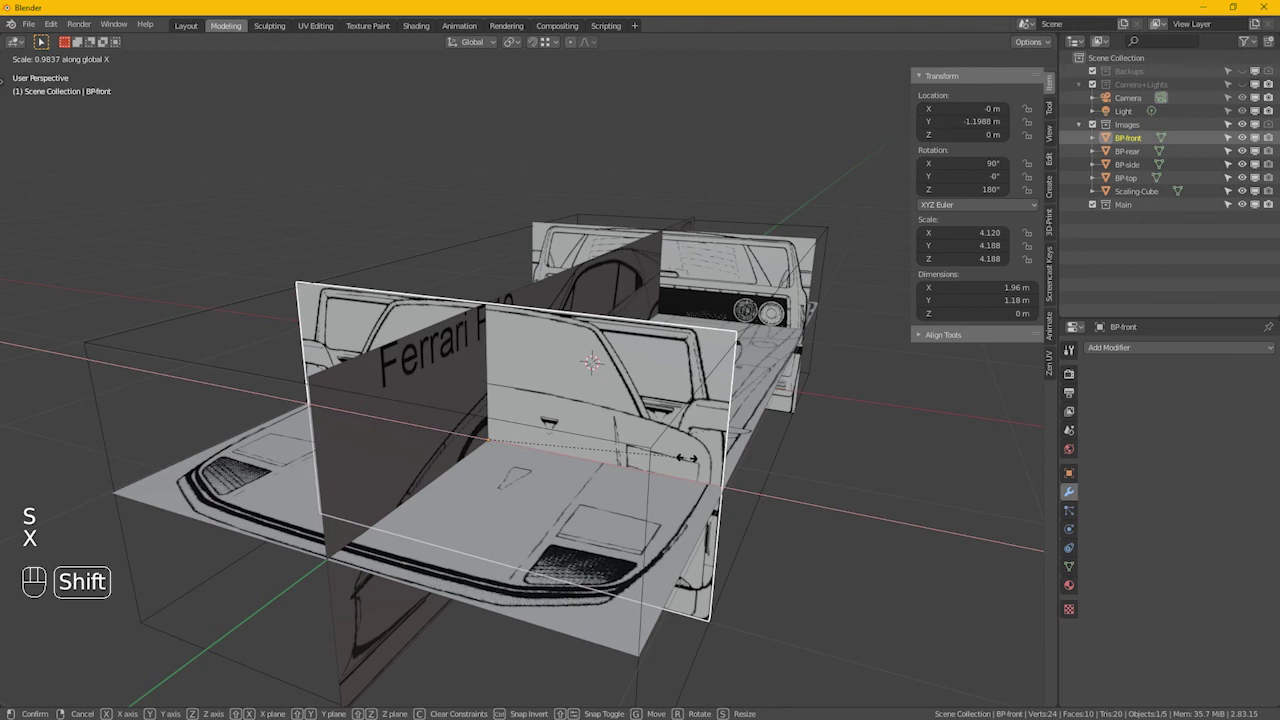
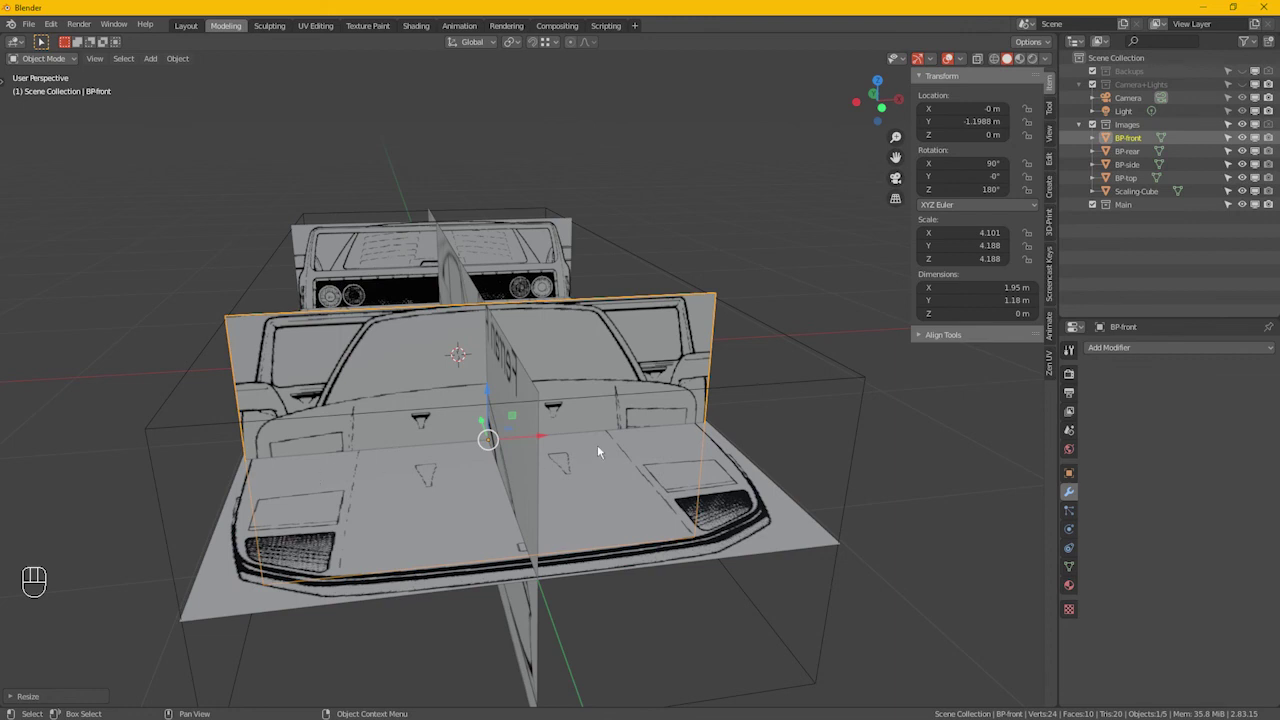
{"action": "left_click_drag", "start_coordinate": [619, 455], "coordinate": [605, 449]}
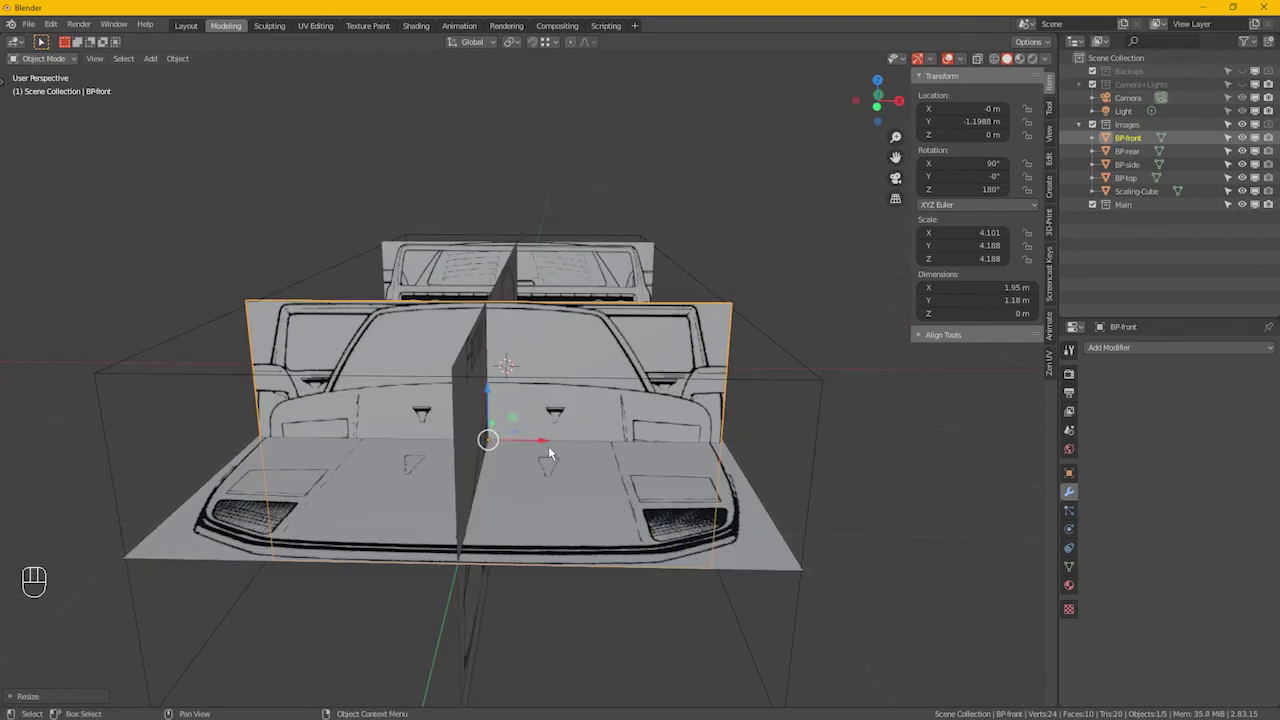
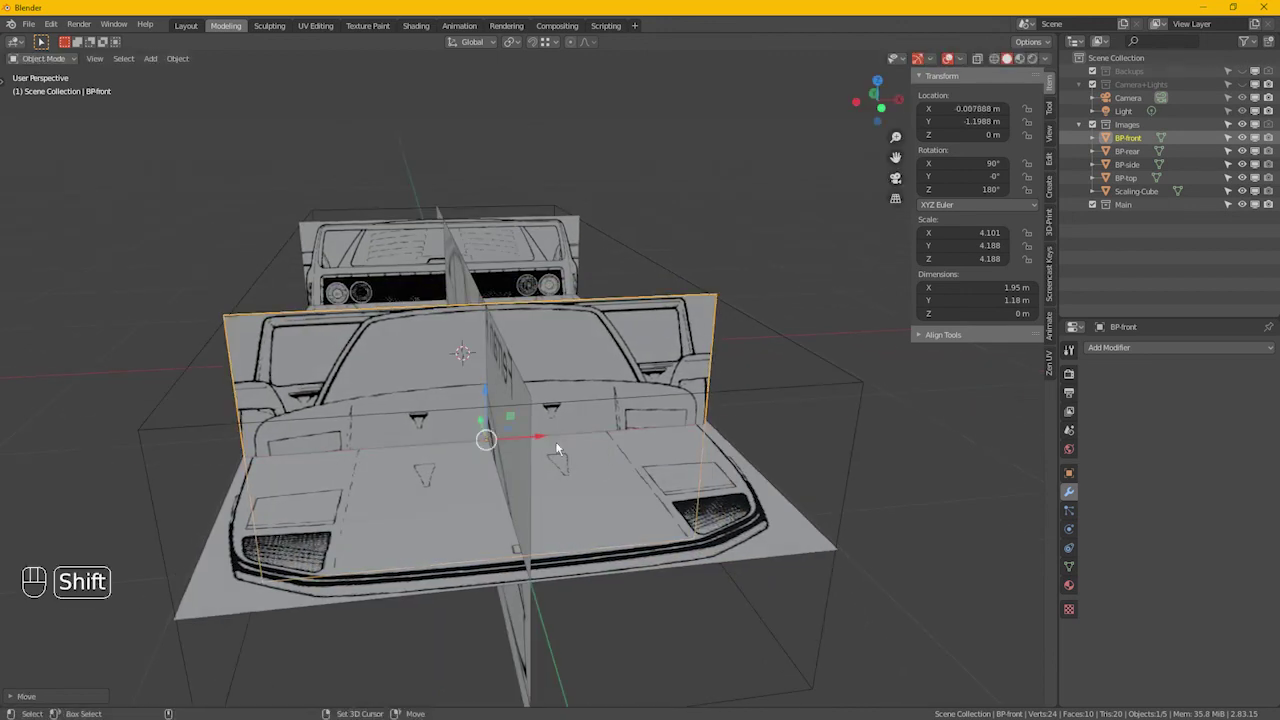
{"action": "left_click_drag", "start_coordinate": [575, 489], "coordinate": [568, 500]}
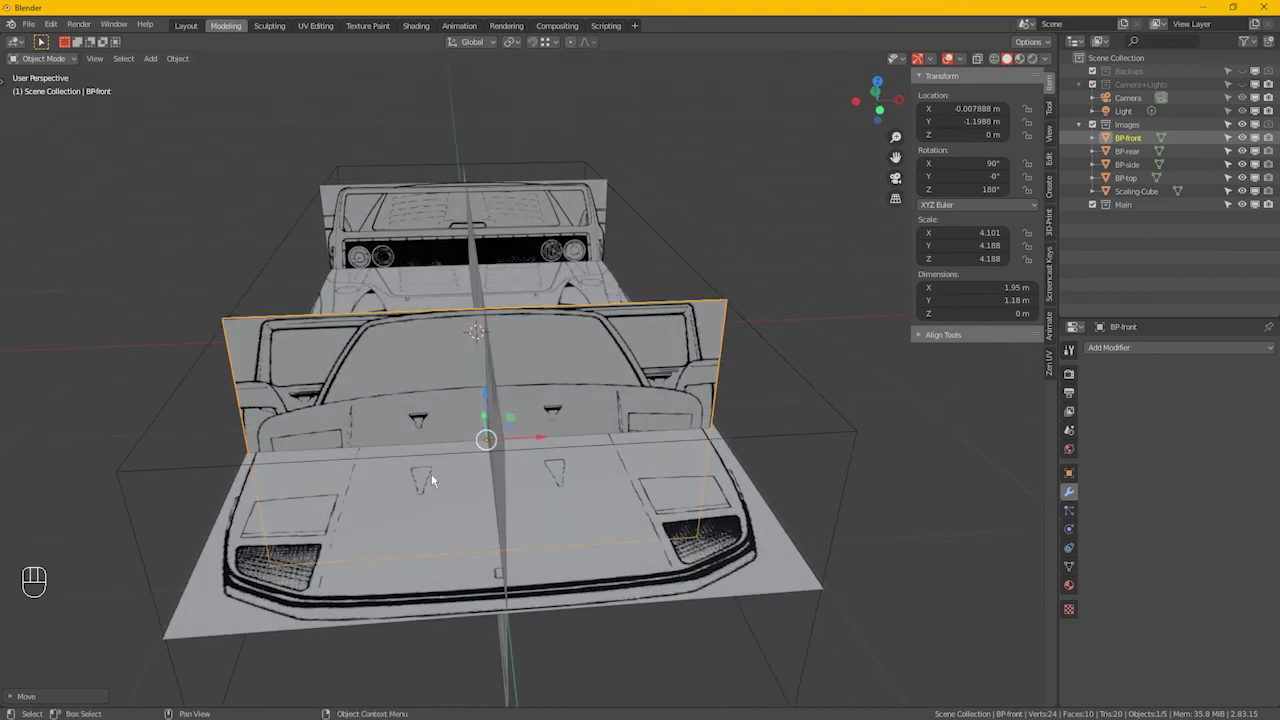
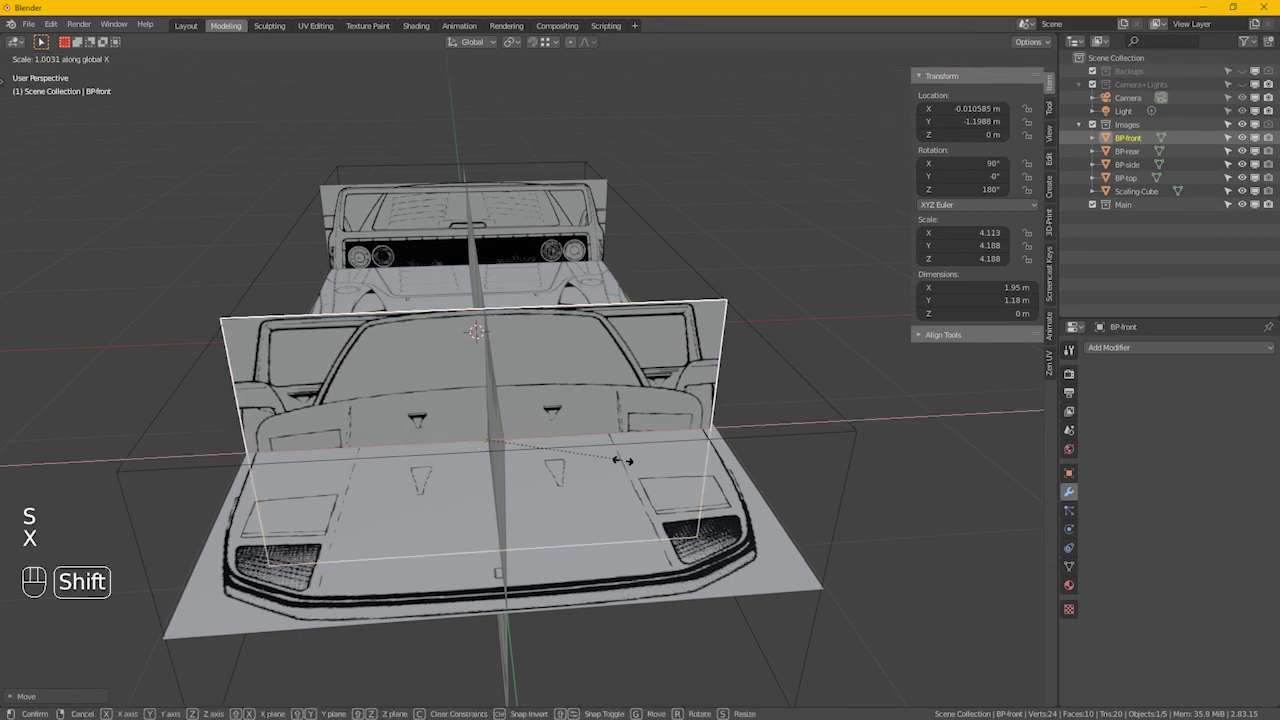
{"action": "left_click", "coordinate": [643, 473]}
Step: Nudge BP-front sideways and rescale it to 1.97 × 1.18 m to match BP-rear
{"action": "left_click_drag", "start_coordinate": [639, 480], "coordinate": [562, 452]}
{"action": "left_click", "coordinate": [506, 440]}
{"action": "left_click_drag", "start_coordinate": [470, 428], "coordinate": [472, 429]}
{"action": "left_click_drag", "start_coordinate": [600, 488], "coordinate": [521, 452]}
{"action": "left_click", "coordinate": [505, 447]}
{"action": "middle_click", "coordinate": [503, 447]}
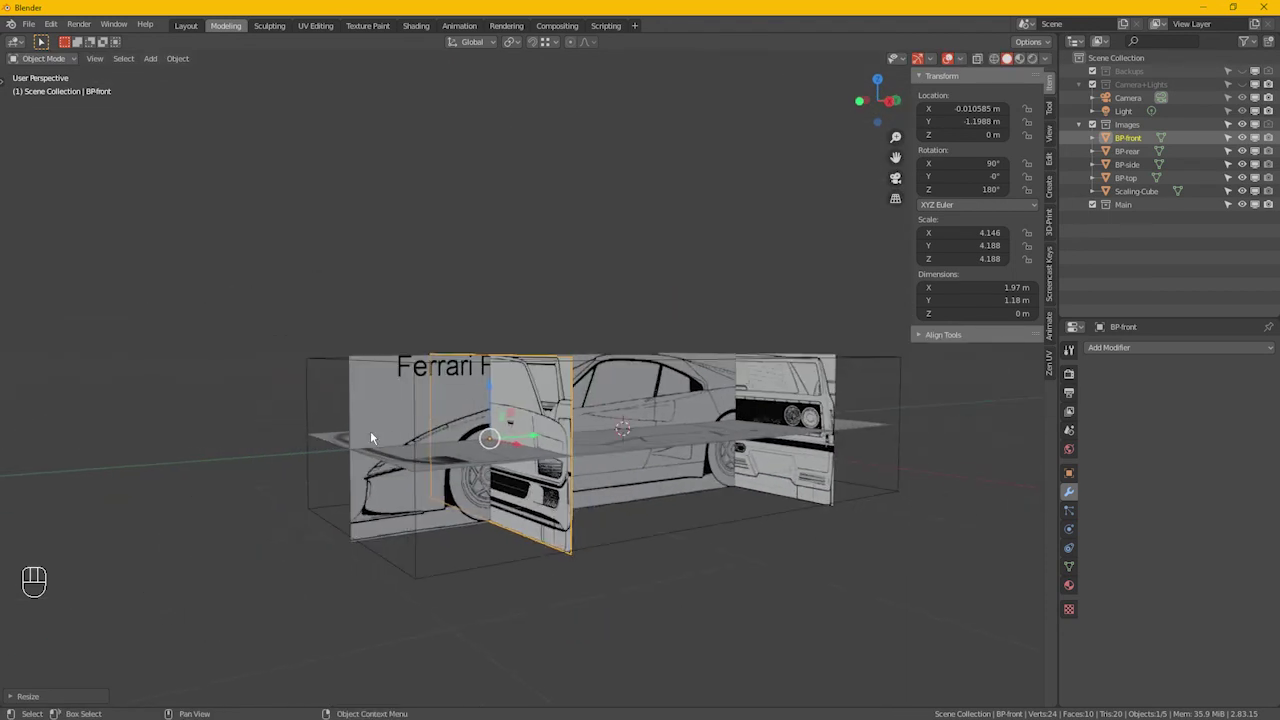
Step: Box-select all blueprint planes and lift them about 0.57 m along Z above the ground
{"action": "left_click_drag", "start_coordinate": [681, 380], "coordinate": [824, 403]}
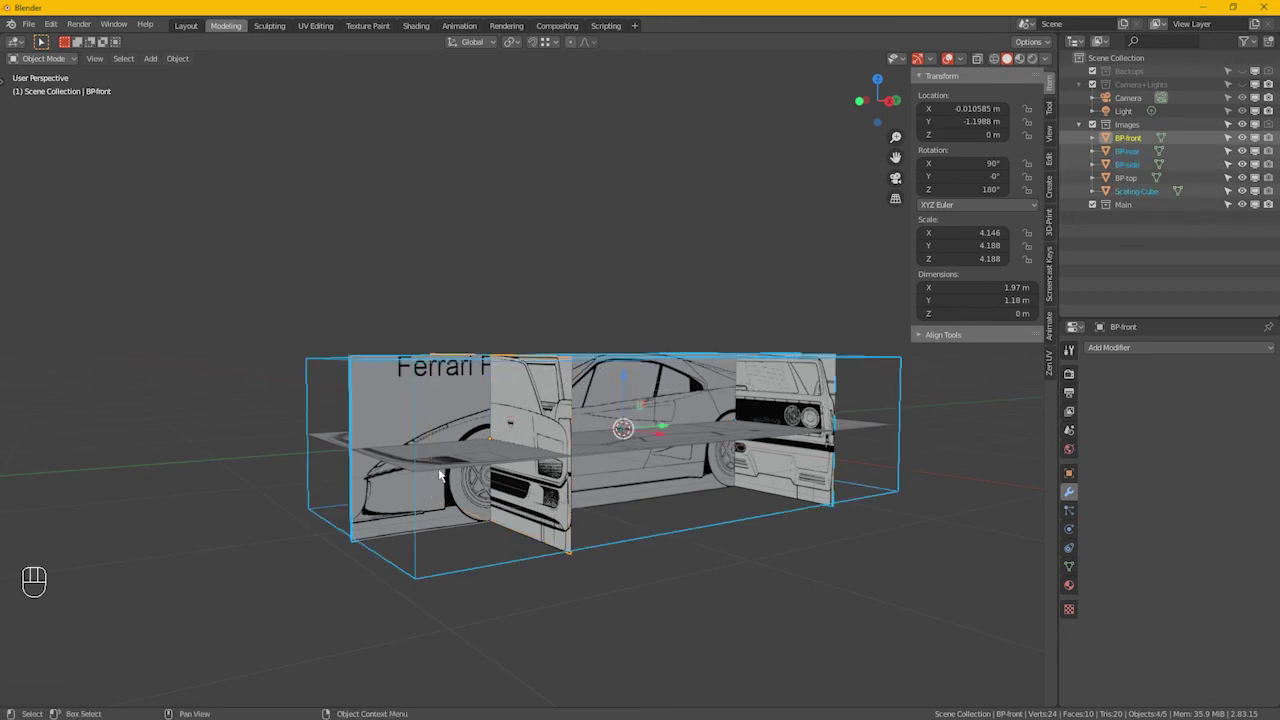
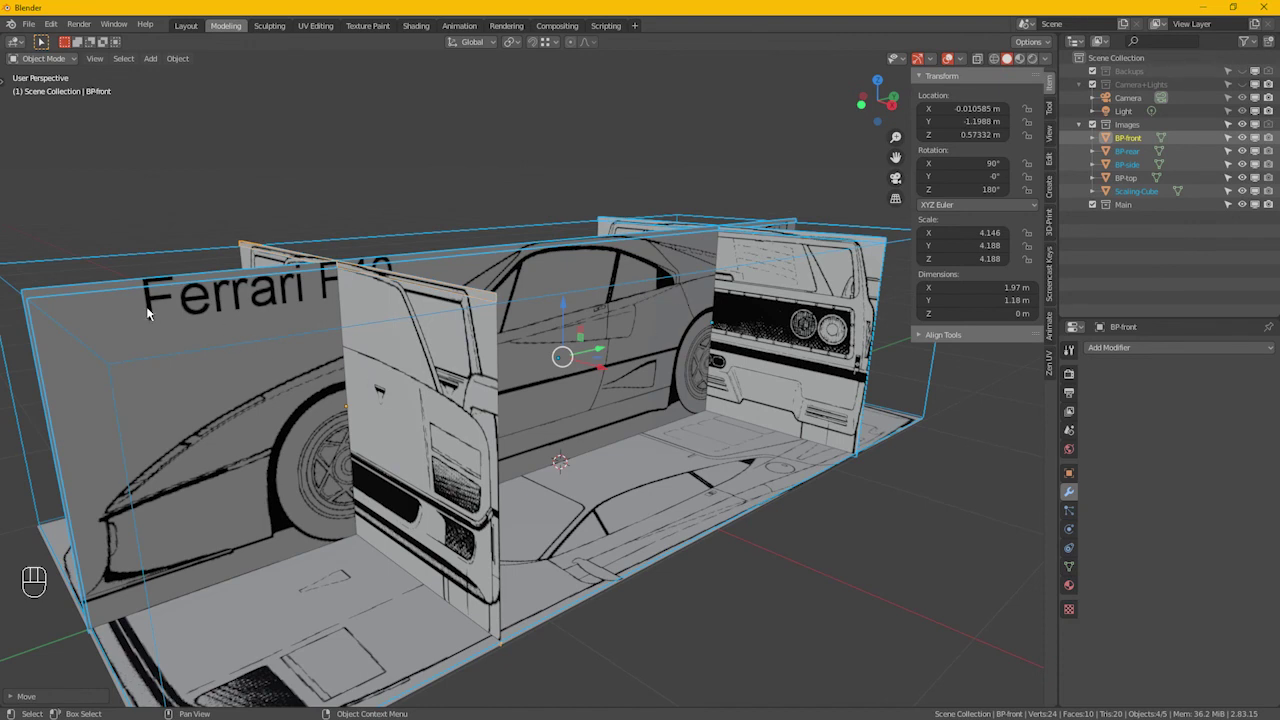
{"action": "left_click_drag", "start_coordinate": [110, 319], "coordinate": [1210, 190]}
{"action": "left_click_drag", "start_coordinate": [1253, 198], "coordinate": [666, 335]}
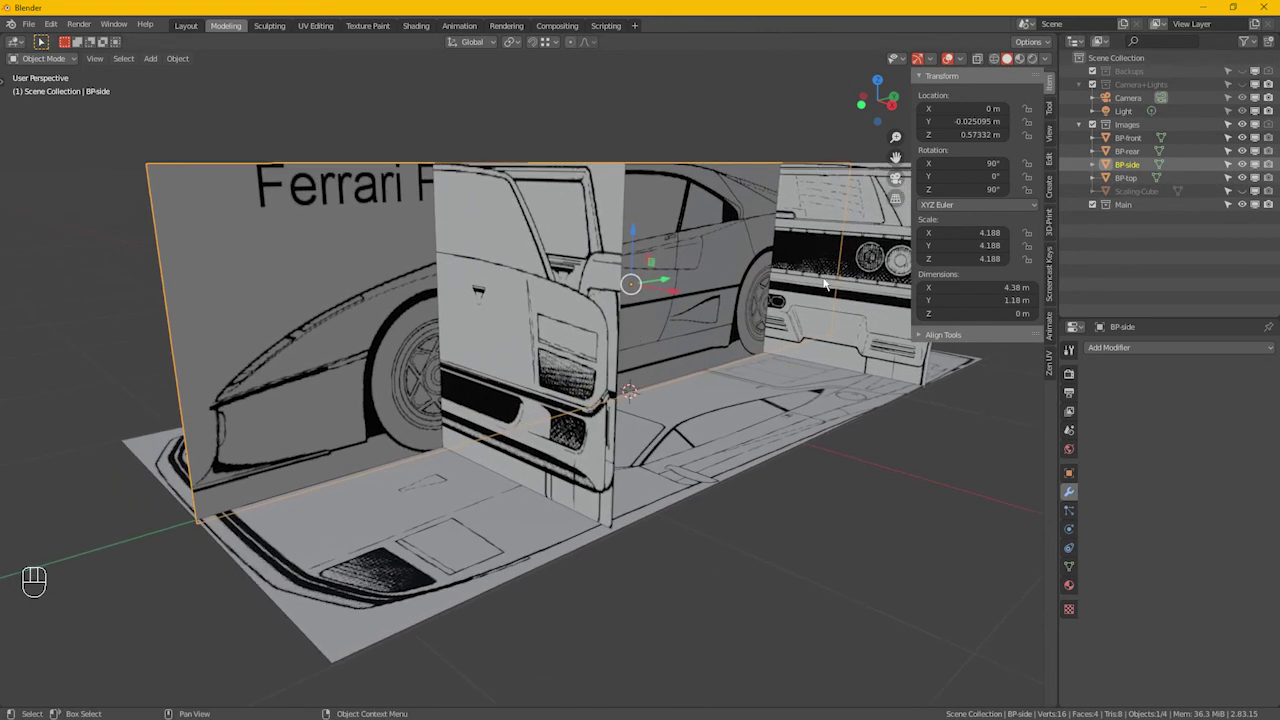
{"action": "left_click_drag", "start_coordinate": [724, 342], "coordinate": [689, 340]}
{"action": "left_click_drag", "start_coordinate": [734, 376], "coordinate": [731, 398]}
{"action": "left_click_drag", "start_coordinate": [615, 436], "coordinate": [640, 437]}
{"action": "left_click", "coordinate": [648, 462]}
{"action": "left_click", "coordinate": [668, 434]}
{"action": "left_click_drag", "start_coordinate": [668, 444], "coordinate": [632, 416]}
Step: Hide the Scaling Cube in the Outliner, deselect everything, and save with Ctrl+S
{"action": "left_click", "coordinate": [632, 424]}
{"action": "left_click", "coordinate": [1256, 134]}
{"action": "left_click", "coordinate": [1253, 133]}
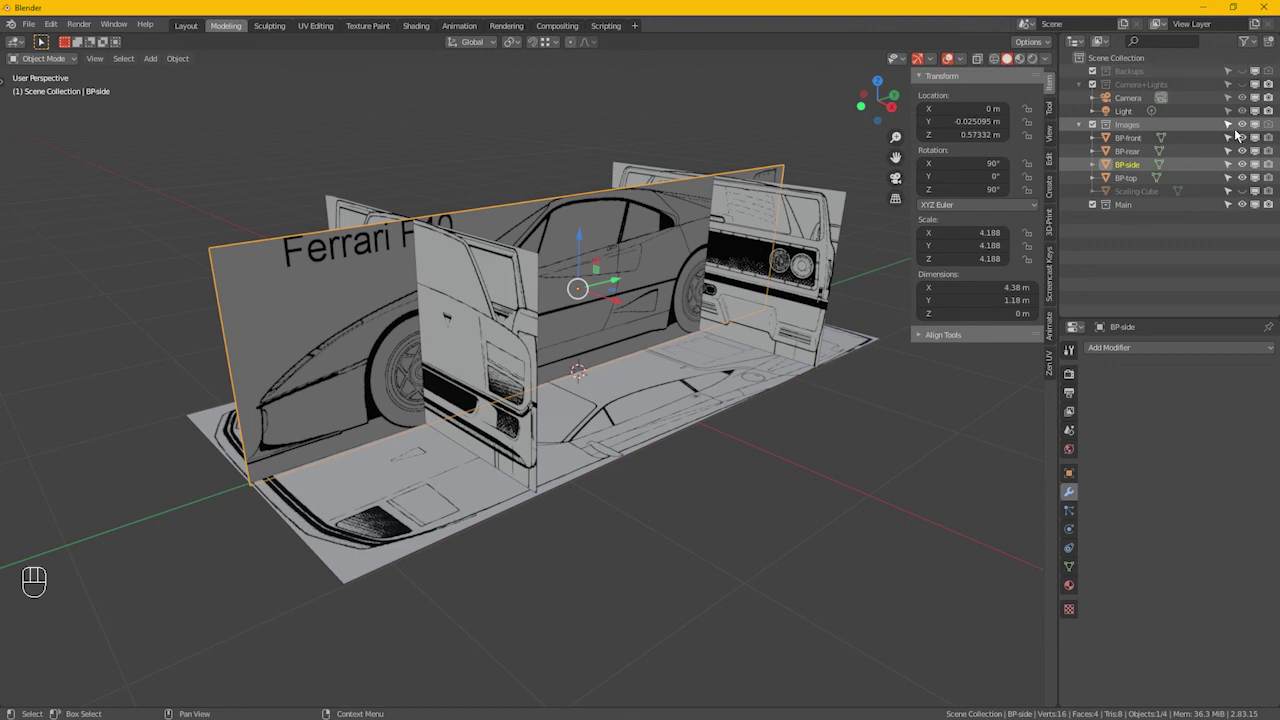
{"action": "left_click", "coordinate": [1241, 133]}
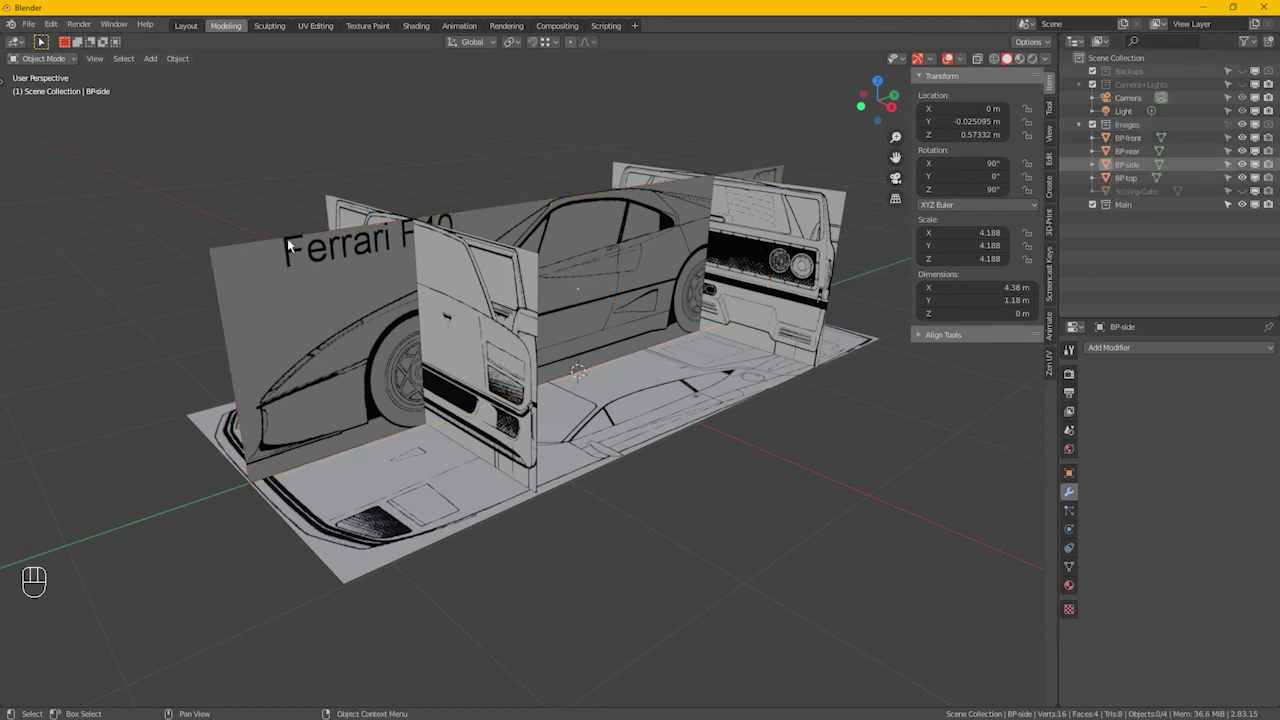
{"action": "left_click", "coordinate": [532, 440]}
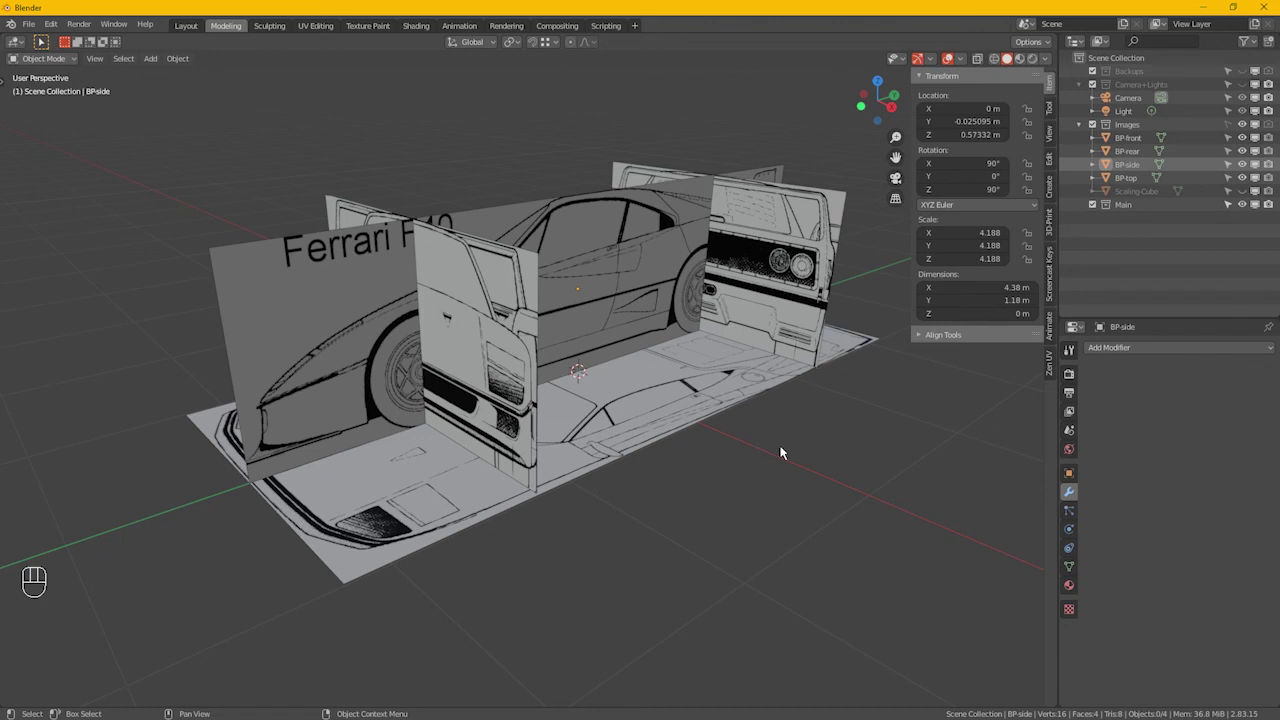
{"action": "key", "text": "ctrl+s"}
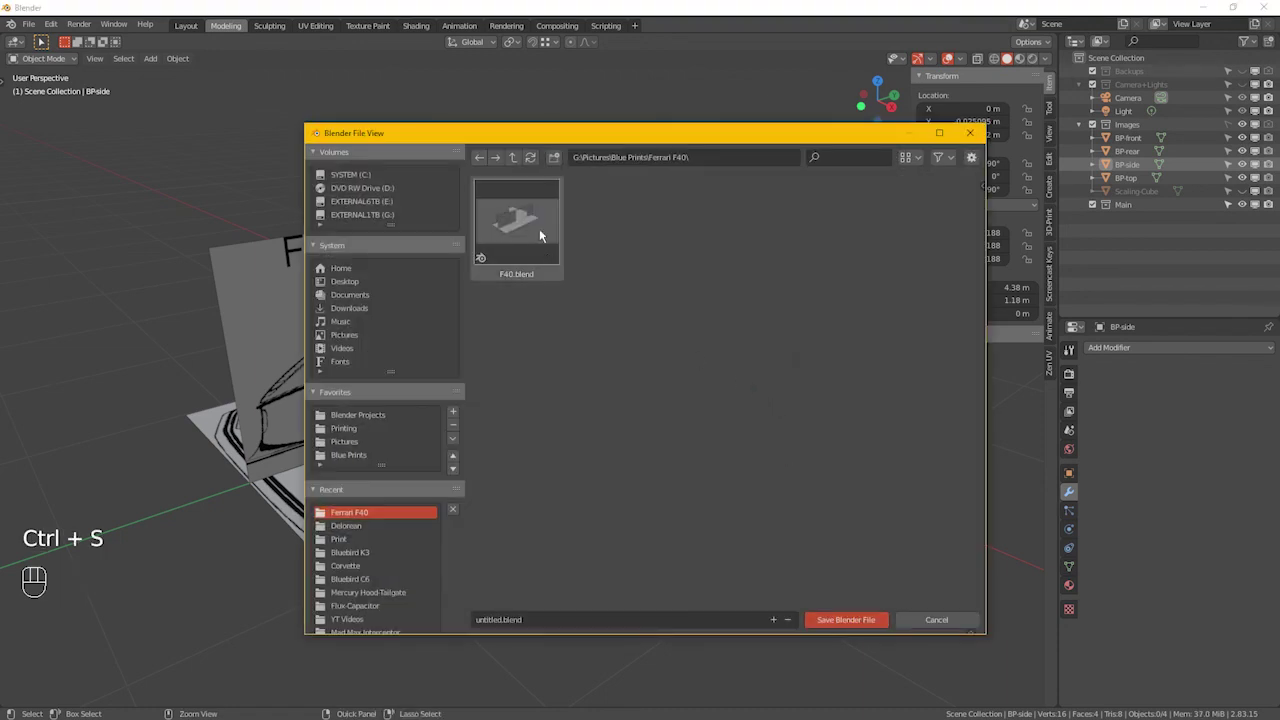